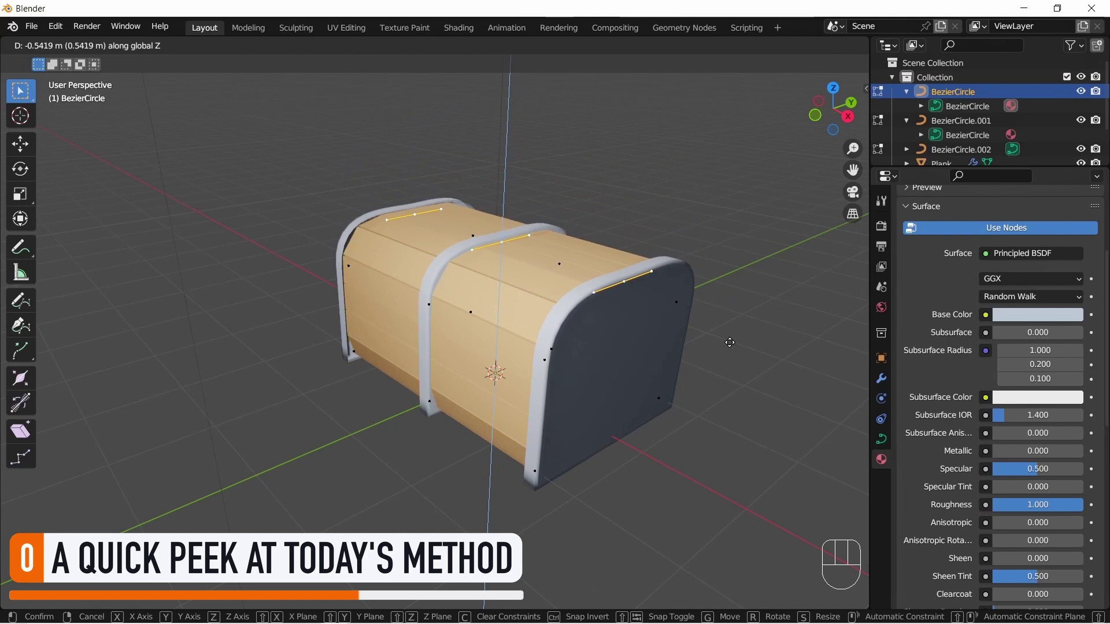
# Step: Scale the chest's band handles sideways along Y to finish the preview model
pyautogui.doubleClick(494, 373)
pyautogui.press('s')
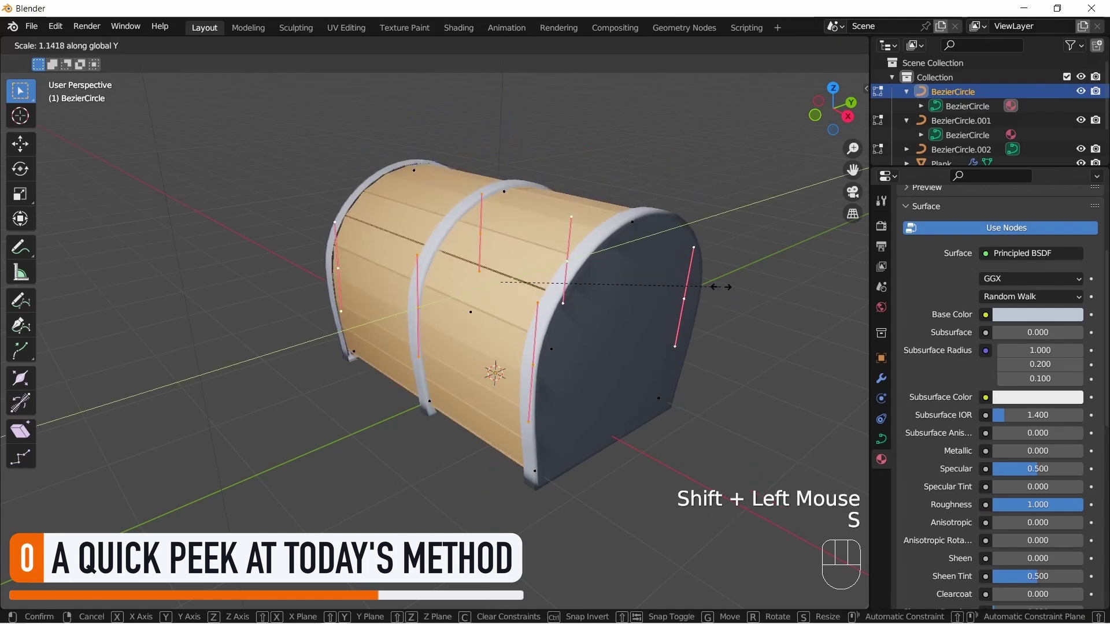
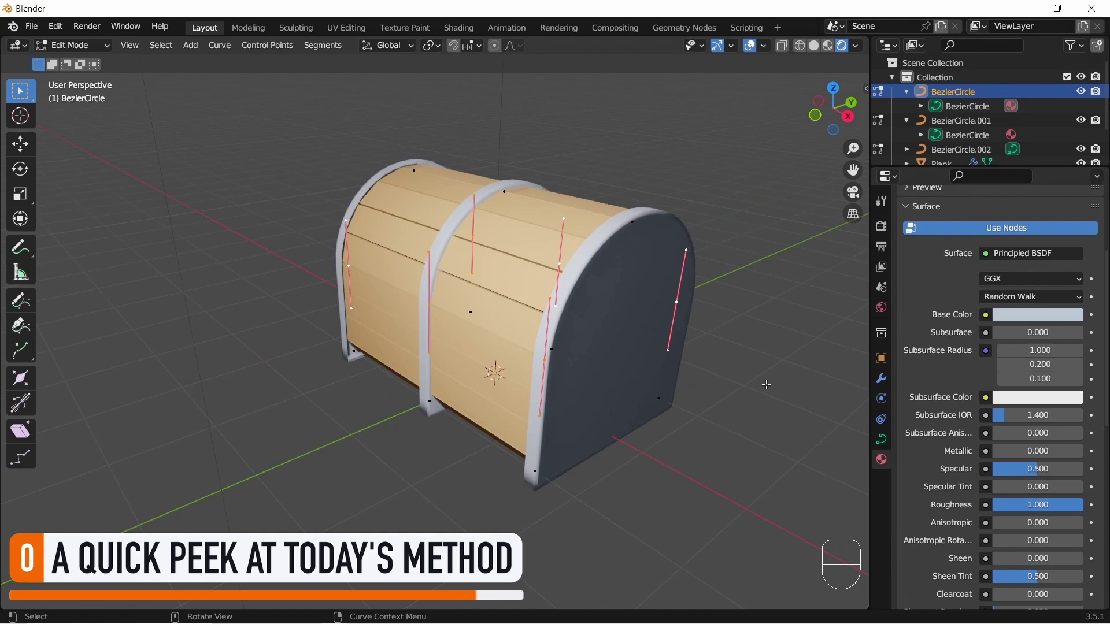
# Step: Start a new General scene without saving, leaving only the default cube
pyautogui.click(434, 304)
pyautogui.click(561, 262)
pyautogui.press('s')
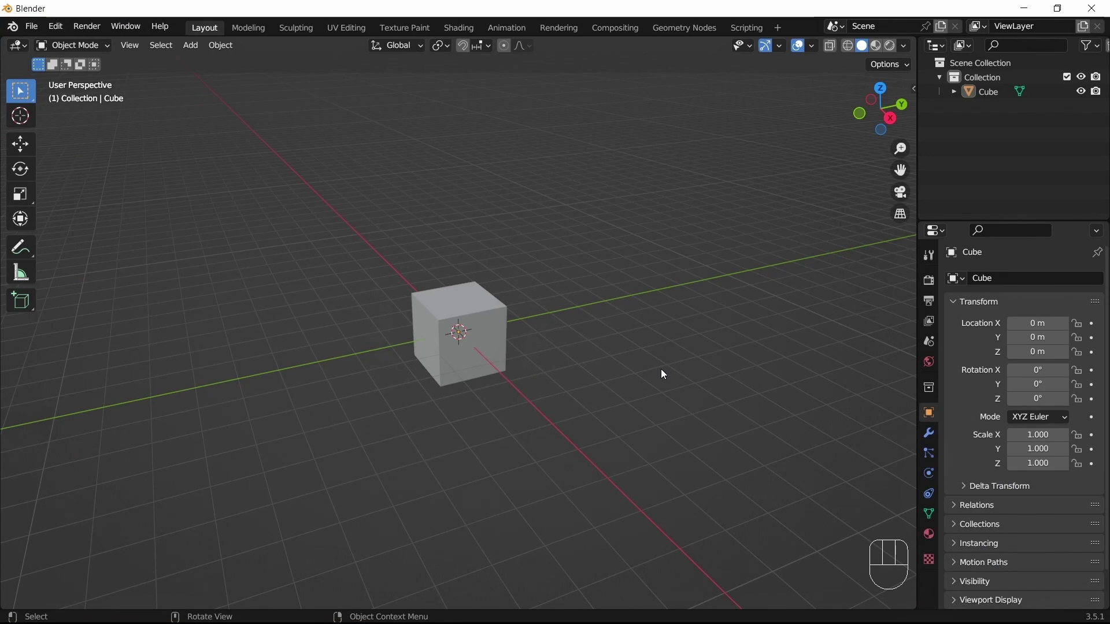
# Step: Rename the default cube to Plank via F2 in the Outliner
pyautogui.click(500, 340)
pyautogui.press('F2')
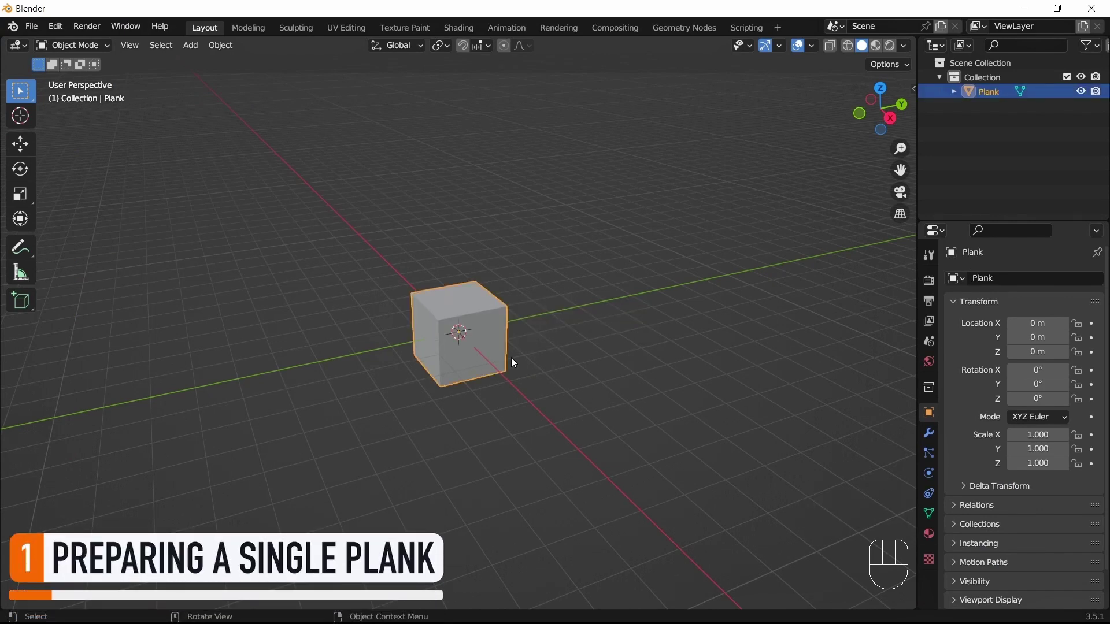
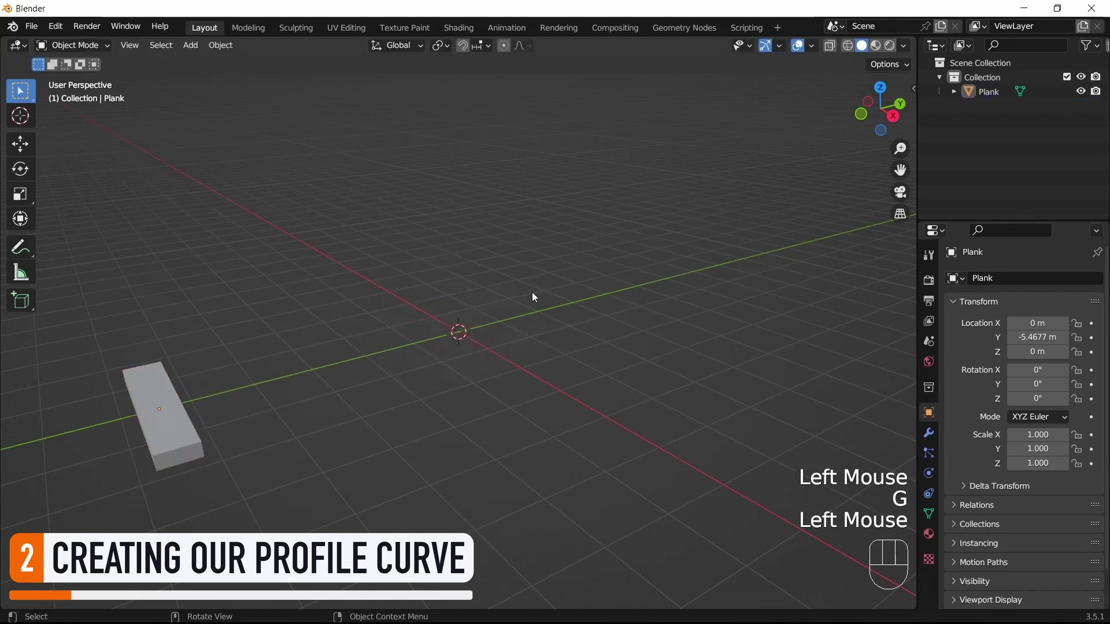
# Step: Add a Bezier circle and scale up the handles of two opposite control points
pyautogui.press('shift+a')
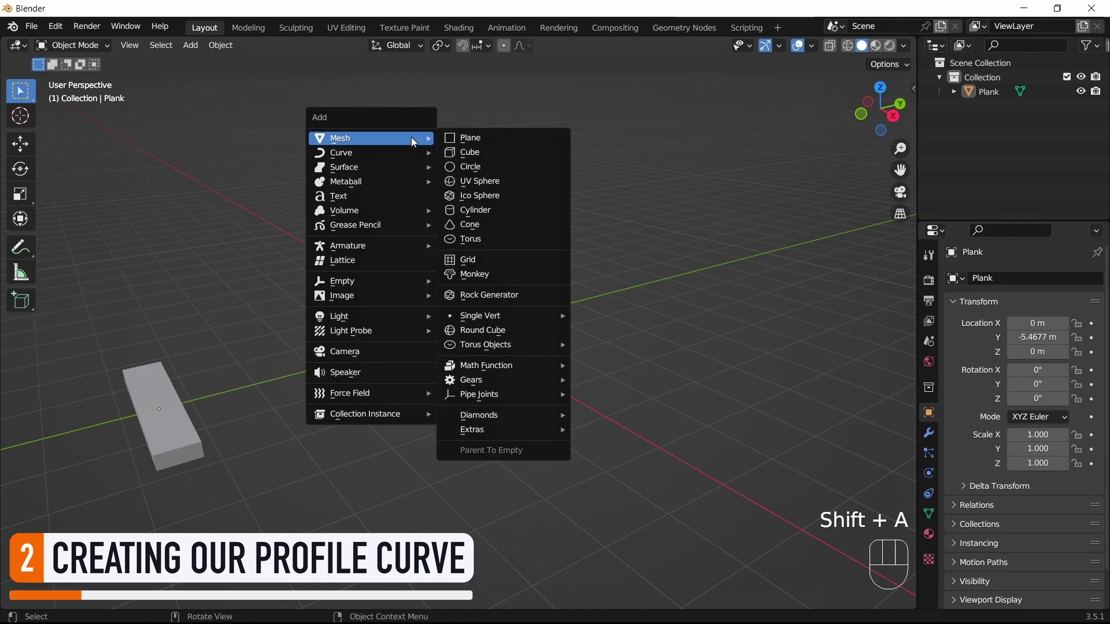
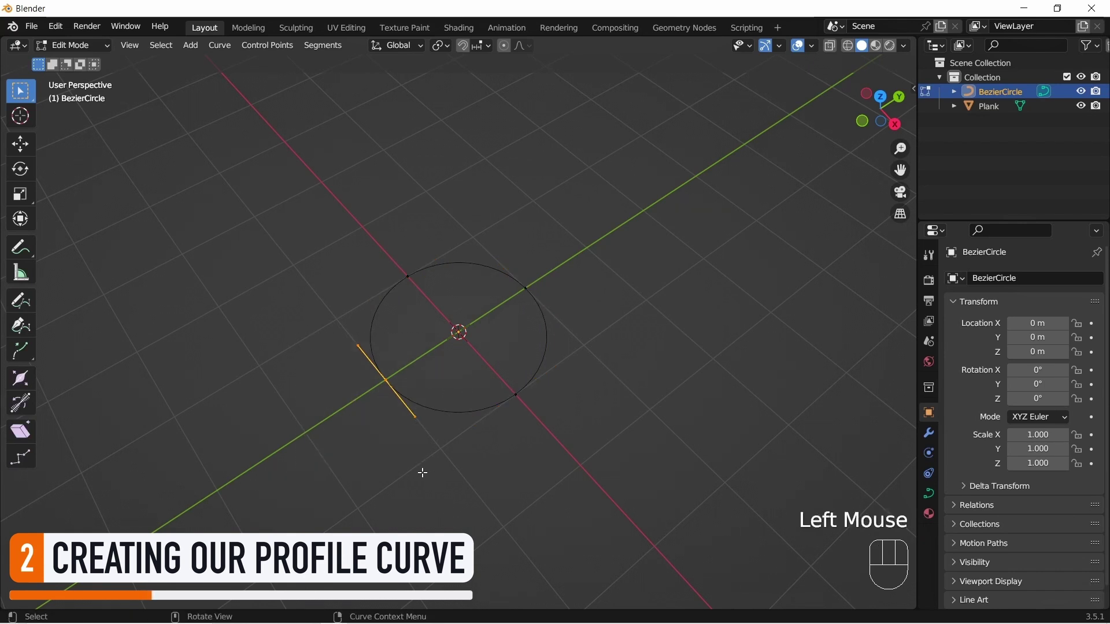
pyautogui.press('s')
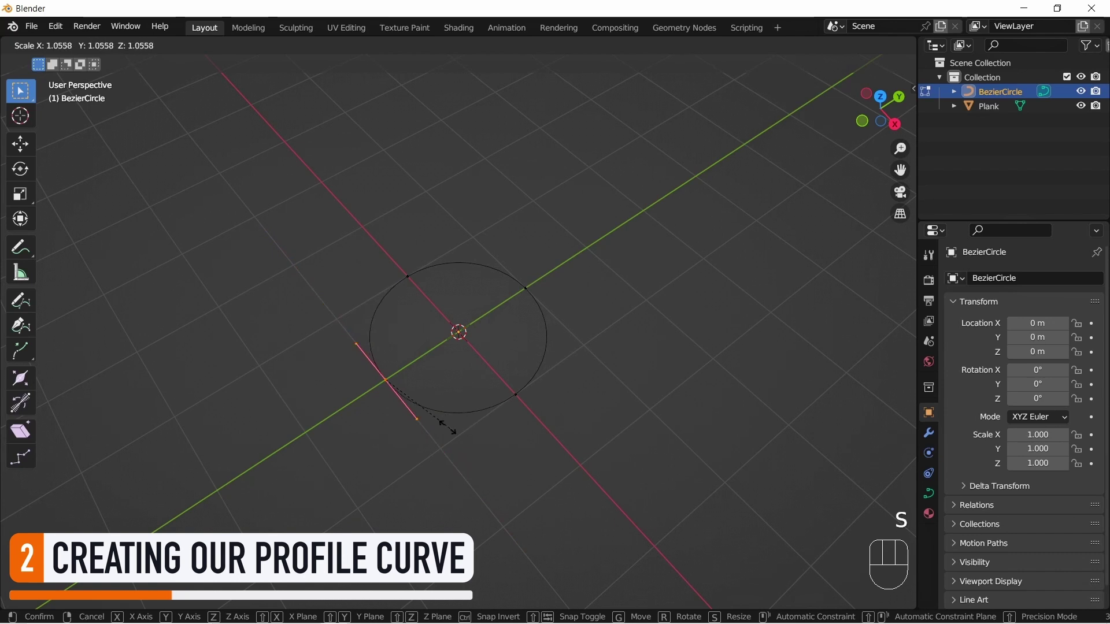
pyautogui.press('s')
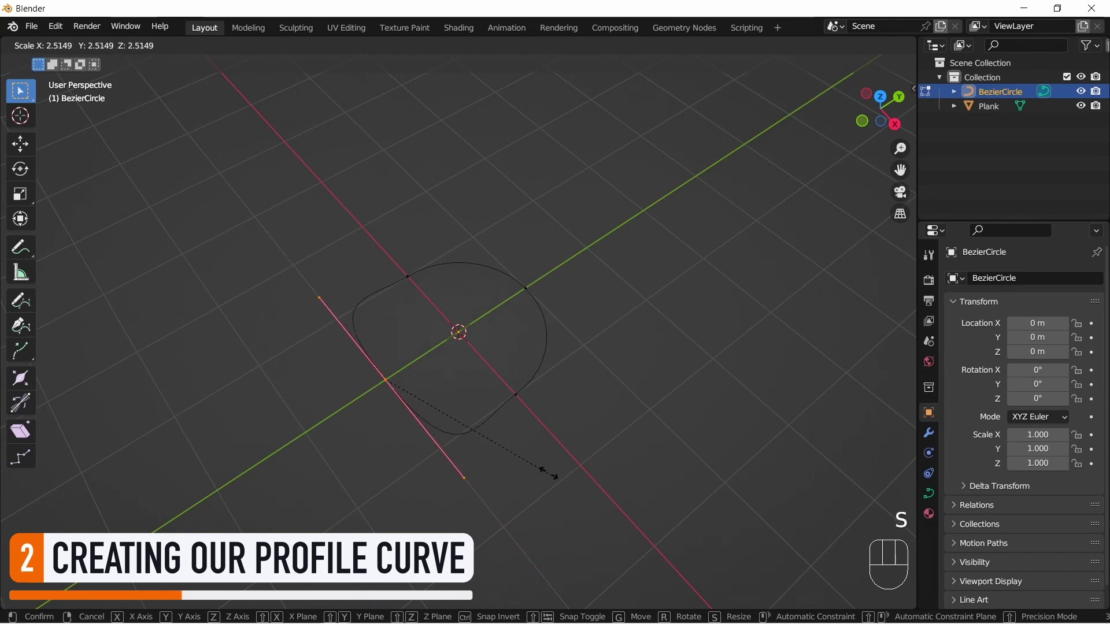
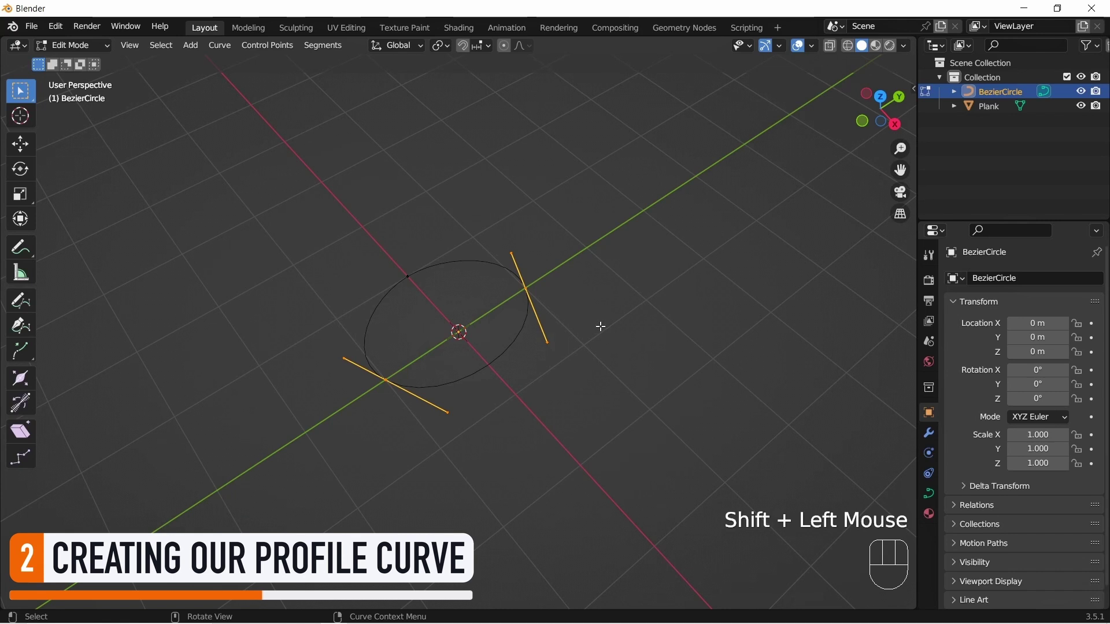
# Step: Delete one point and rotate the end handles so the circle becomes an open half-arc
pyautogui.press('x')
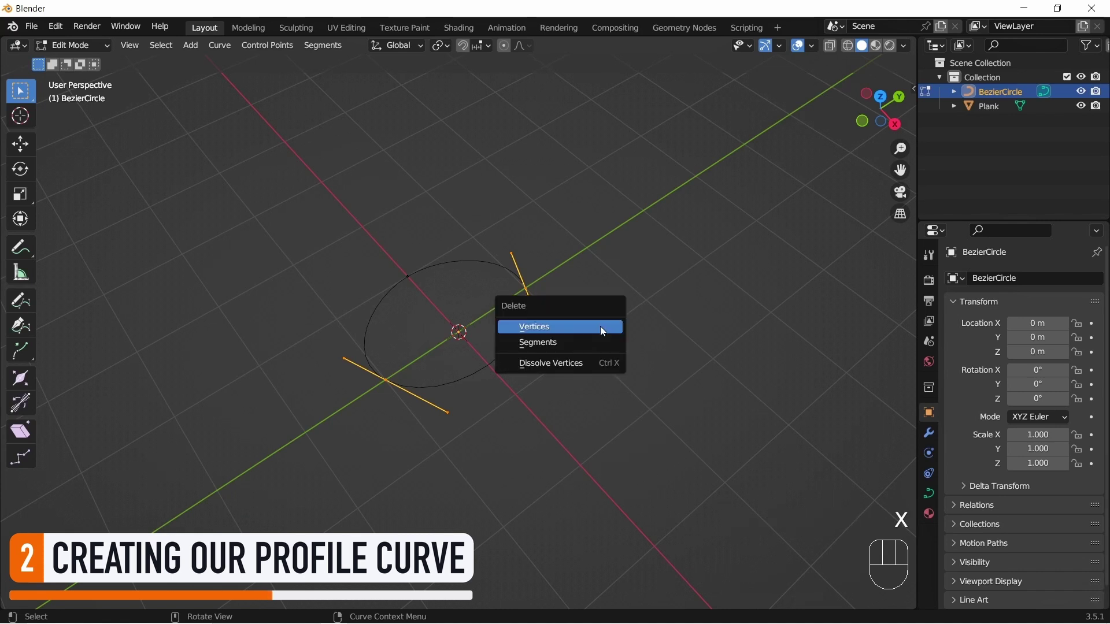
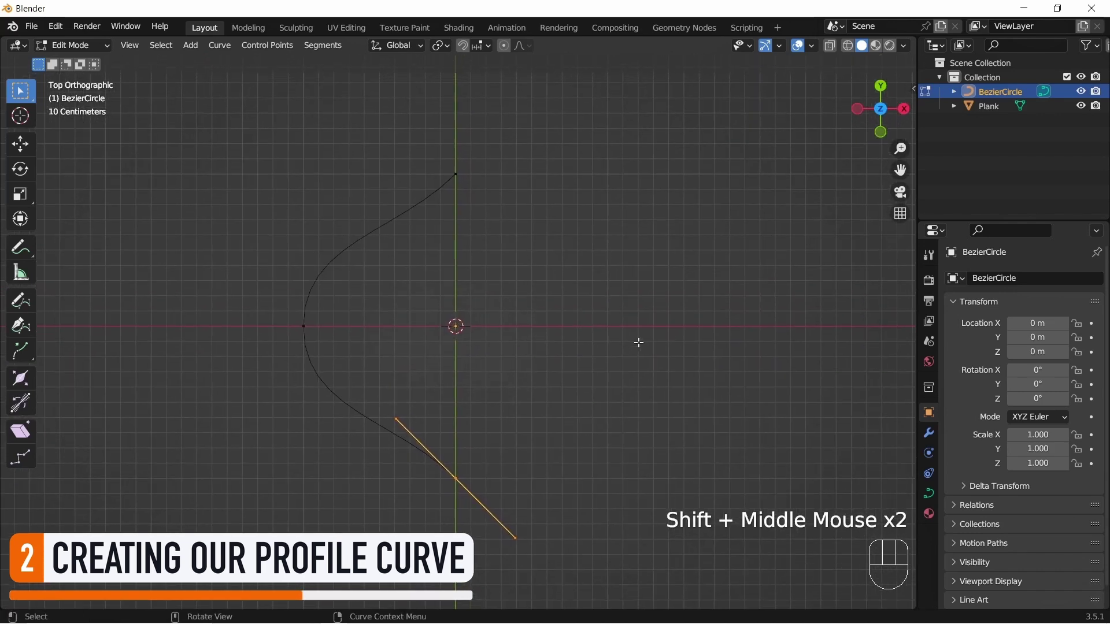
pyautogui.press('r')
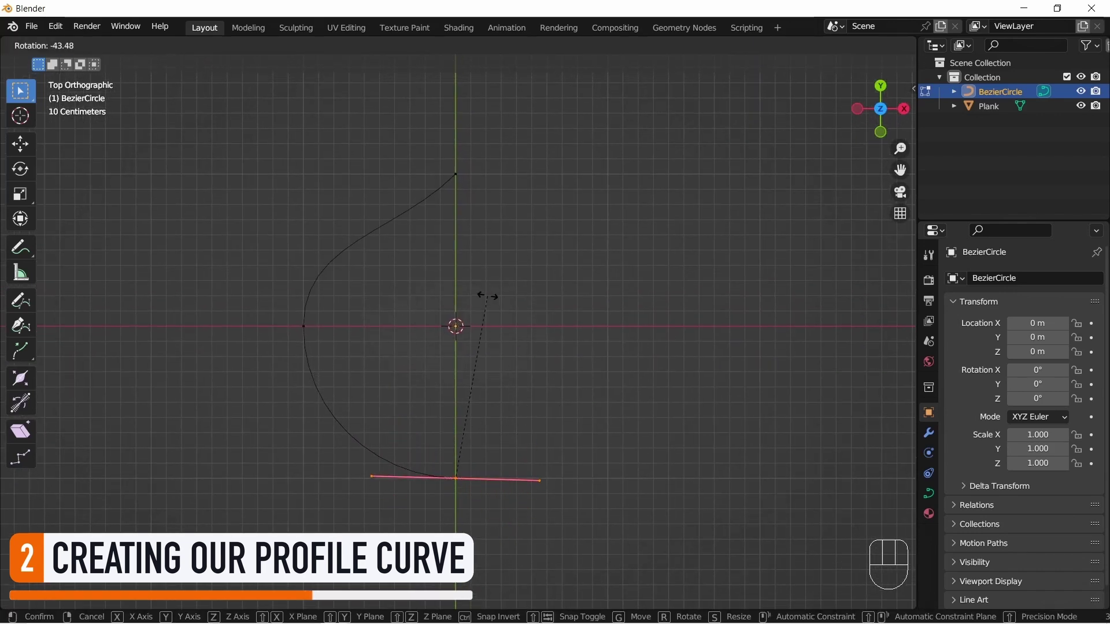
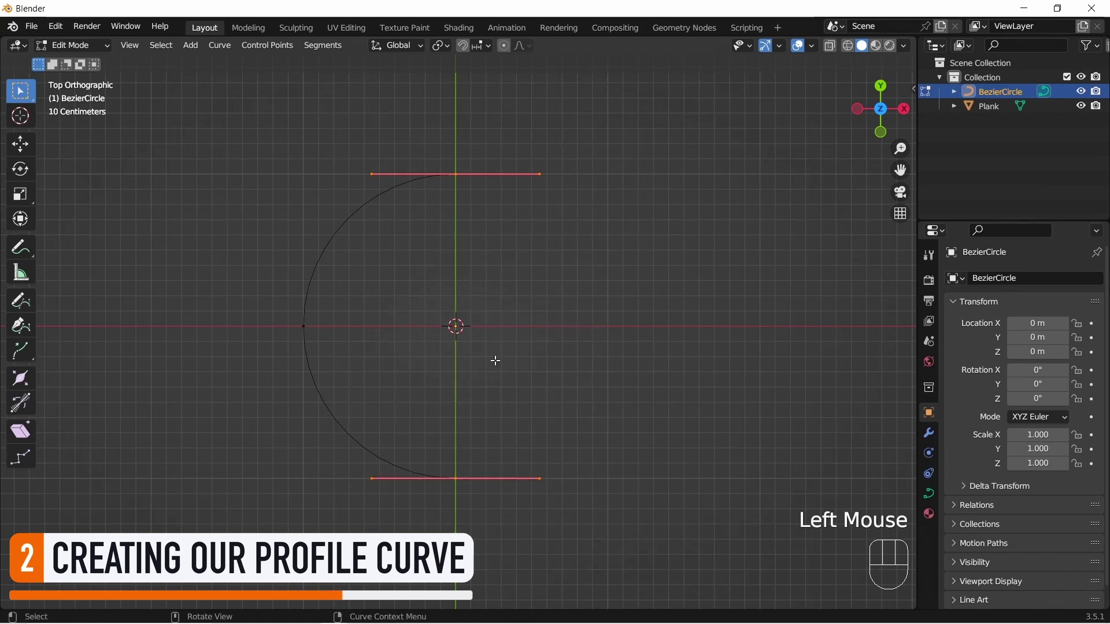
pyautogui.press('e')
pyautogui.press('g')
pyautogui.press('Tab')
# Step: Orbit the view to inspect the half-circle arc in perspective
pyautogui.moveTo(746, 398); pyautogui.dragTo(649, 294)
pyautogui.scroll(-3)
pyautogui.moveTo(617, 294); pyautogui.dragTo(657, 302)
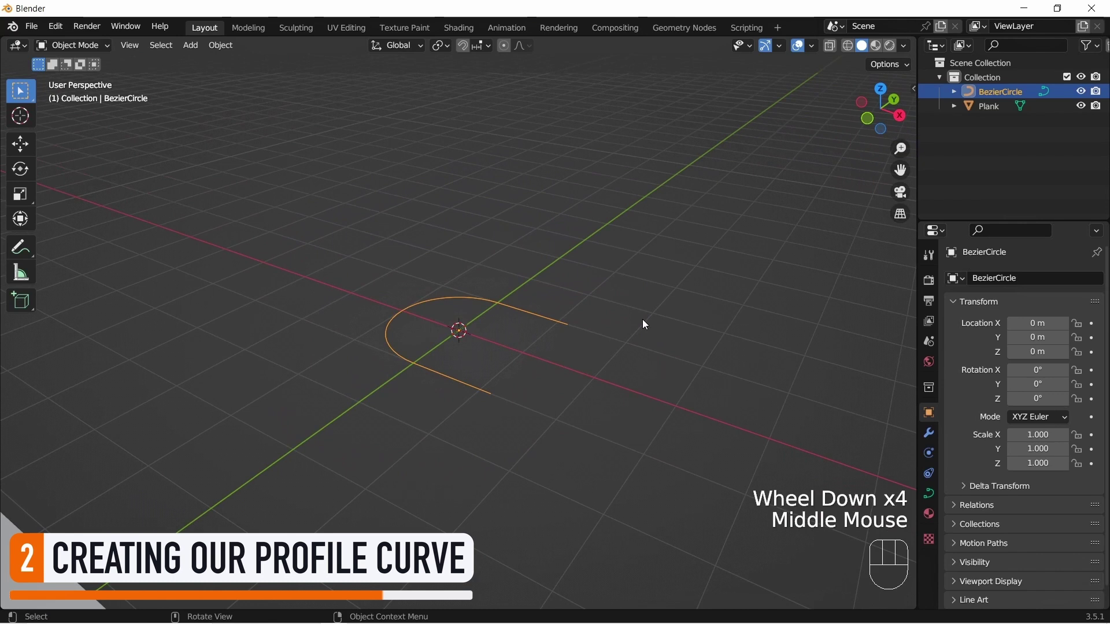
# Step: Rotate the arc upright by 90° on Y and drop its end points down to Z 0
pyautogui.press('r')
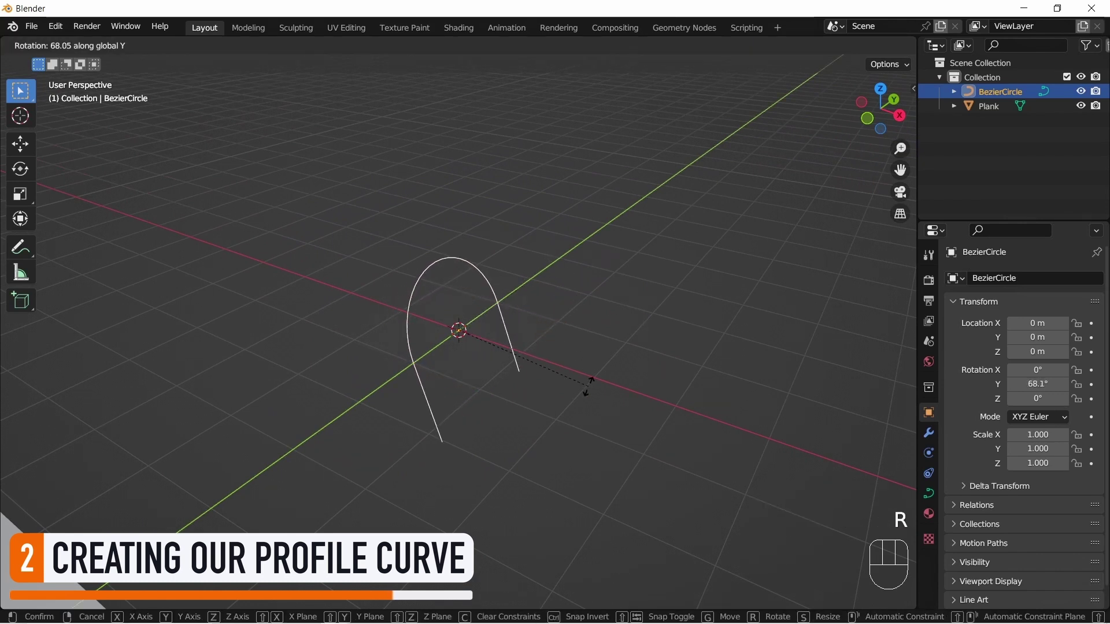
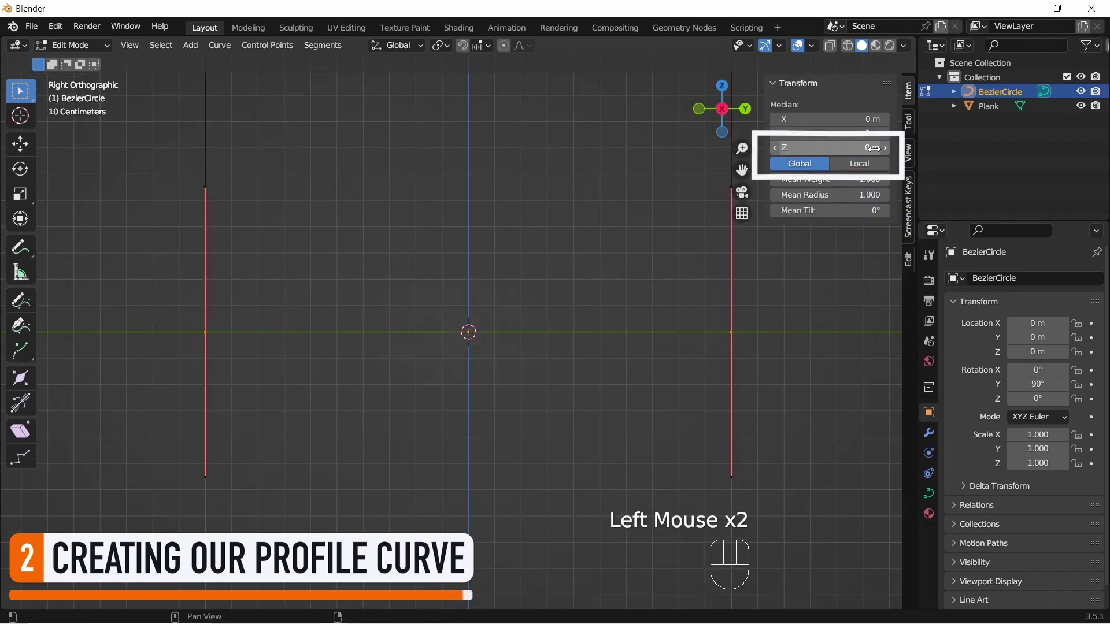
pyautogui.press('n')
pyautogui.scroll(-3)
pyautogui.press('a')
pyautogui.press('a')
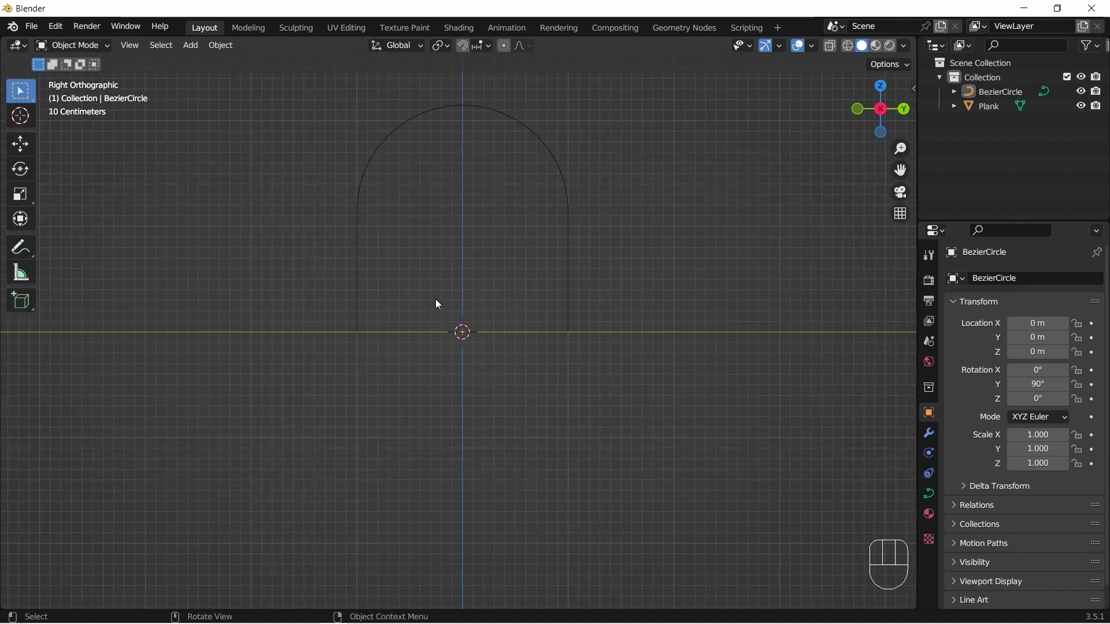
# Step: Orbit and zoom back to a perspective view of the finished arch curve
pyautogui.moveTo(313, 253); pyautogui.dragTo(420, 312)
pyautogui.scroll(-3)
pyautogui.middleClick(424, 310)
pyautogui.scroll(3)
pyautogui.middleClick(441, 300)
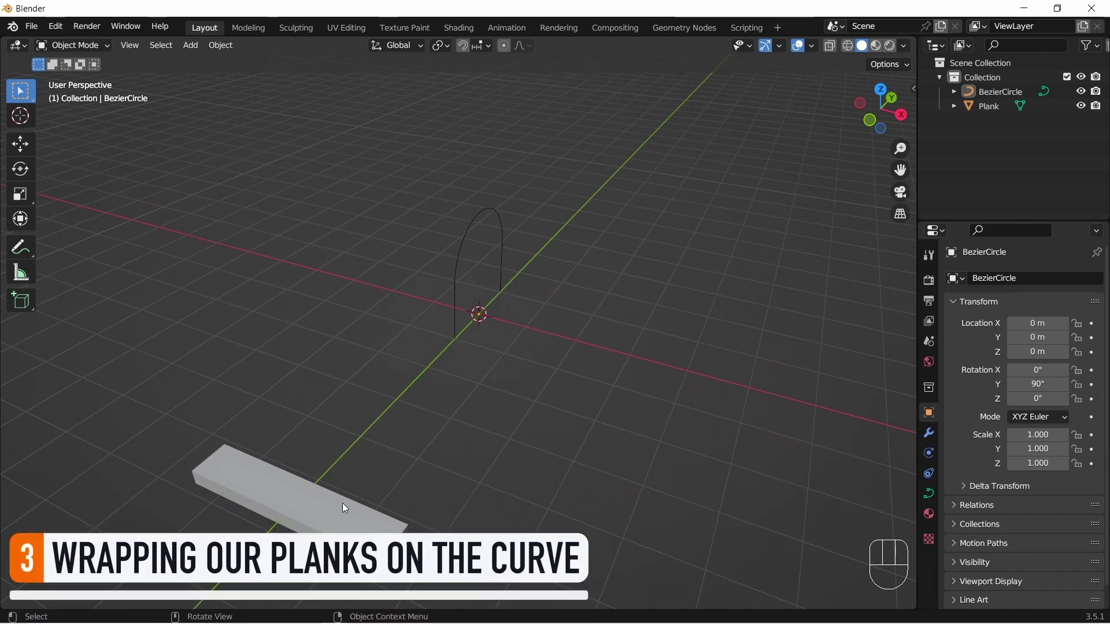
# Step: Give Plank an Array modifier fitted to BezierCircle with adjusted relative offset, forming a slab
pyautogui.click(345, 510)
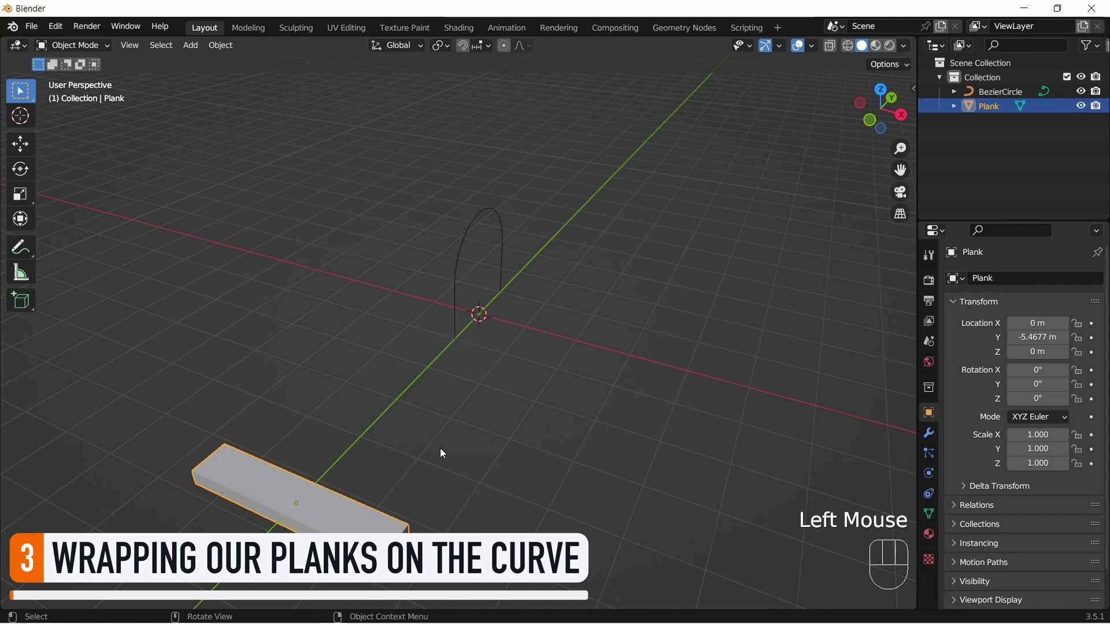
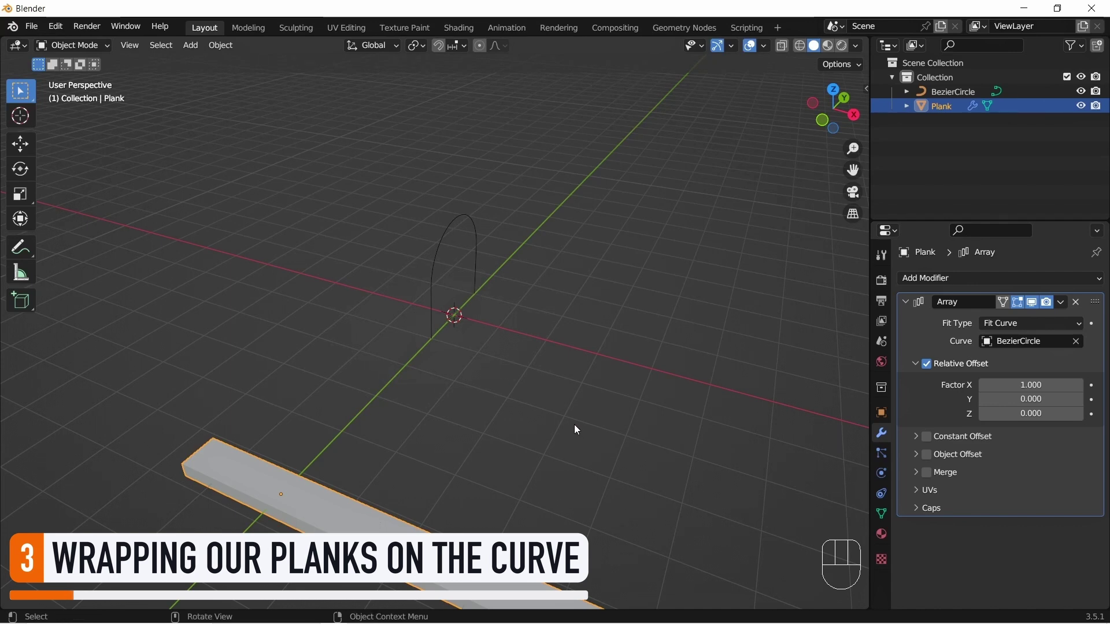
pyautogui.scroll(-3)
pyautogui.moveTo(582, 422); pyautogui.dragTo(569, 438)
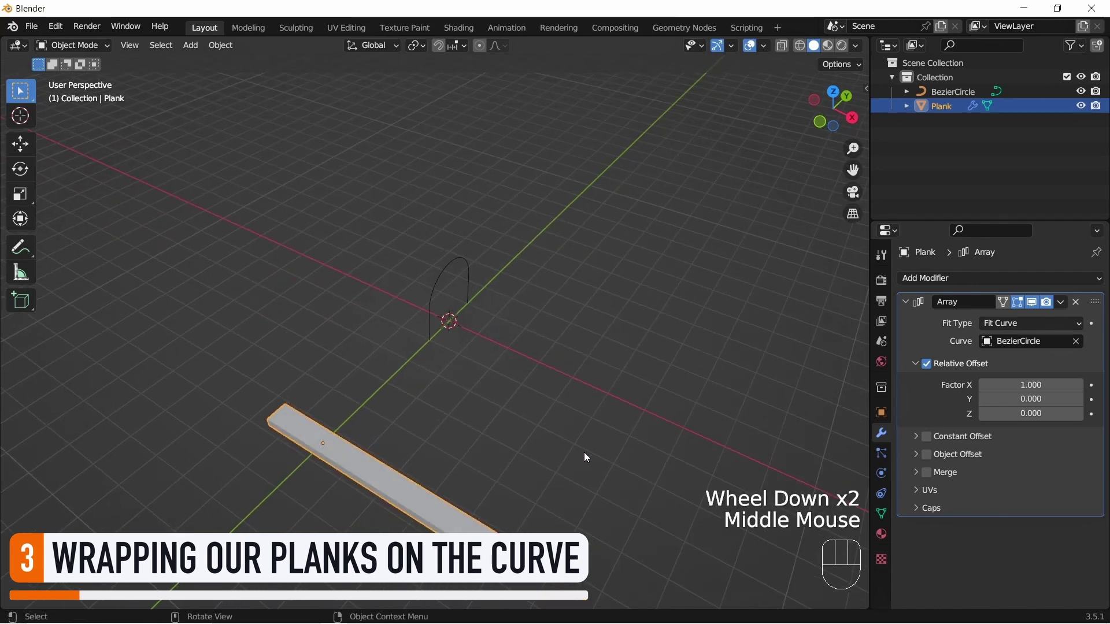
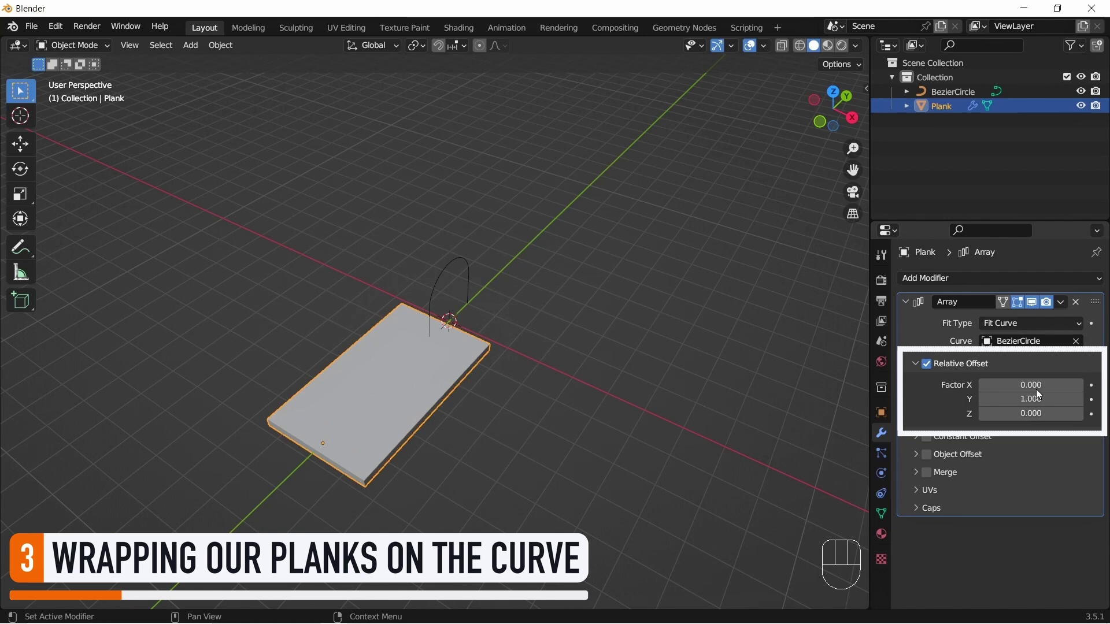
pyautogui.scroll(3)
pyautogui.moveTo(485, 436); pyautogui.dragTo(528, 424)
pyautogui.scroll(3)
pyautogui.middleClick(534, 457)
pyautogui.moveTo(534, 458); pyautogui.dragTo(536, 436)
pyautogui.click(666, 366)
# Step: Add a Curve deform modifier to Plank with BezierCircle as its curve object
pyautogui.click(908, 306)
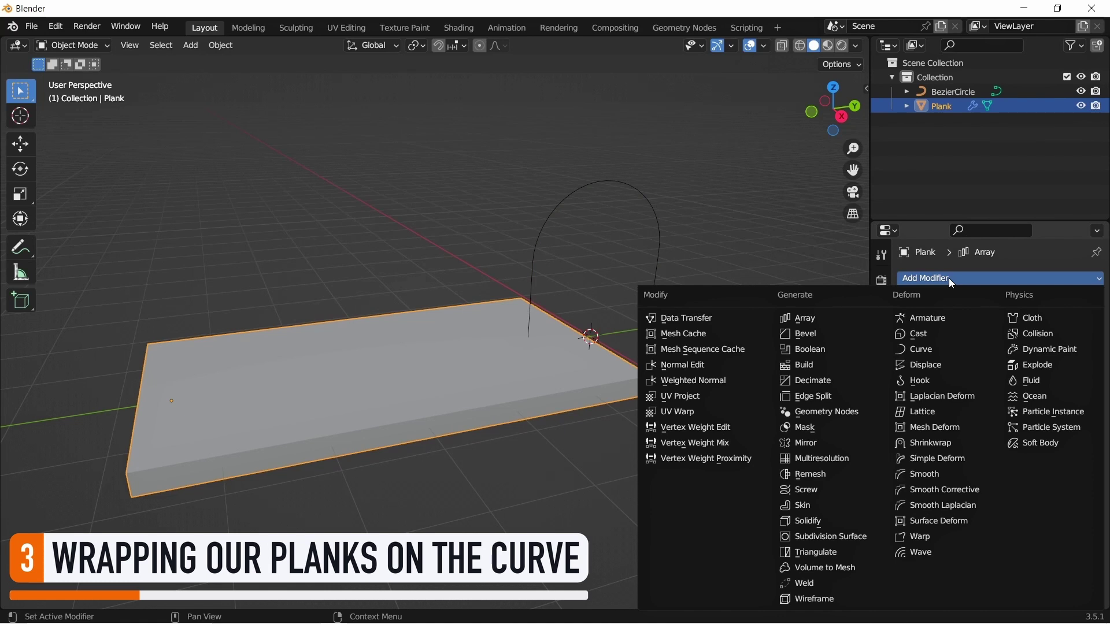
pyautogui.click(972, 353)
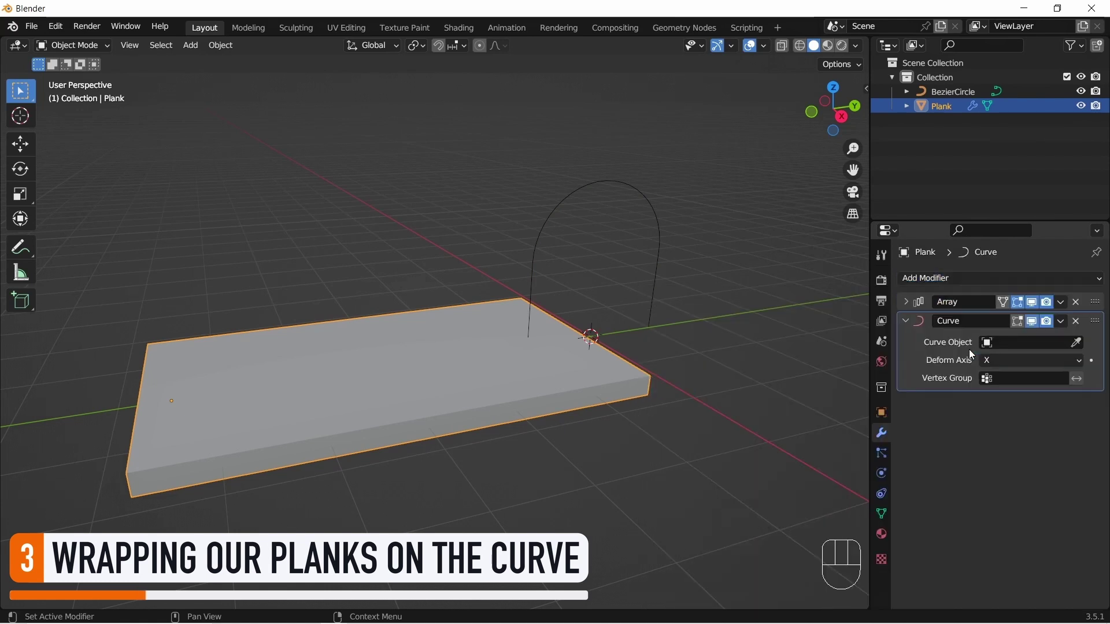
pyautogui.click(1079, 345)
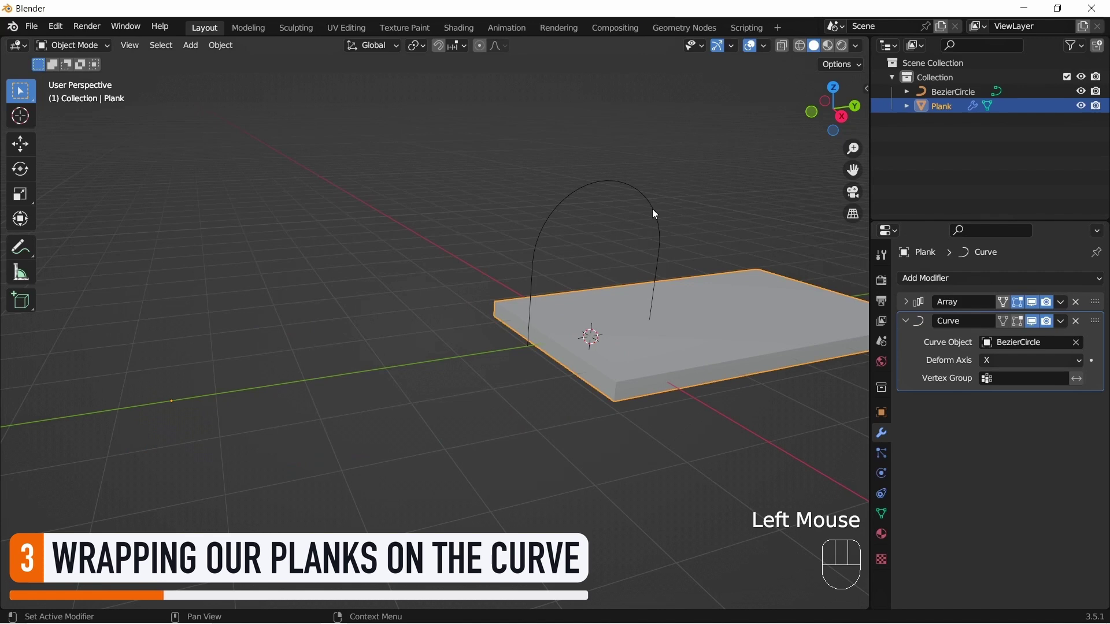
pyautogui.moveTo(600, 448); pyautogui.dragTo(613, 487)
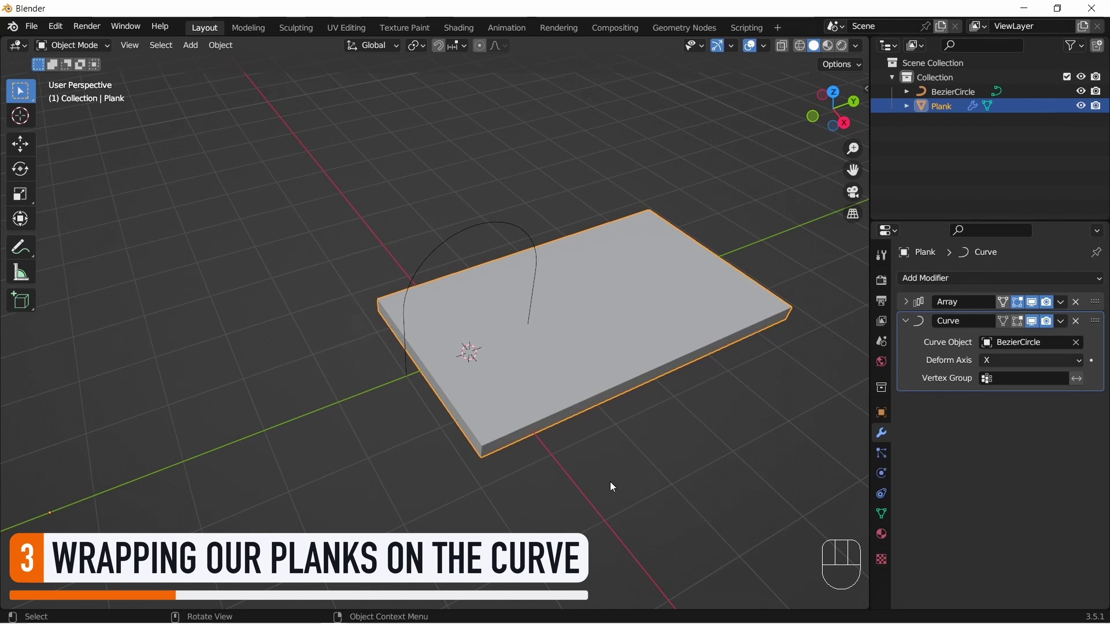
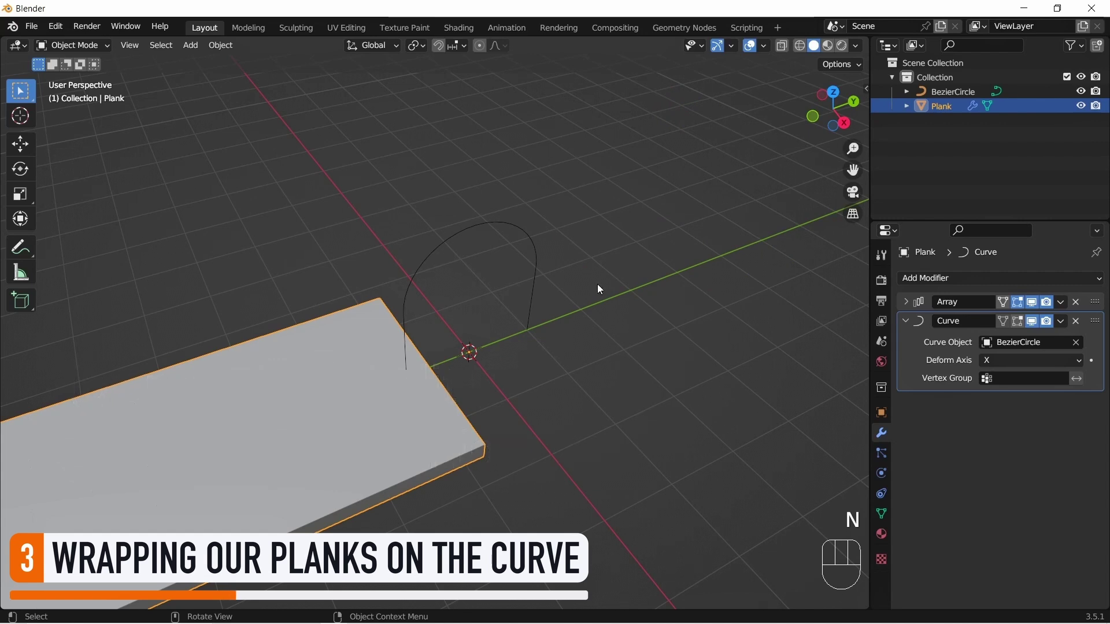
# Step: Reset Plank's location to zero and reassign the arched curve as the deform path
pyautogui.scroll(3)
pyautogui.moveTo(664, 386); pyautogui.dragTo(686, 380)
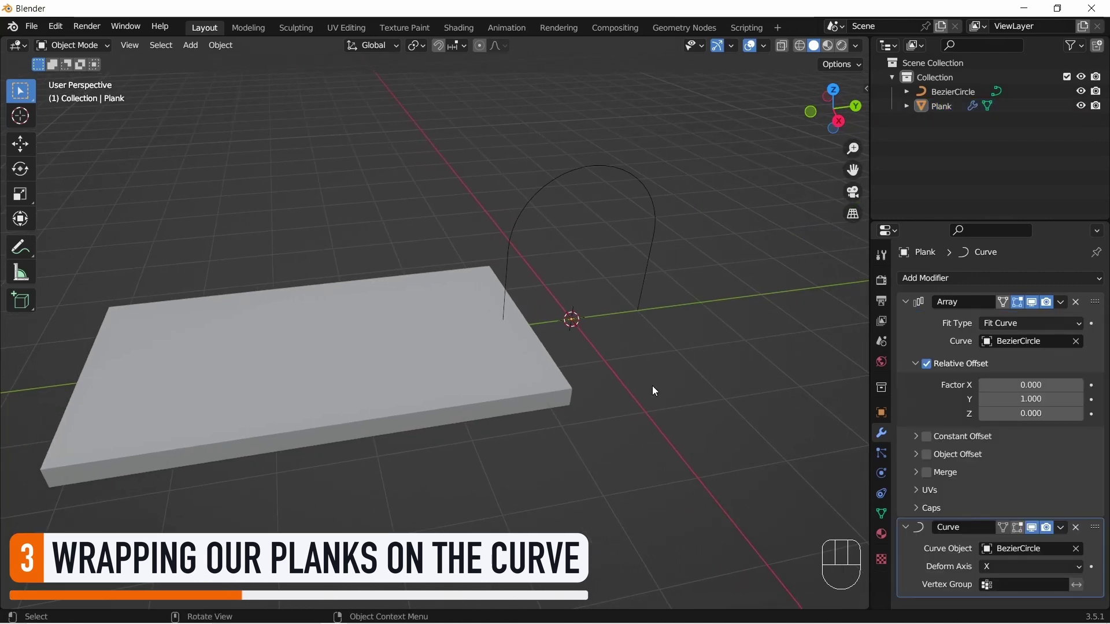
pyautogui.click(908, 304)
pyautogui.click(745, 365)
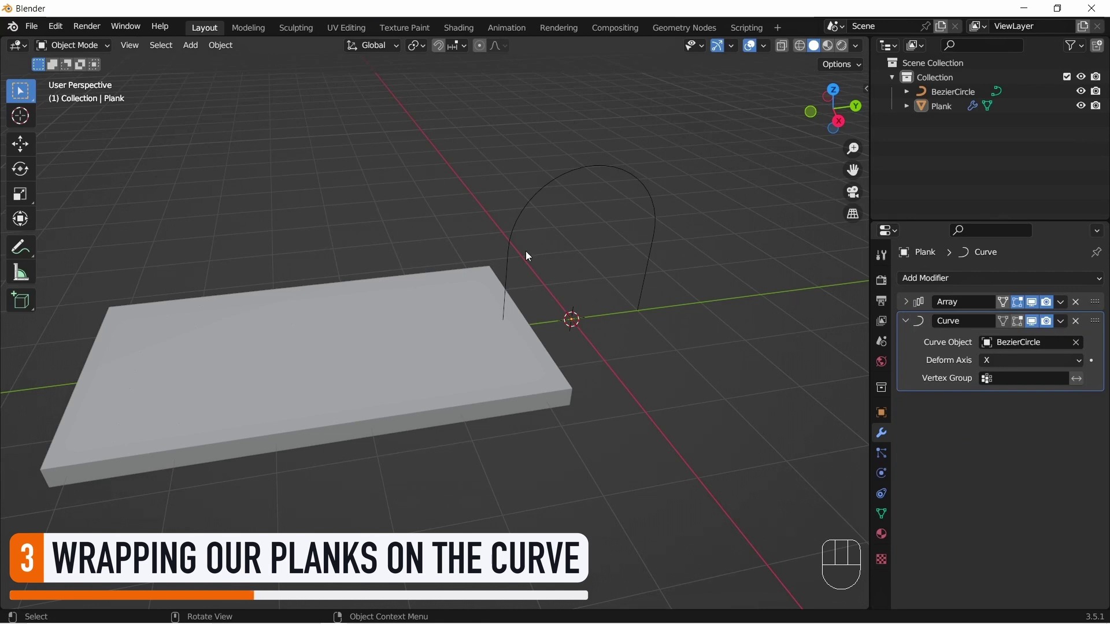
pyautogui.click(511, 231)
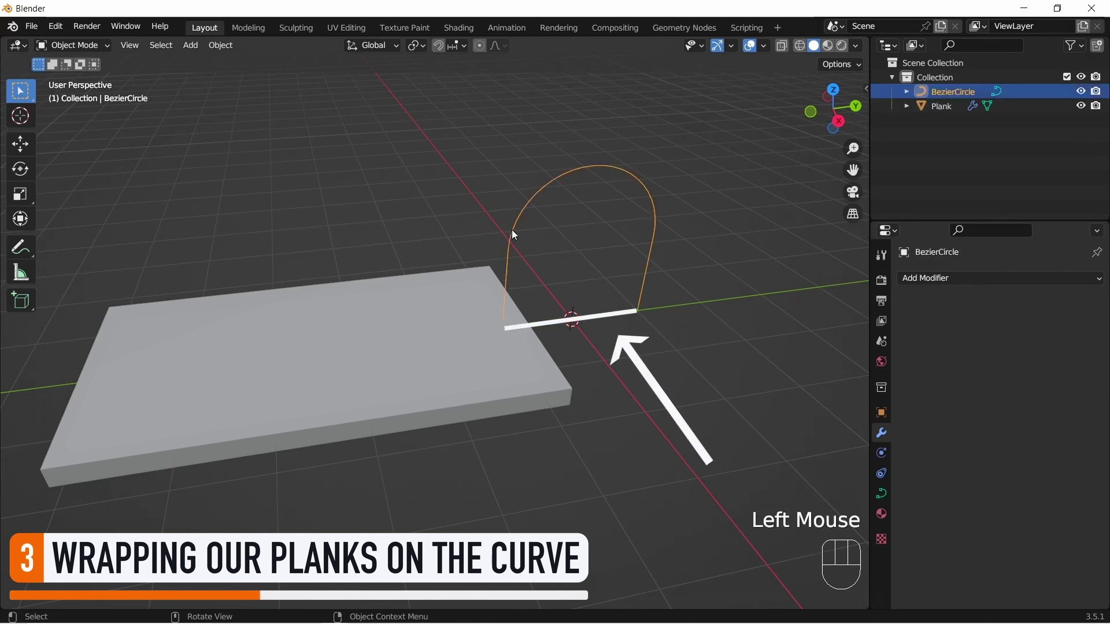
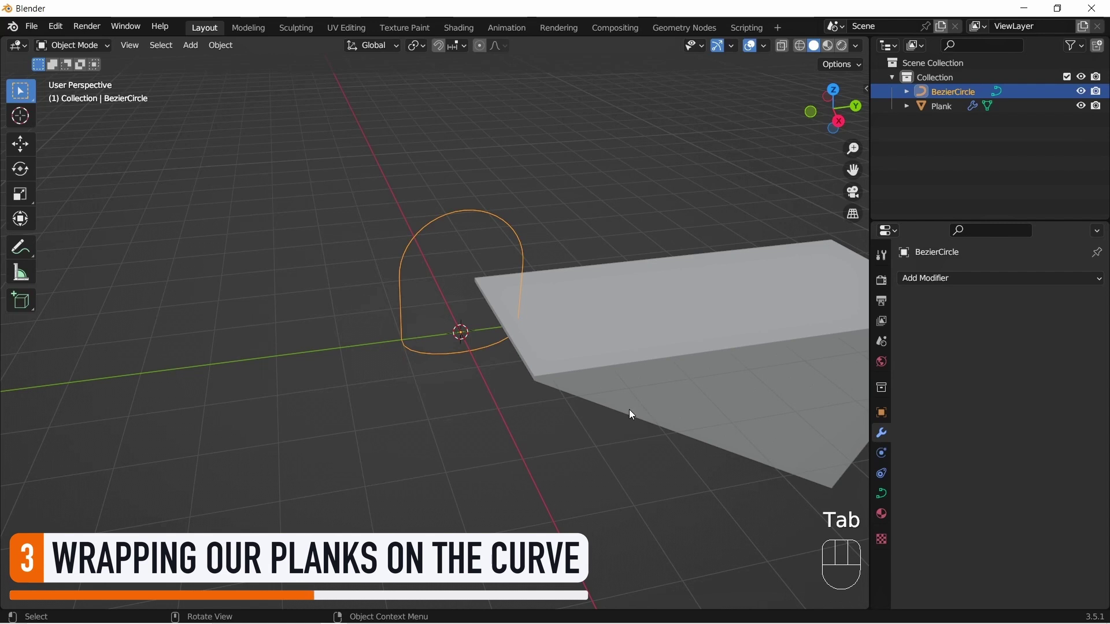
pyautogui.click(615, 362)
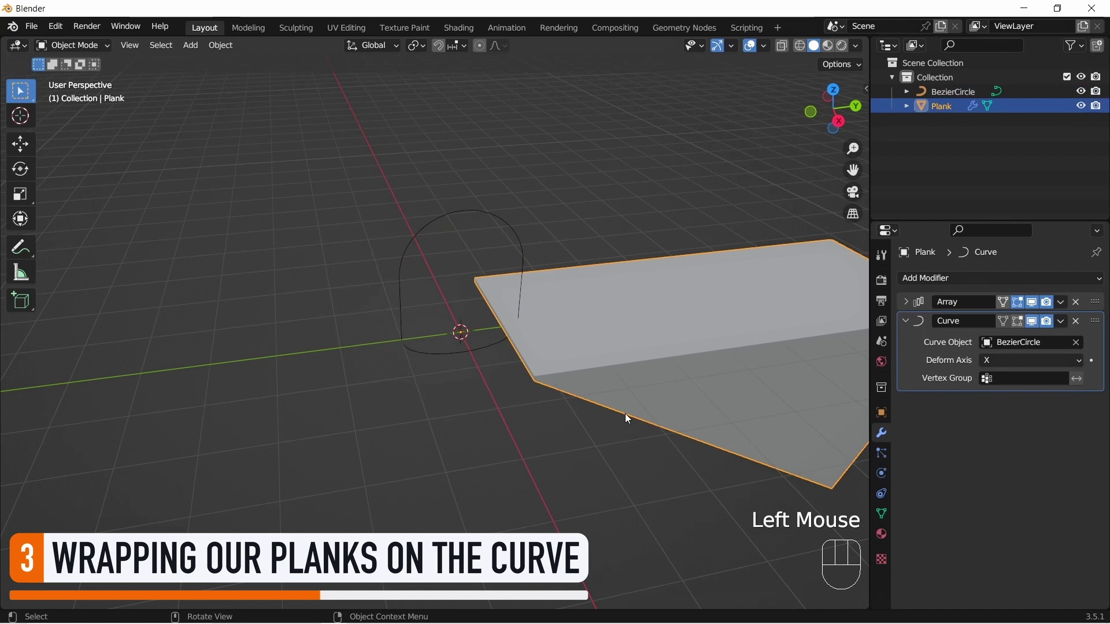
# Step: Drag Plank's location to the curve origin so the array wraps into an arched tube
pyautogui.moveTo(997, 359); pyautogui.dragTo(1002, 390)
pyautogui.moveTo(1007, 362); pyautogui.dragTo(1007, 408)
pyautogui.moveTo(1009, 364); pyautogui.dragTo(1009, 422)
pyautogui.moveTo(1011, 361); pyautogui.dragTo(1011, 440)
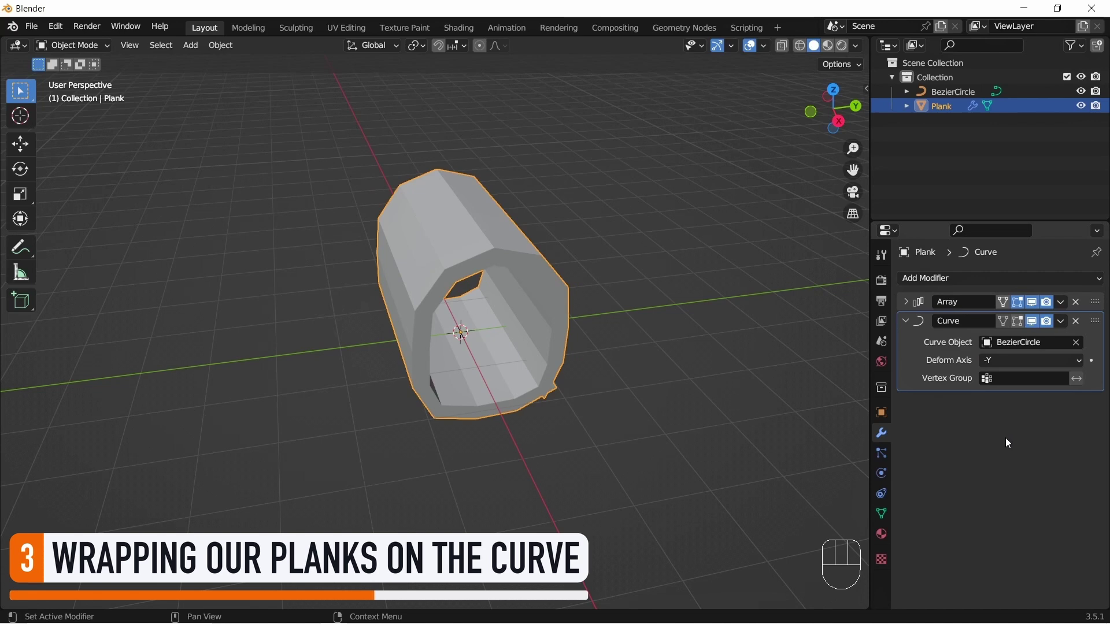
pyautogui.scroll(3)
pyautogui.moveTo(568, 362); pyautogui.dragTo(542, 349)
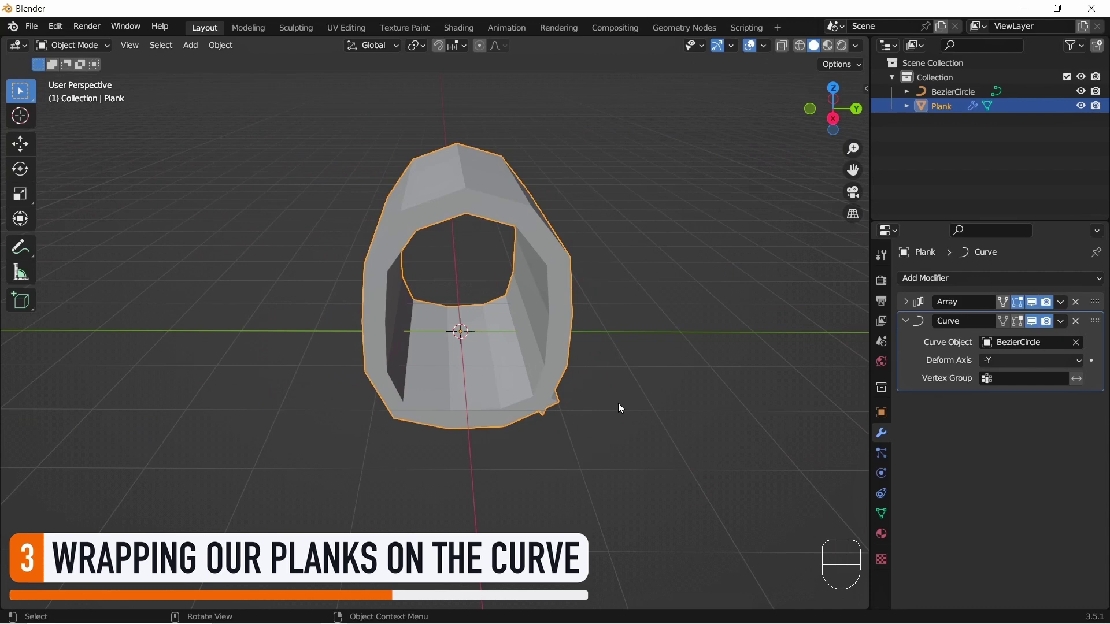
pyautogui.moveTo(581, 396); pyautogui.dragTo(644, 391)
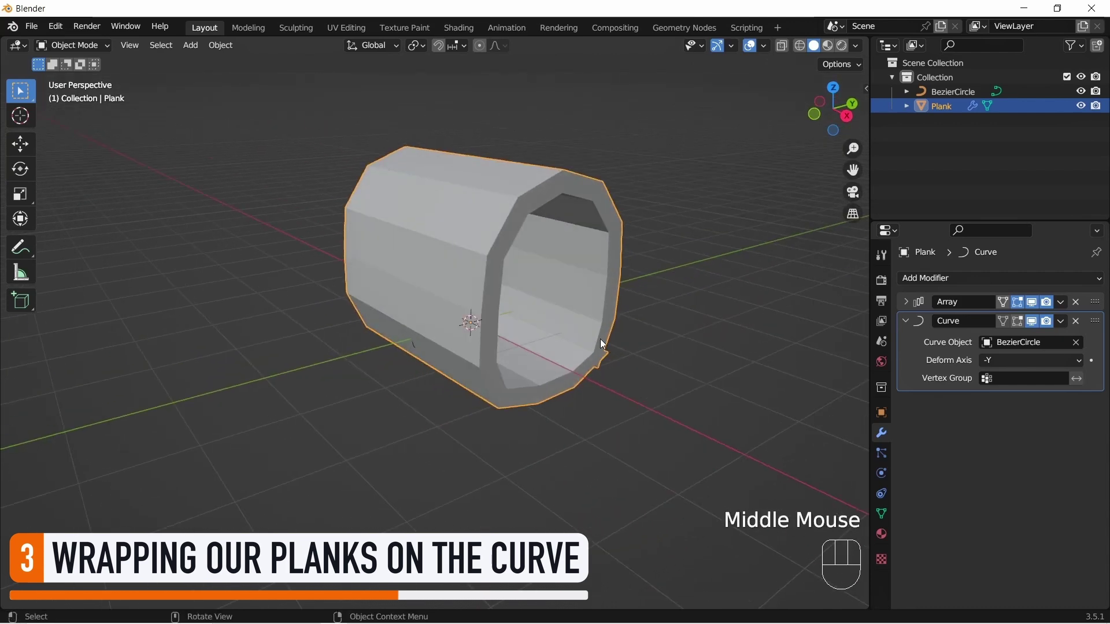
# Step: In Edit Mode scale all plank geometry so the separate planks close the arched ring
pyautogui.press('Tab')
pyautogui.press('a')
pyautogui.press('s')
pyautogui.press('s')
pyautogui.press('a')
pyautogui.press('Tab')
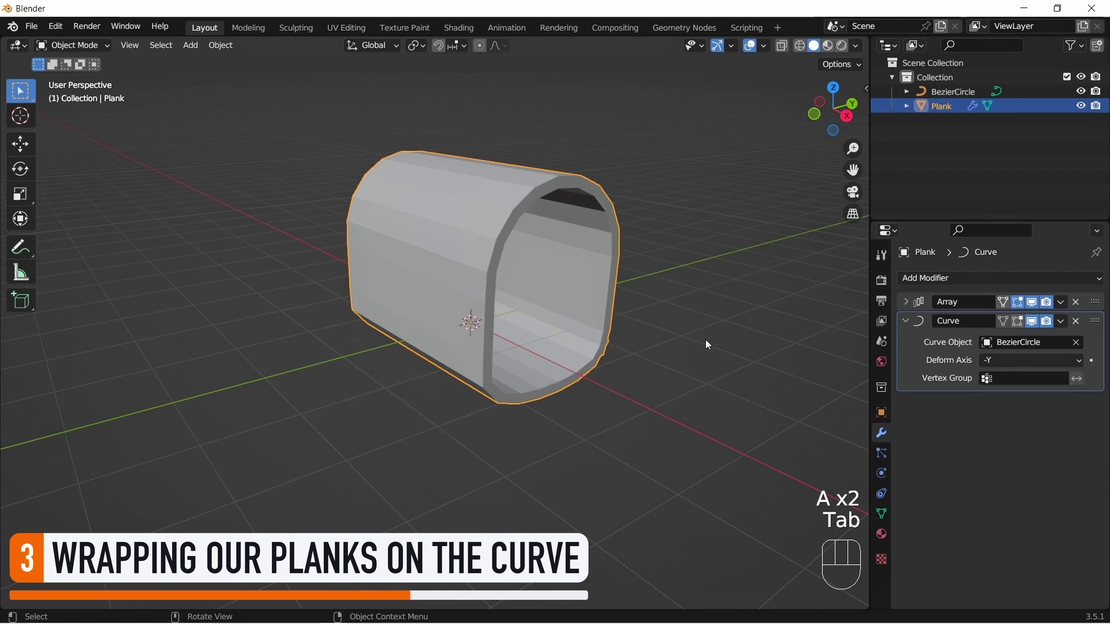
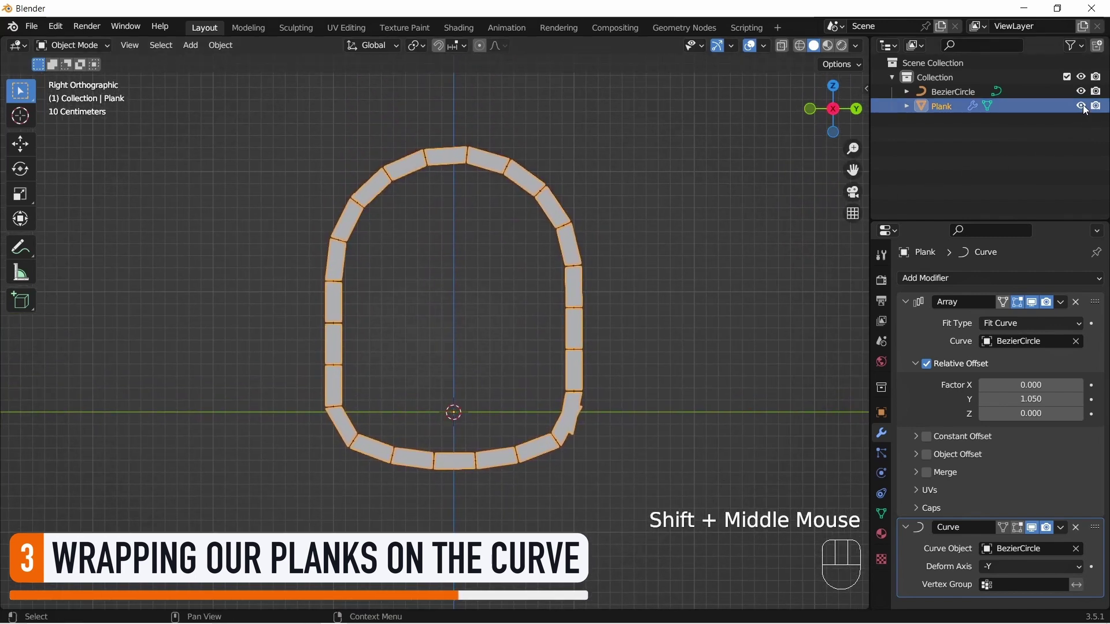
# Step: Hide Plank, set the arch's bottom points to Vector handles, then show Plank again
pyautogui.click(1086, 108)
pyautogui.click(957, 97)
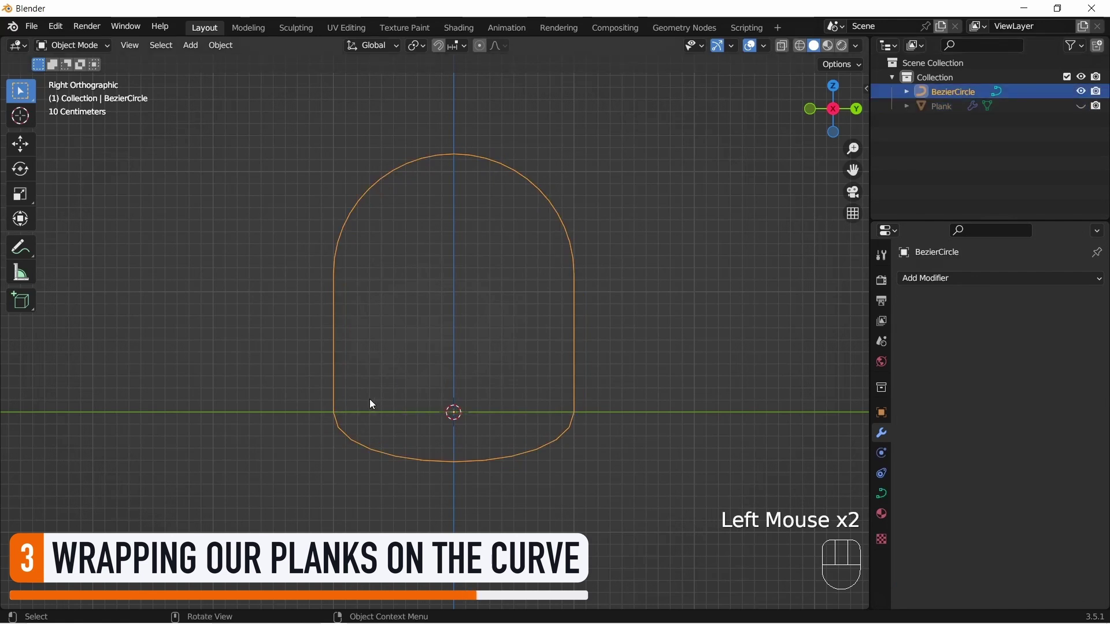
pyautogui.press('Tab')
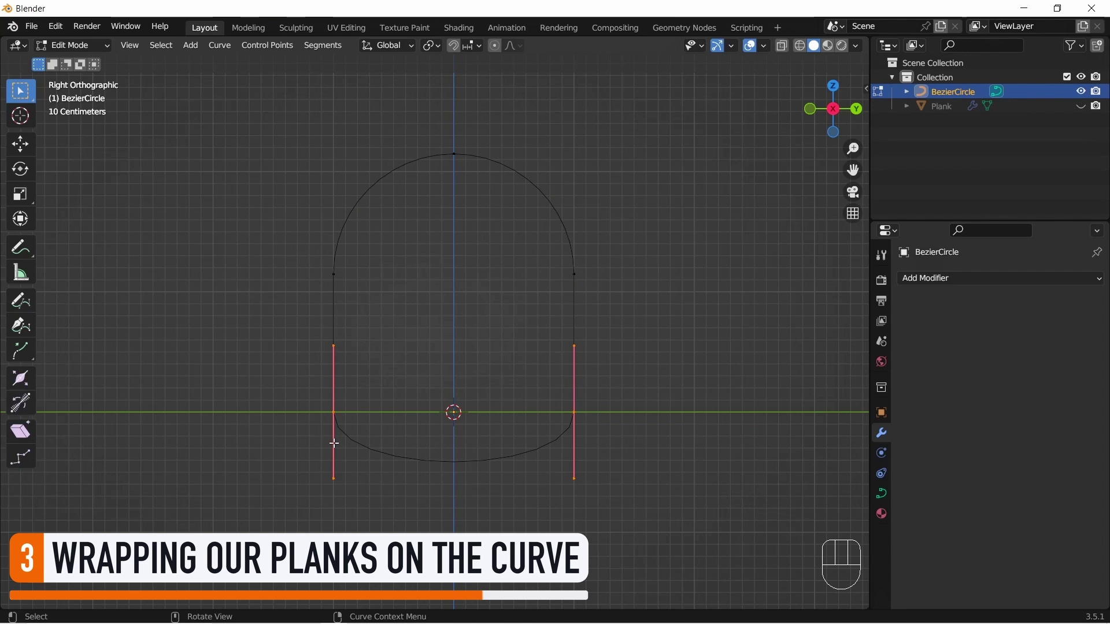
pyautogui.press('v')
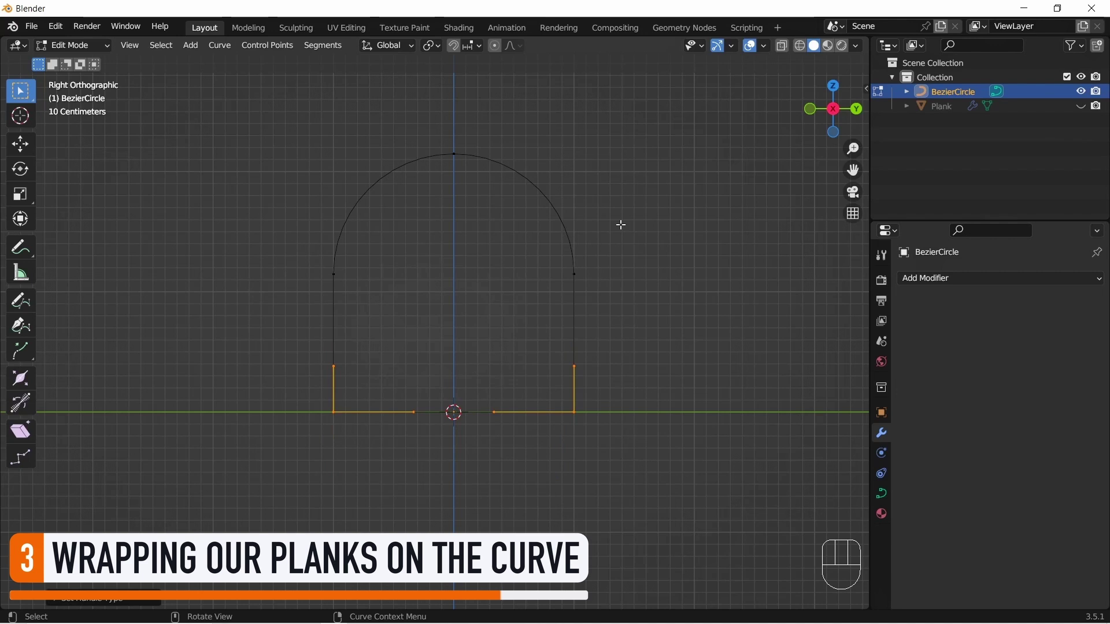
pyautogui.press('Tab')
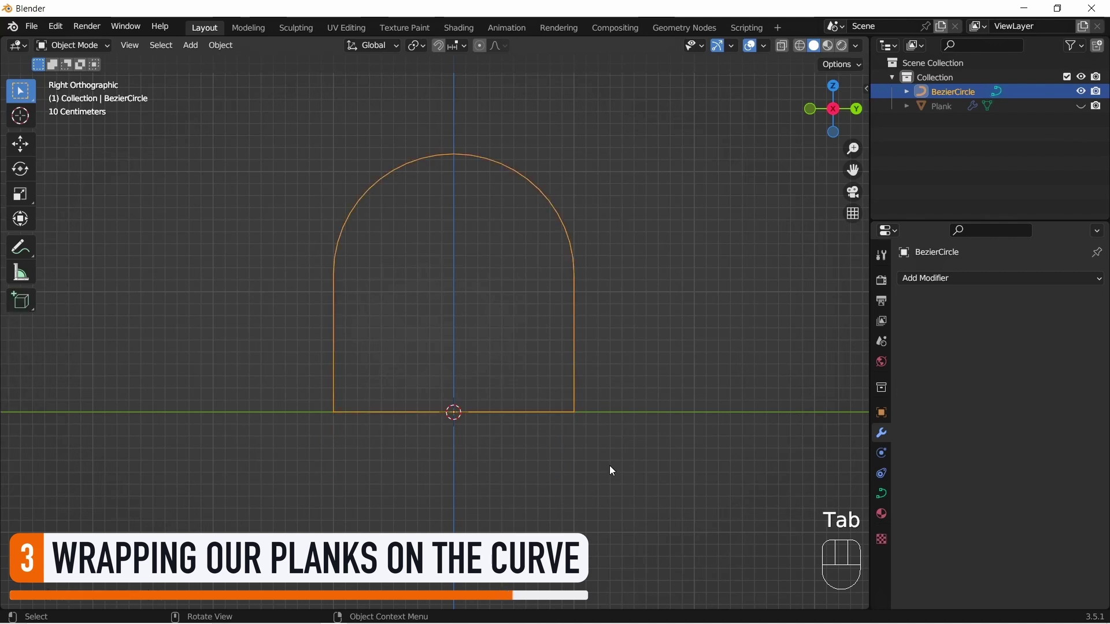
pyautogui.click(587, 401)
# Step: Scale the plank geometry in Edit Mode to lengthen the body into a long flat-floored tunnel
pyautogui.scroll(3)
pyautogui.moveTo(590, 399); pyautogui.dragTo(556, 391)
pyautogui.moveTo(554, 384); pyautogui.dragTo(597, 329)
pyautogui.middleClick(609, 327)
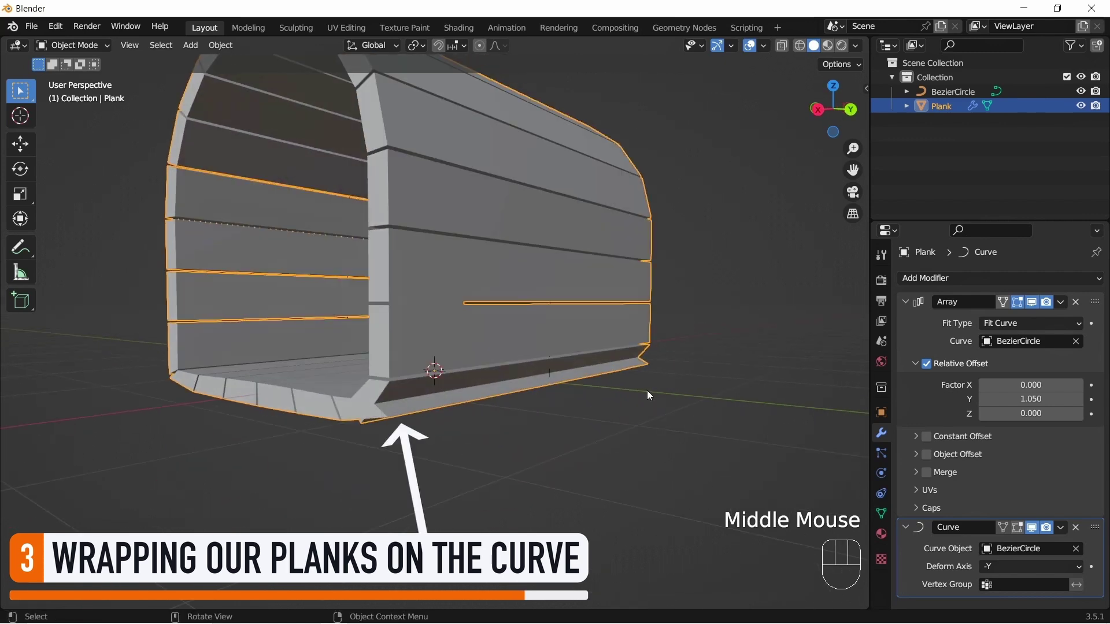
pyautogui.middleClick(651, 396)
pyautogui.press('Tab')
pyautogui.press('a')
pyautogui.press('s')
pyautogui.press('Tab')
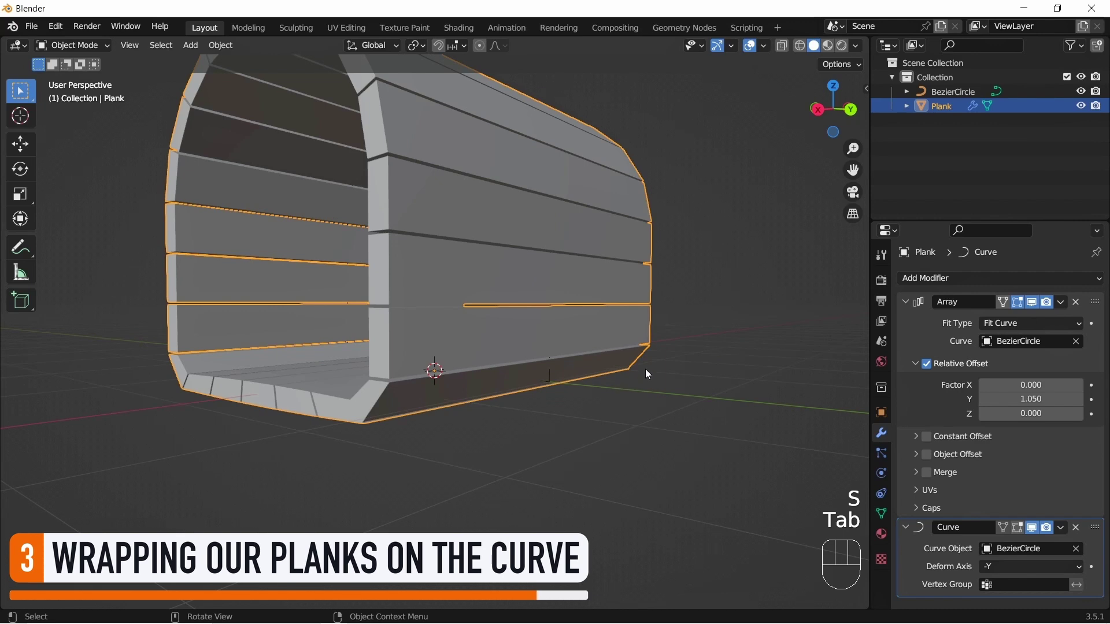
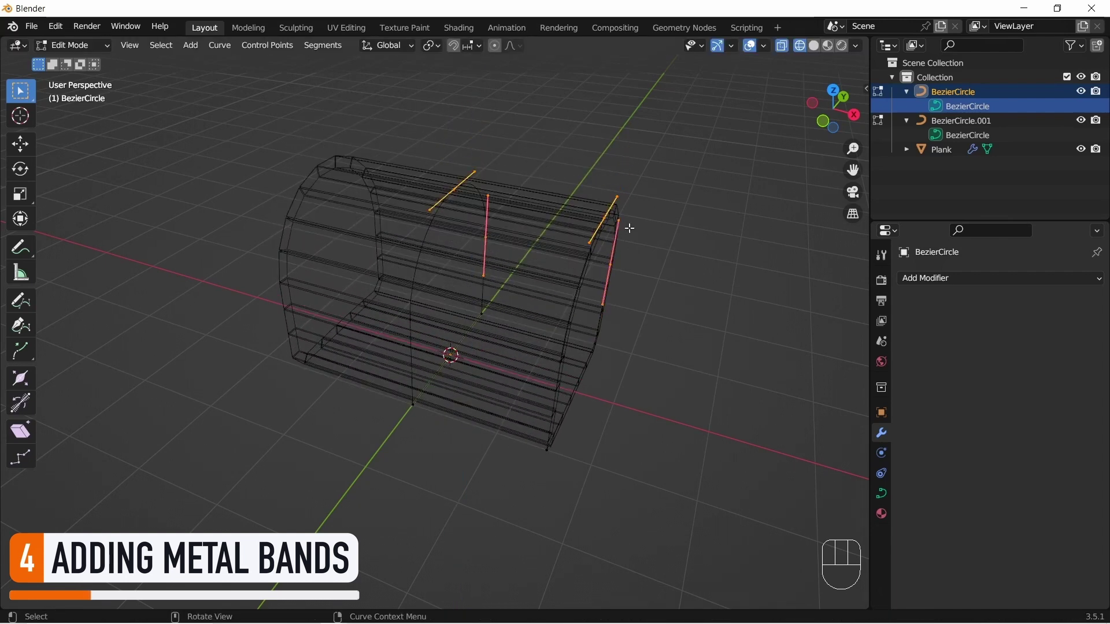
# Step: Leave curve editing, select BezierCircle.001 and return to solid shading
pyautogui.press('a')
pyautogui.press('a')
pyautogui.click(799, 294)
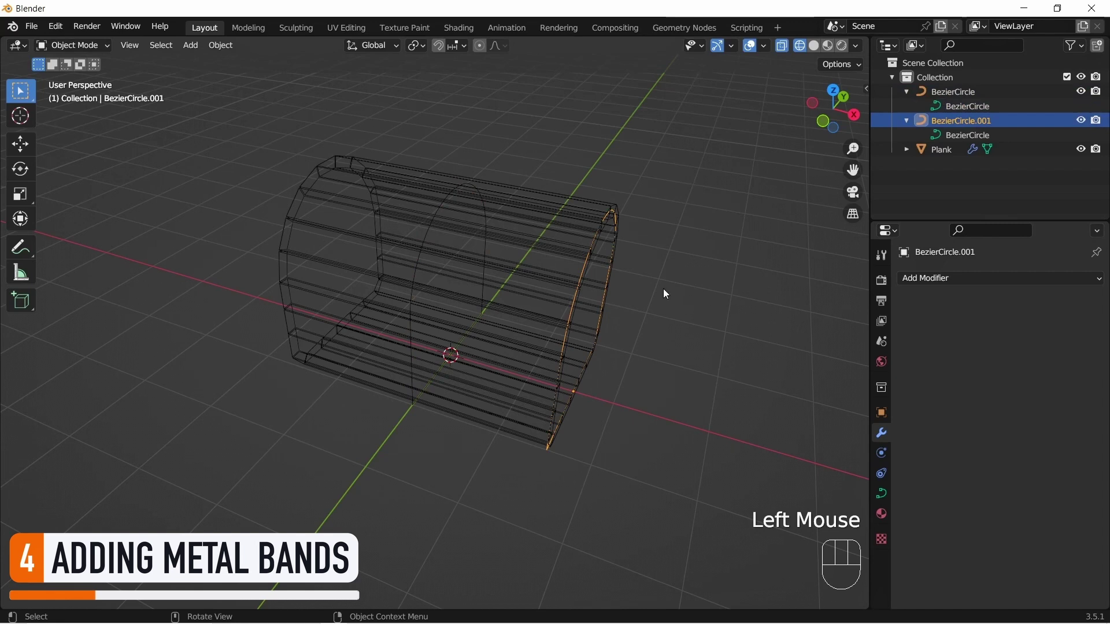
pyautogui.press('z')
pyautogui.moveTo(743, 274); pyautogui.dragTo(714, 258)
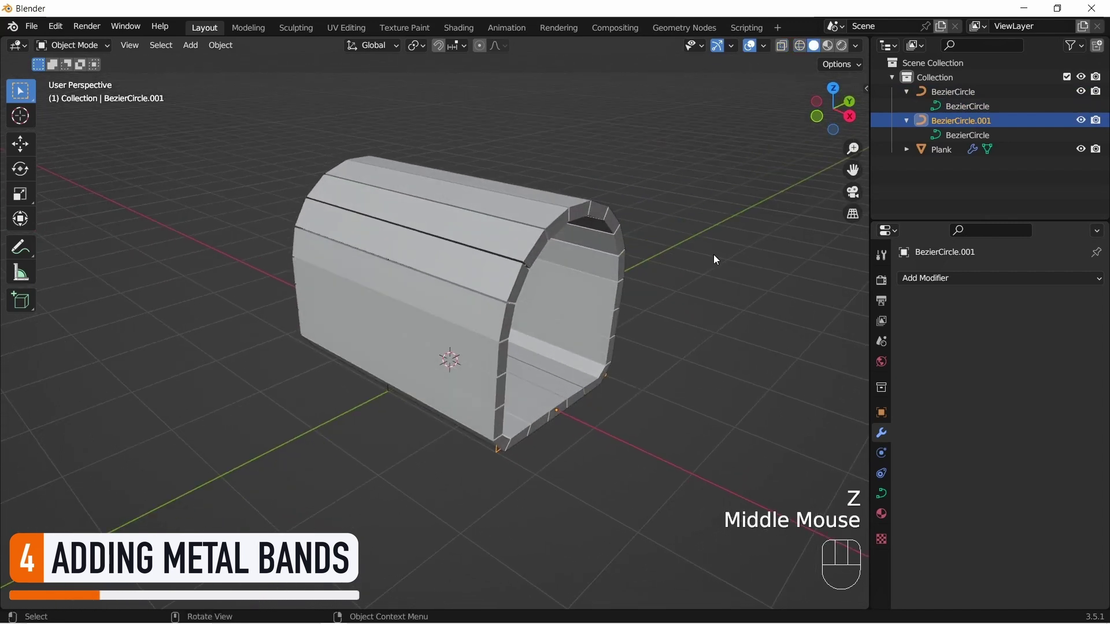
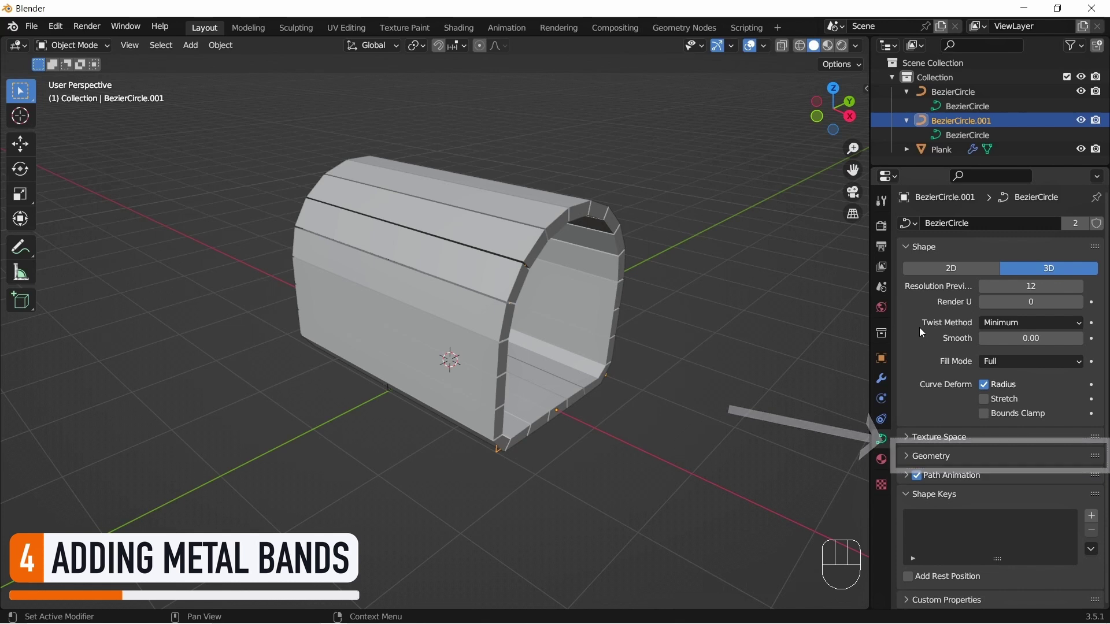
# Step: Bevel the band curve with Depth 0.08 m, Resolution 4 and a square Profile preset
pyautogui.click(910, 457)
pyautogui.scroll(-3)
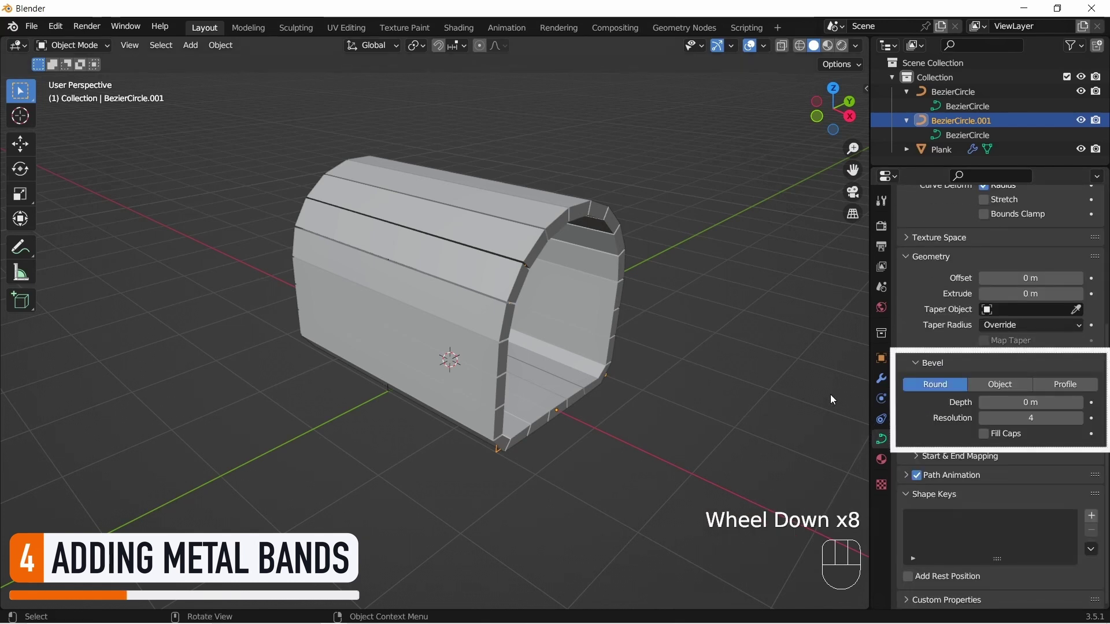
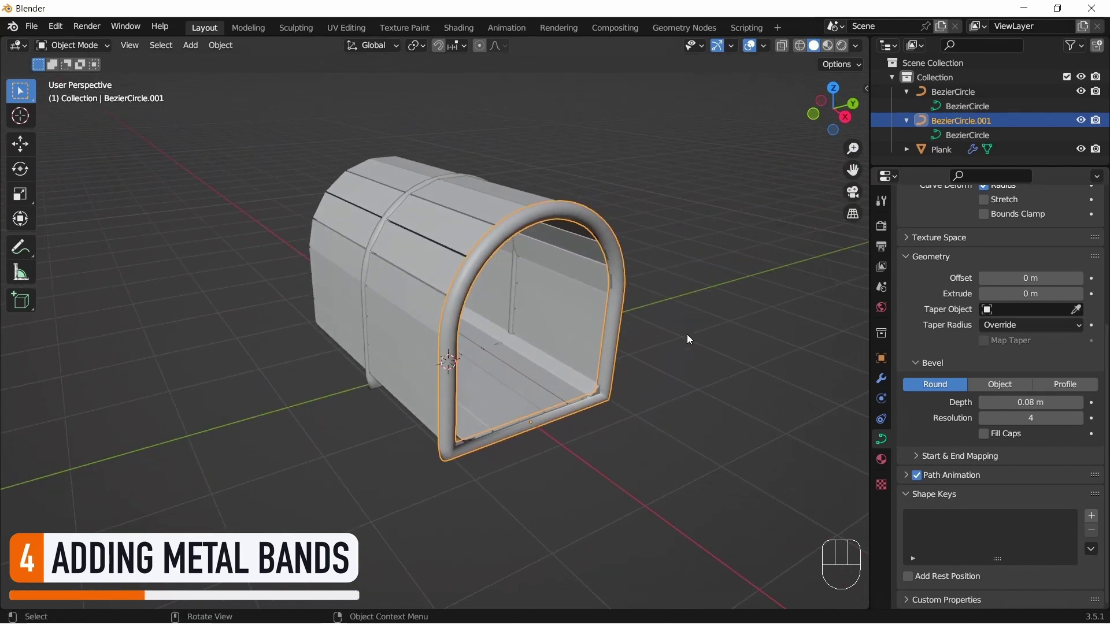
pyautogui.click(1079, 392)
pyautogui.scroll(-3)
pyautogui.click(1003, 463)
pyautogui.click(1003, 462)
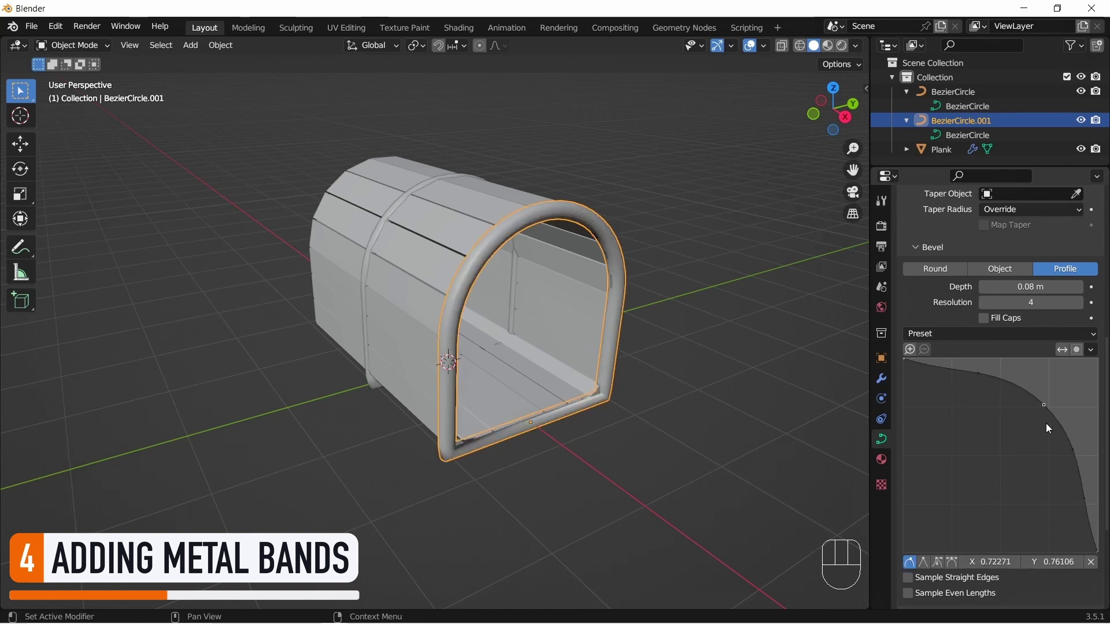
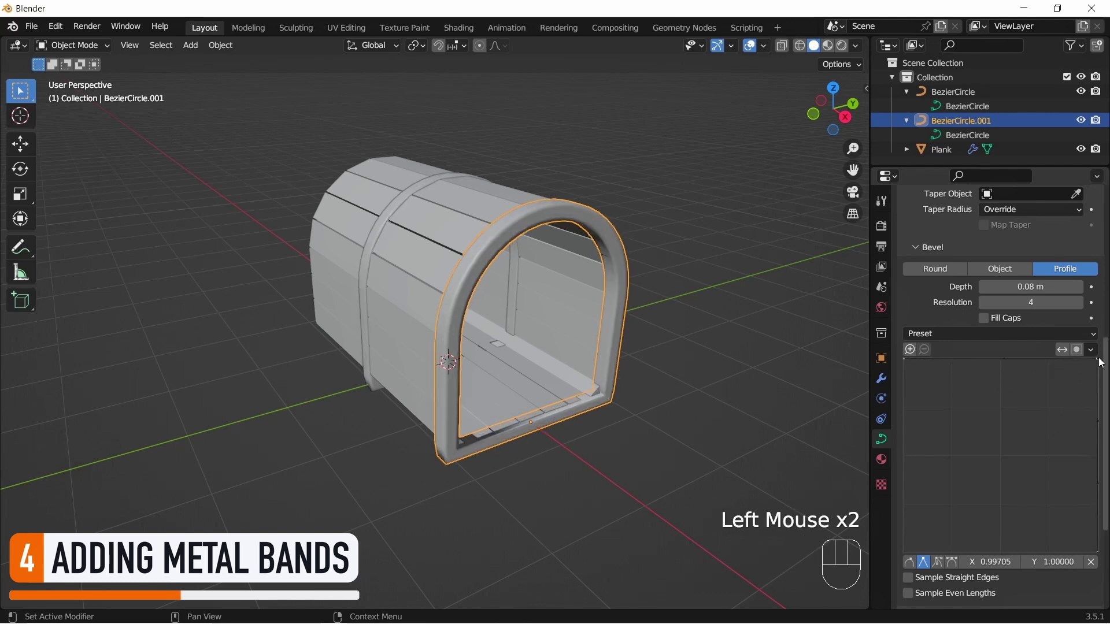
# Step: Duplicate the end metal band and place the copy at the chest's opposite end as BezierCircle.002
pyautogui.click(770, 385)
pyautogui.moveTo(534, 300); pyautogui.dragTo(522, 301)
pyautogui.click(617, 310)
pyautogui.moveTo(475, 189); pyautogui.dragTo(627, 199)
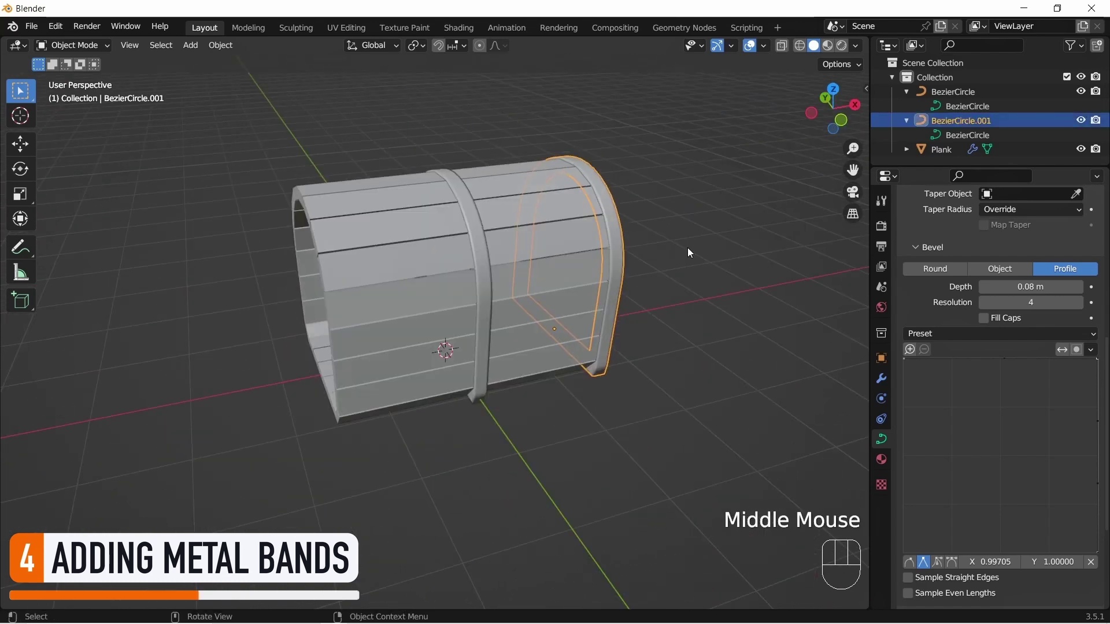
pyautogui.press('alt+d')
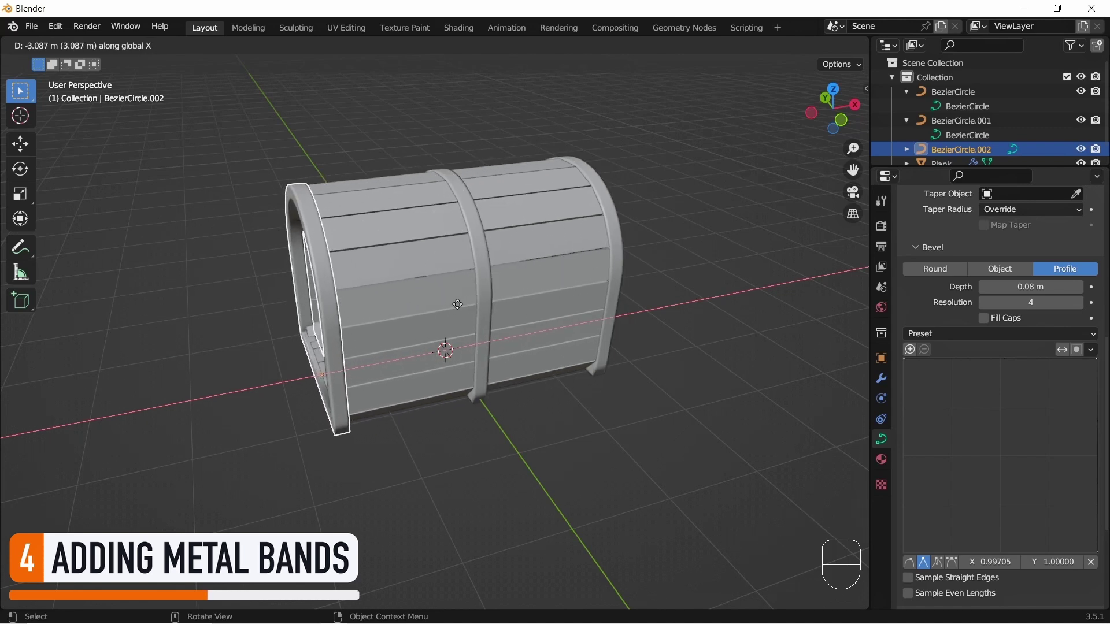
pyautogui.click(753, 265)
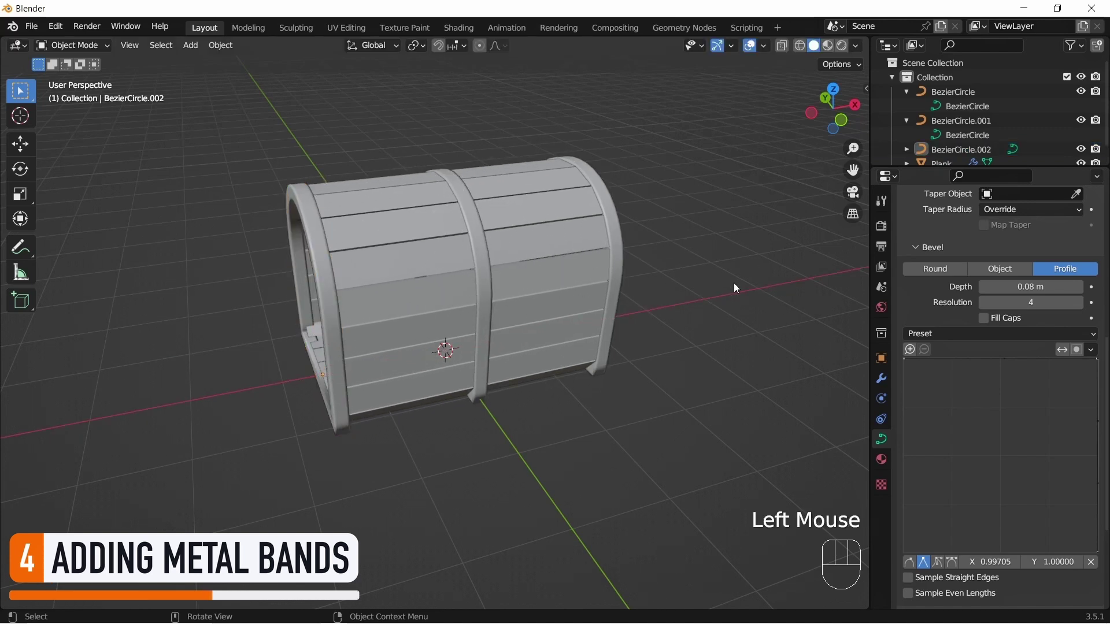
# Step: Widen and thicken all bands with Geometry Offset and Extrude of 0.03 m, viewed from the front
pyautogui.moveTo(737, 288); pyautogui.dragTo(626, 270)
pyautogui.moveTo(643, 267); pyautogui.dragTo(680, 255)
pyautogui.moveTo(737, 256); pyautogui.dragTo(722, 256)
pyautogui.middleClick(726, 253)
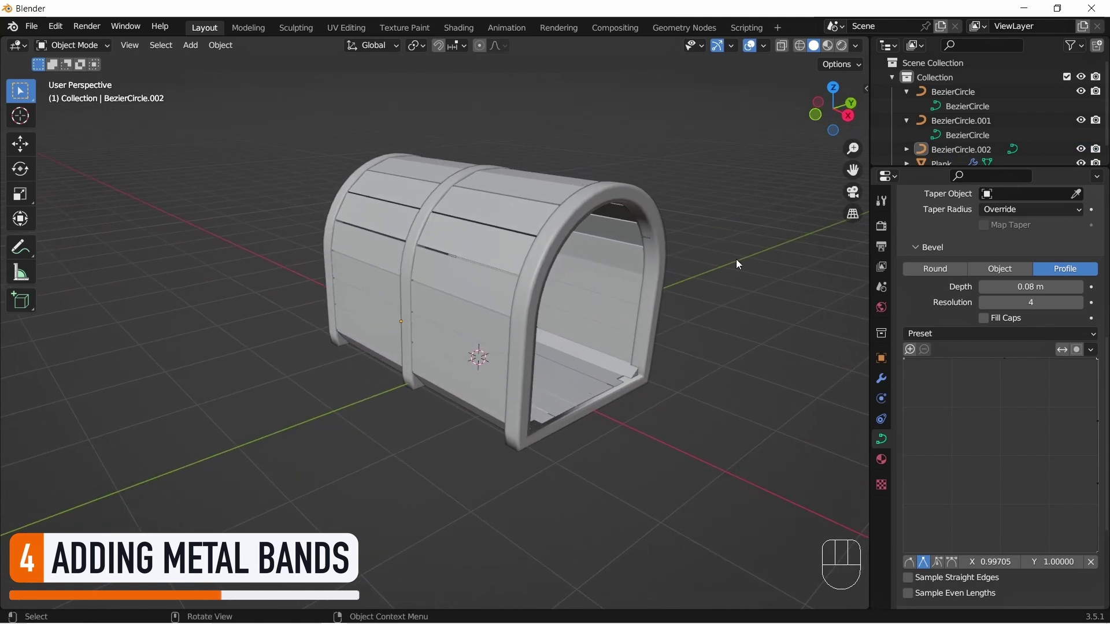
pyautogui.scroll(-3)
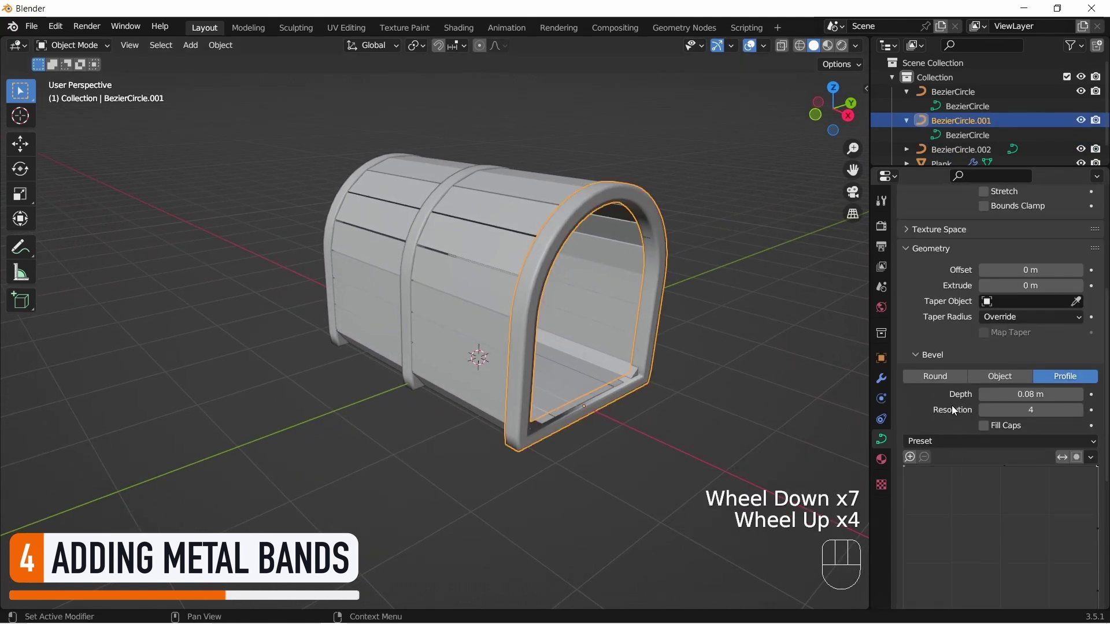
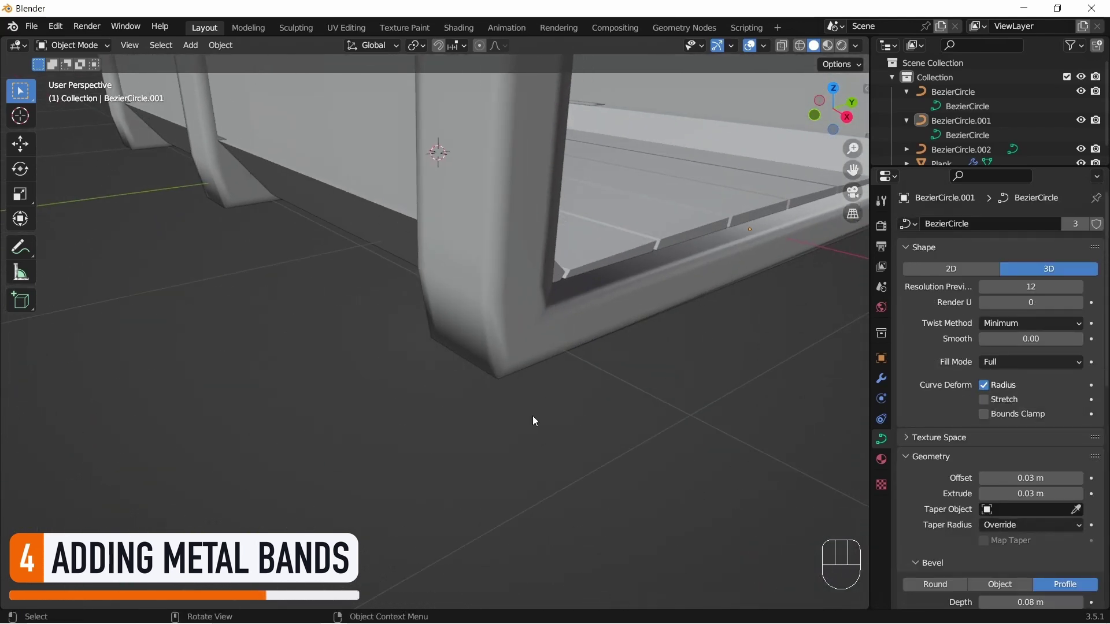
# Step: Inspect a band's edge, then set the front arch curve's Fill Mode to Front so it caps solid
pyautogui.scroll(-3)
pyautogui.moveTo(700, 360); pyautogui.dragTo(702, 419)
pyautogui.scroll(3)
pyautogui.moveTo(662, 394); pyautogui.dragTo(667, 405)
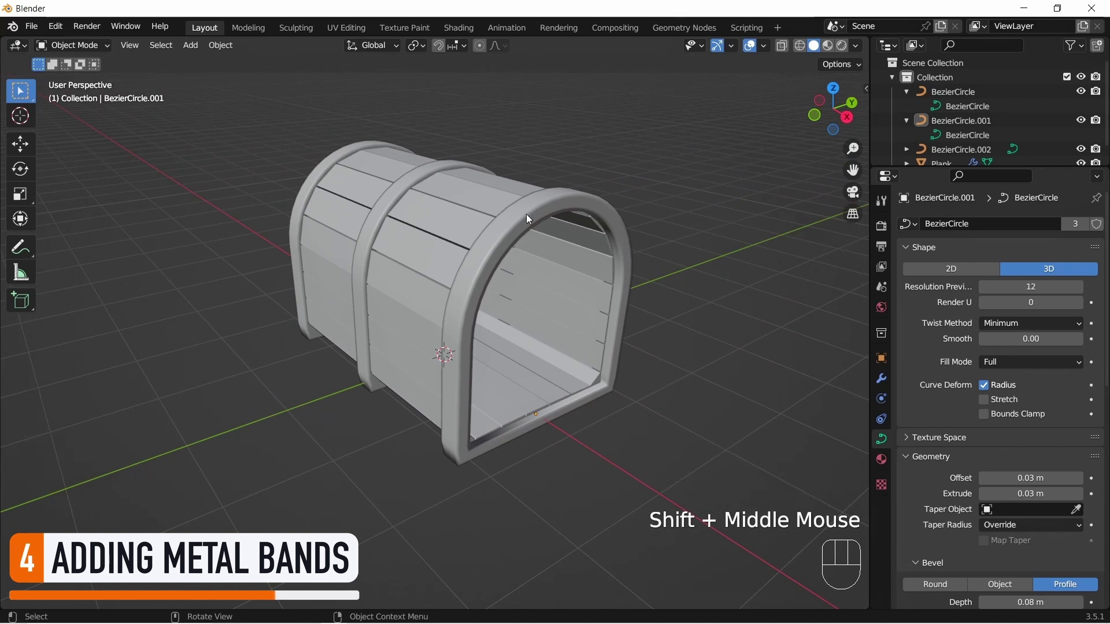
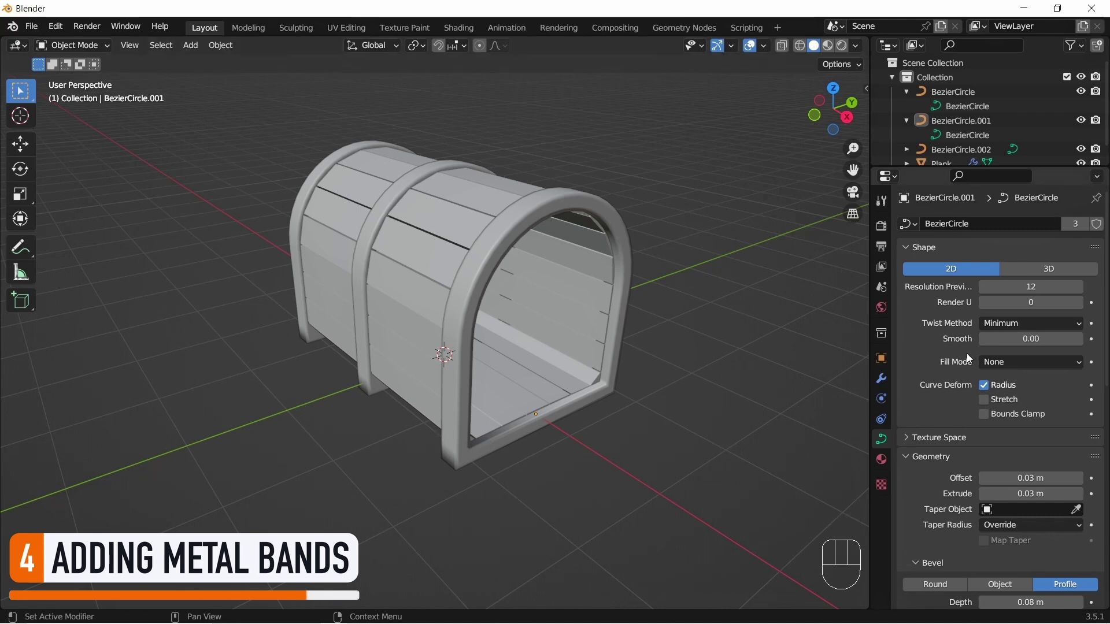
pyautogui.moveTo(1012, 364); pyautogui.dragTo(1031, 414)
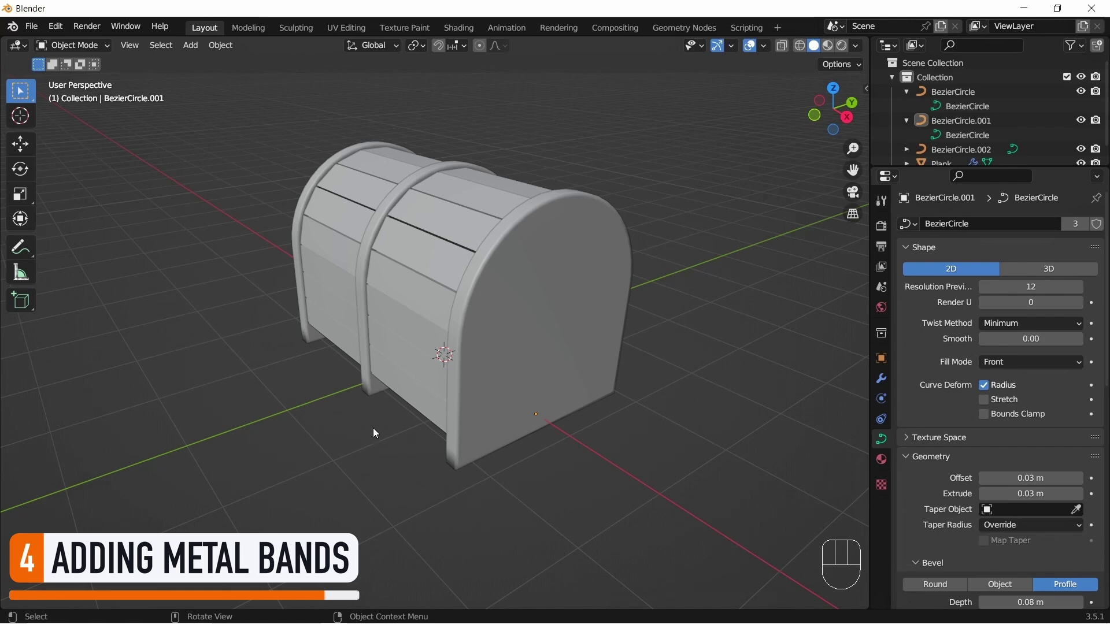
# Step: Rotate the back cap BezierCircle.002 by 180 degrees so it fills, then return to the front view
pyautogui.moveTo(271, 428); pyautogui.dragTo(502, 421)
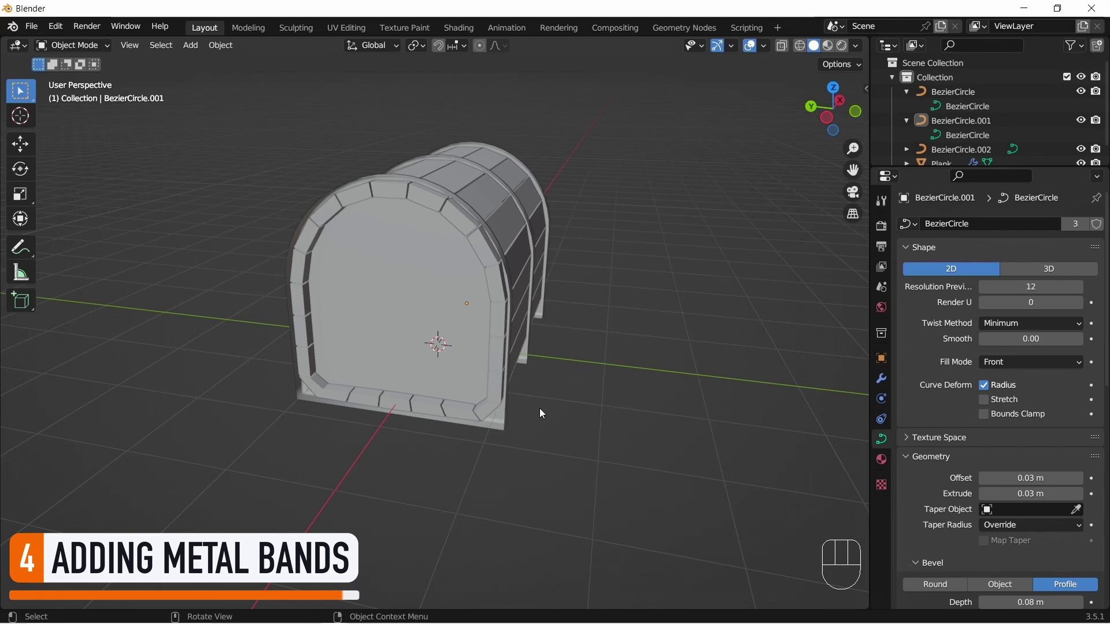
pyautogui.moveTo(507, 426); pyautogui.dragTo(603, 360)
pyautogui.moveTo(603, 360); pyautogui.dragTo(601, 389)
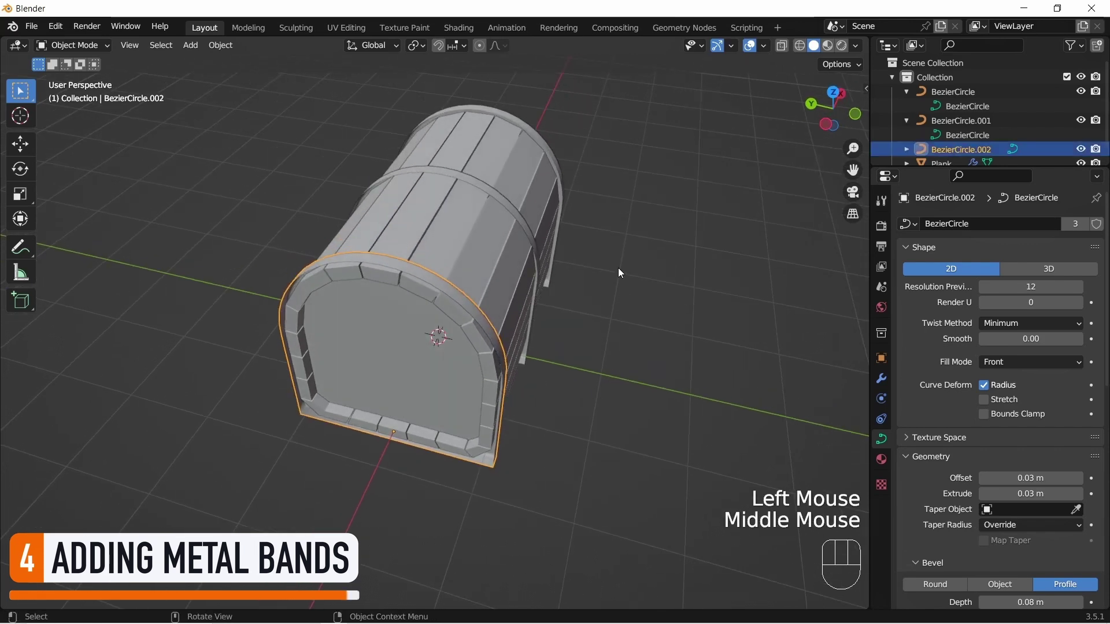
pyautogui.press('r')
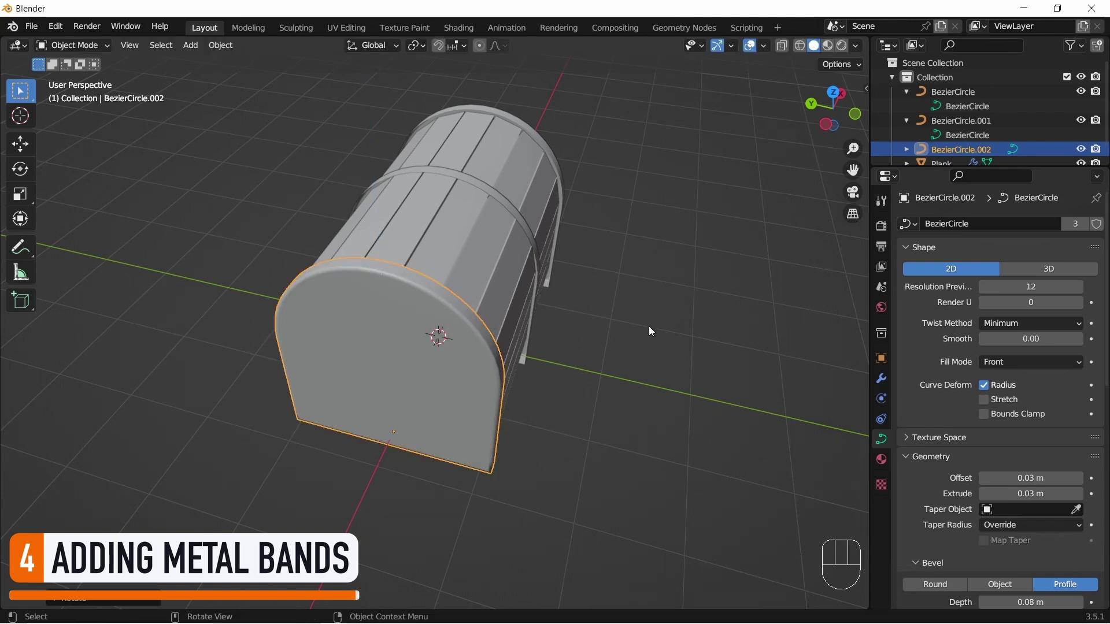
pyautogui.click(722, 304)
pyautogui.moveTo(736, 318); pyautogui.dragTo(482, 281)
pyautogui.moveTo(697, 287); pyautogui.dragTo(730, 291)
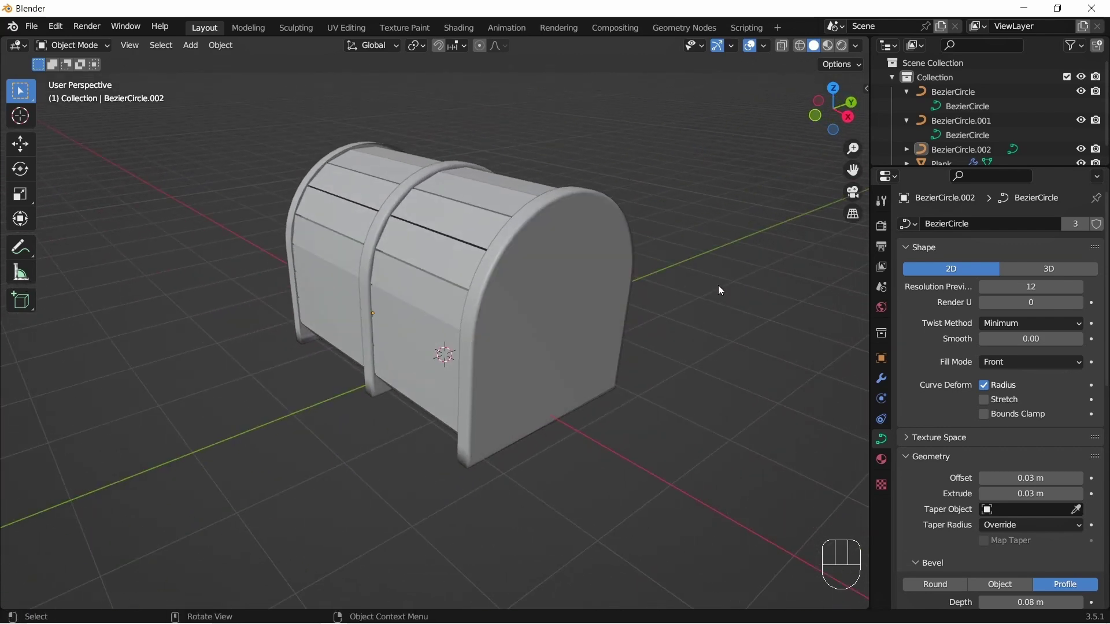
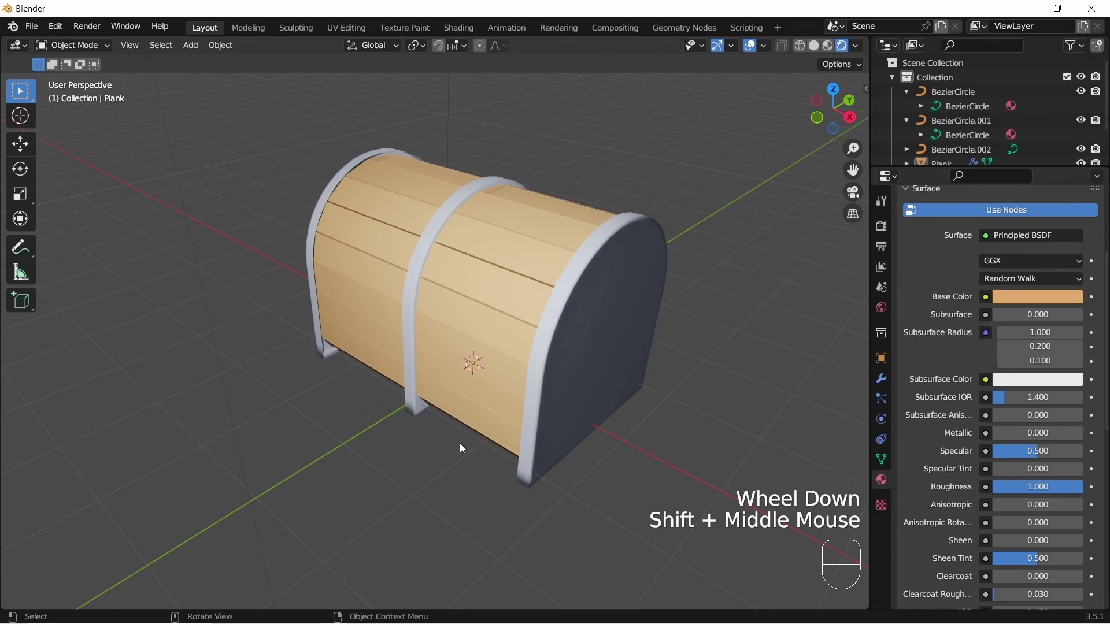
# Step: Select the metal band curve, try moving its top points in Edit Mode, then cancel the reshaping
pyautogui.moveTo(462, 447); pyautogui.dragTo(387, 441)
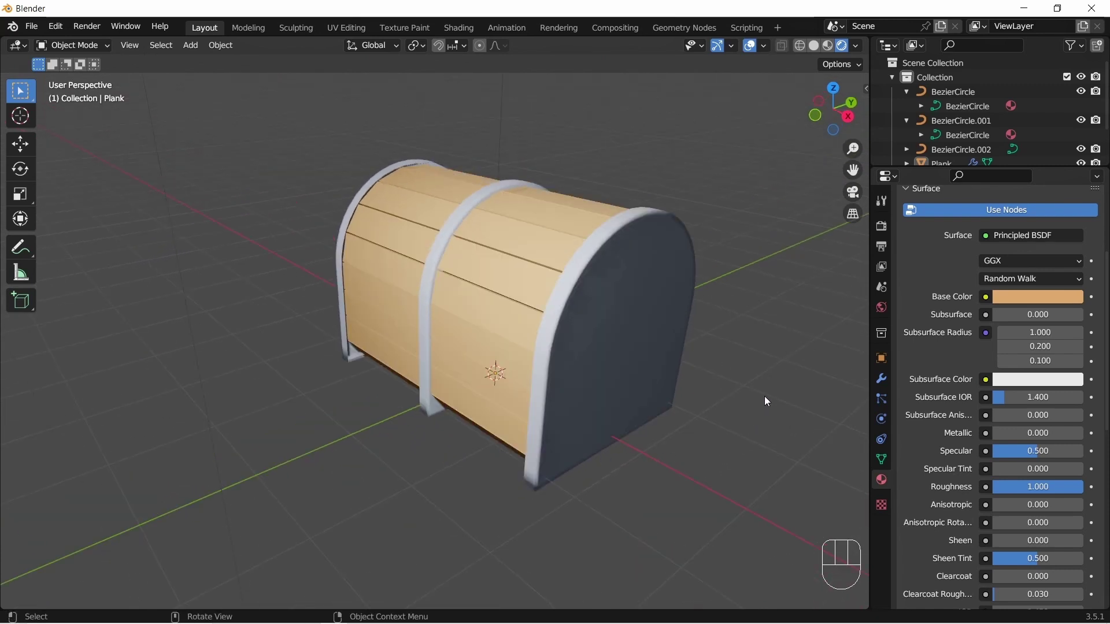
pyautogui.press('Tab')
pyautogui.click(768, 400)
pyautogui.press('Tab')
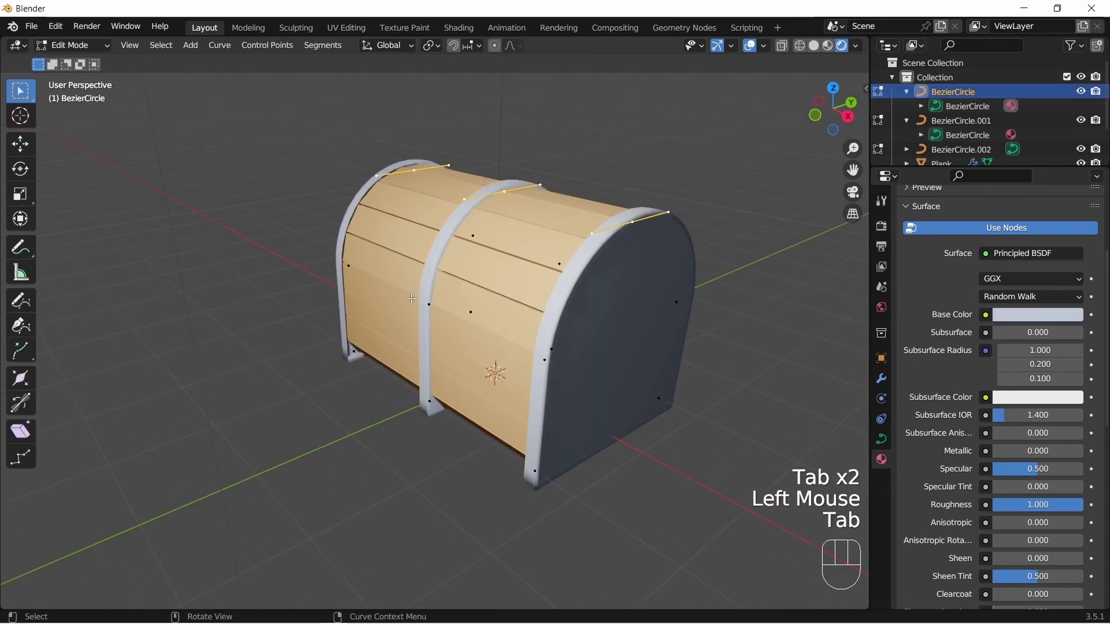
pyautogui.press('g')
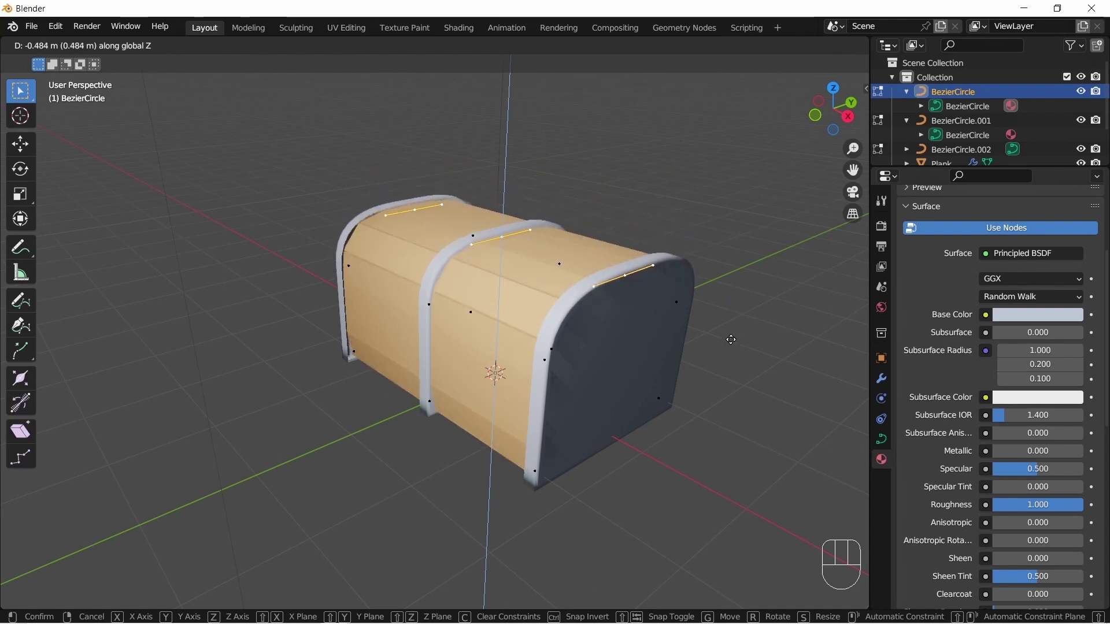
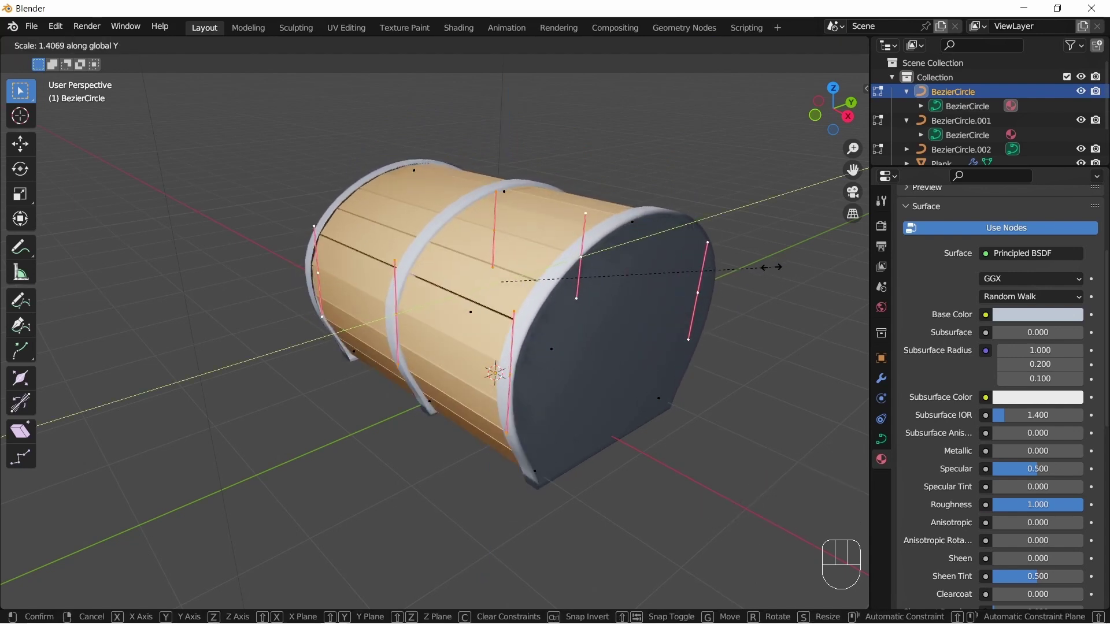
pyautogui.press('Tab')
pyautogui.click(770, 388)
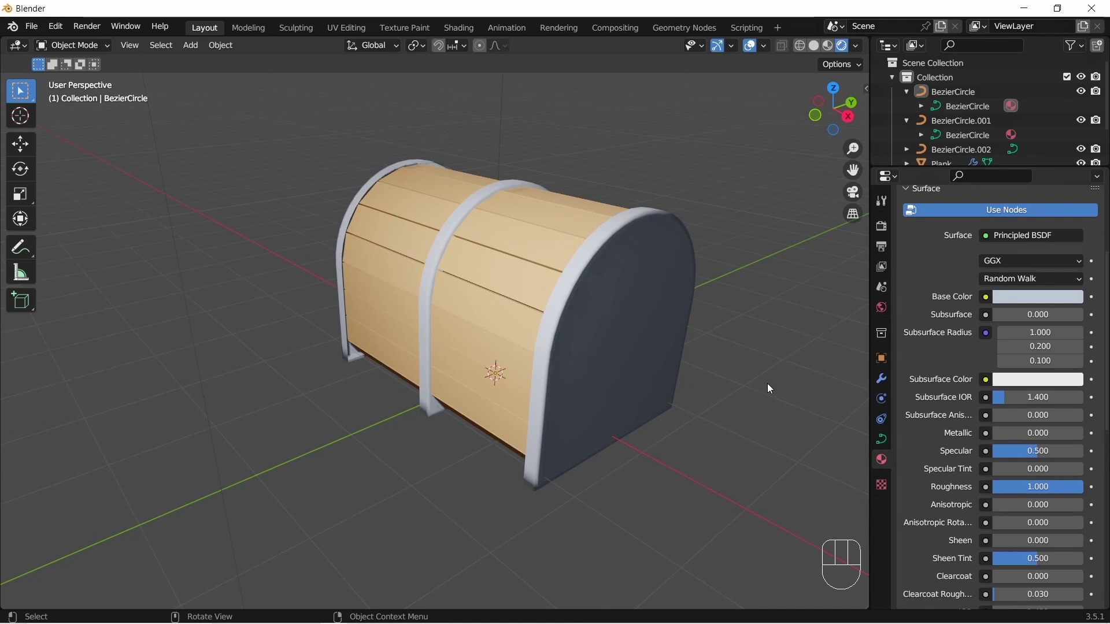
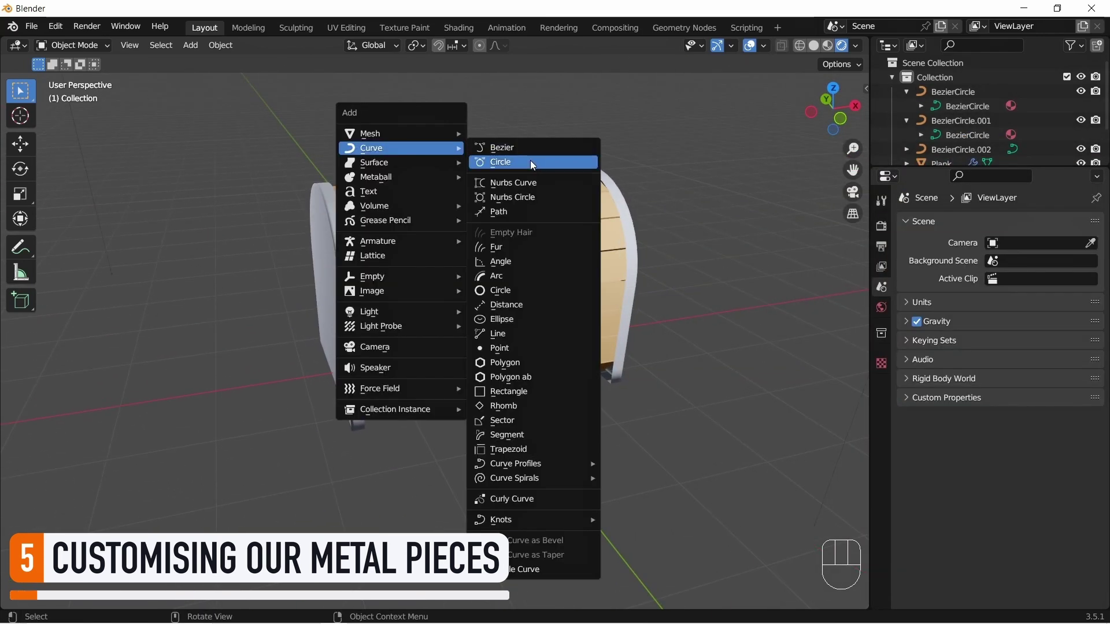
# Step: Edit the new BezierCircle.003, select all points and set Vector handles to square its corners
pyautogui.press('z')
pyautogui.press('Tab')
pyautogui.press('v')
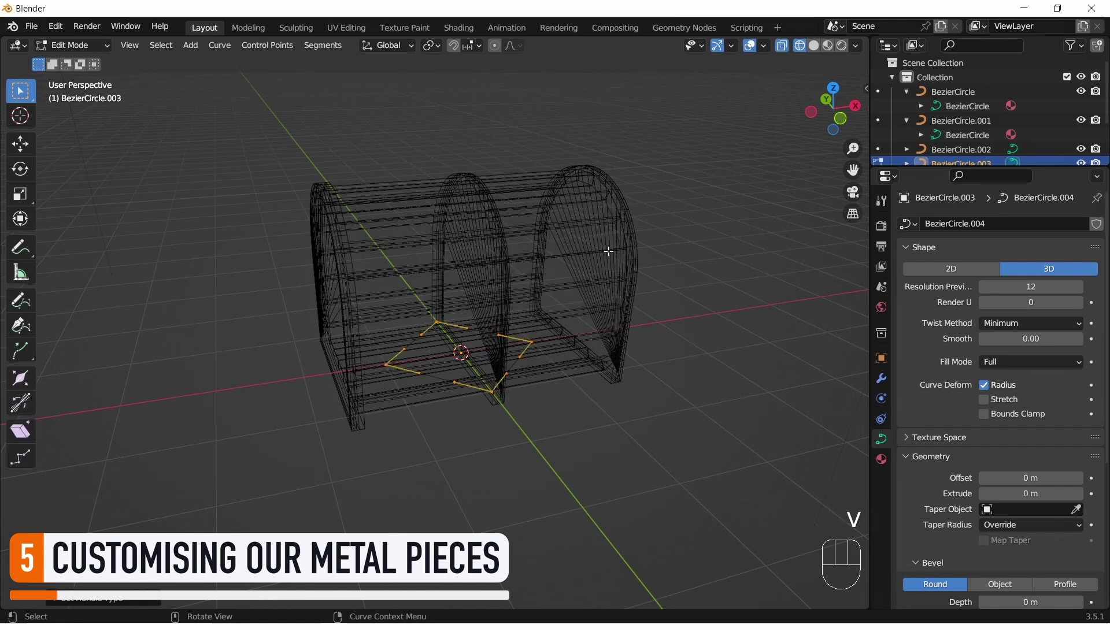
pyautogui.press('r')
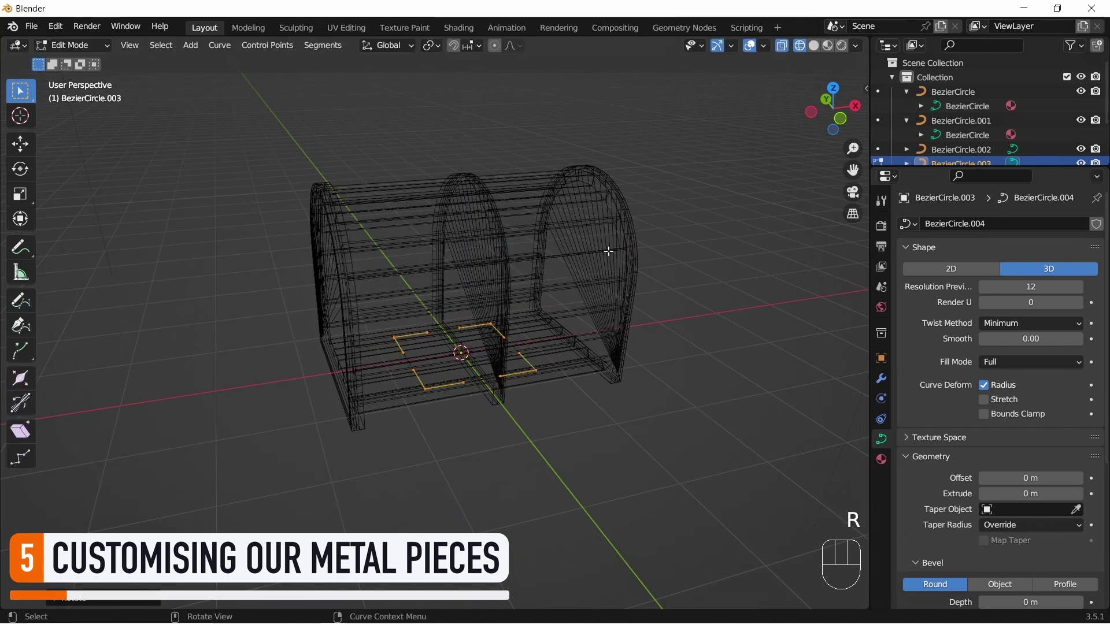
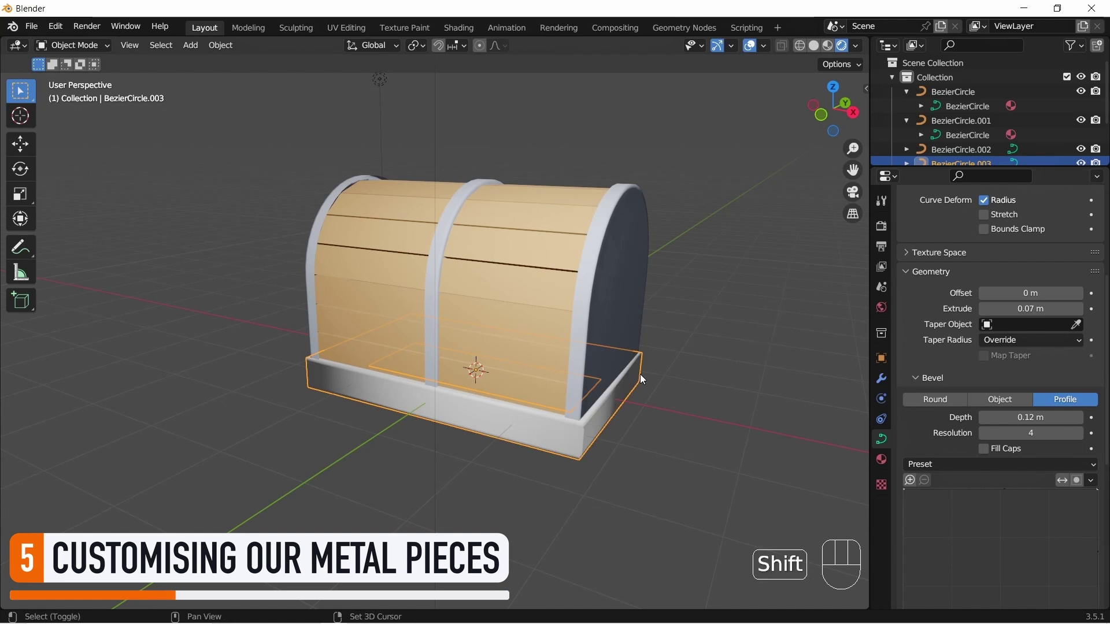
# Step: Duplicate the base band up to the lid seam and adjust the arch band's side points
pyautogui.press('shift+d')
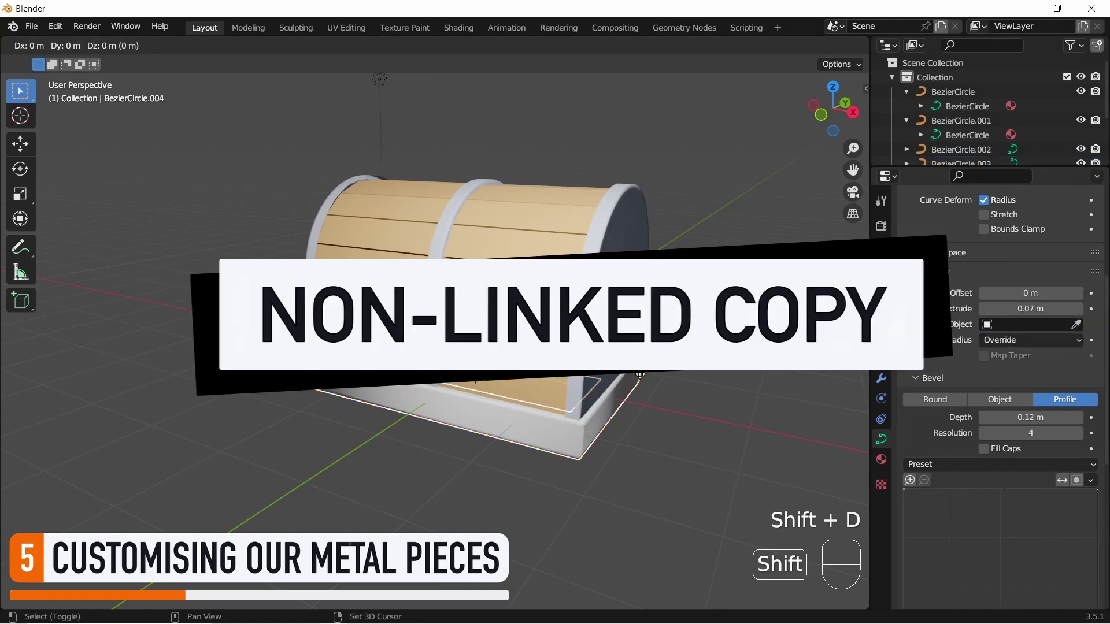
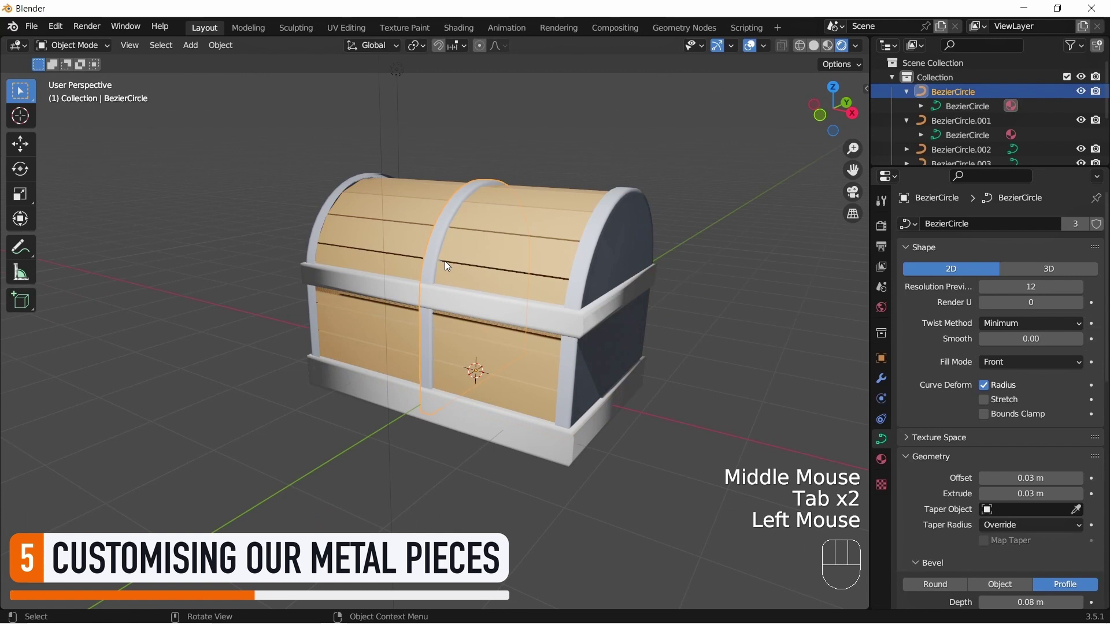
pyautogui.press('Tab')
pyautogui.moveTo(436, 297); pyautogui.dragTo(469, 299)
pyautogui.press('g')
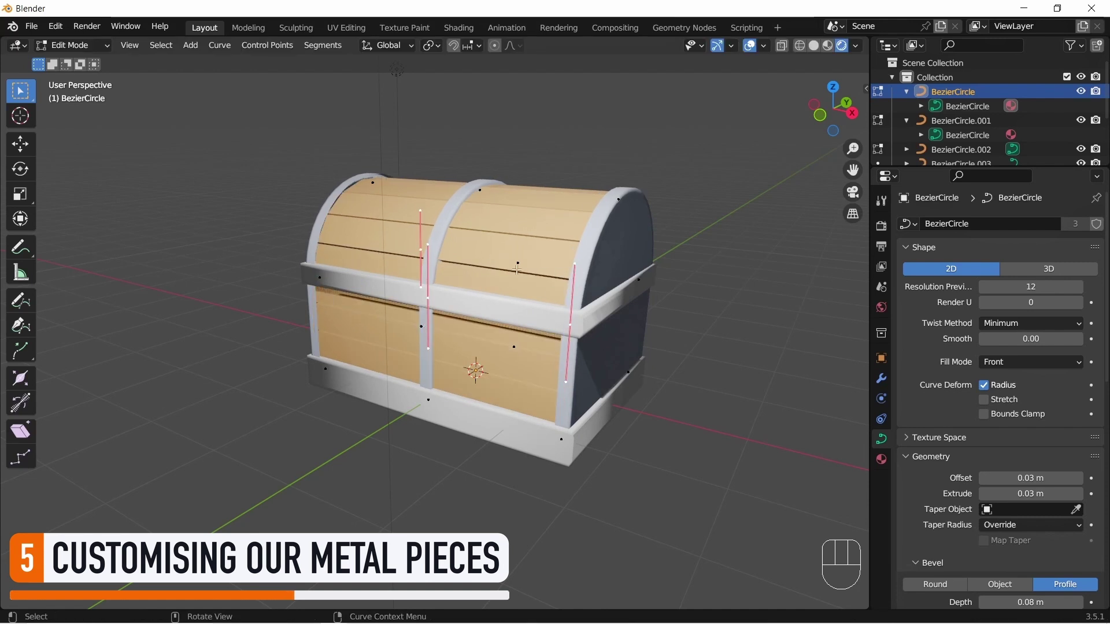
pyautogui.scroll(3)
pyautogui.moveTo(498, 249); pyautogui.dragTo(516, 273)
pyautogui.press('Tab')
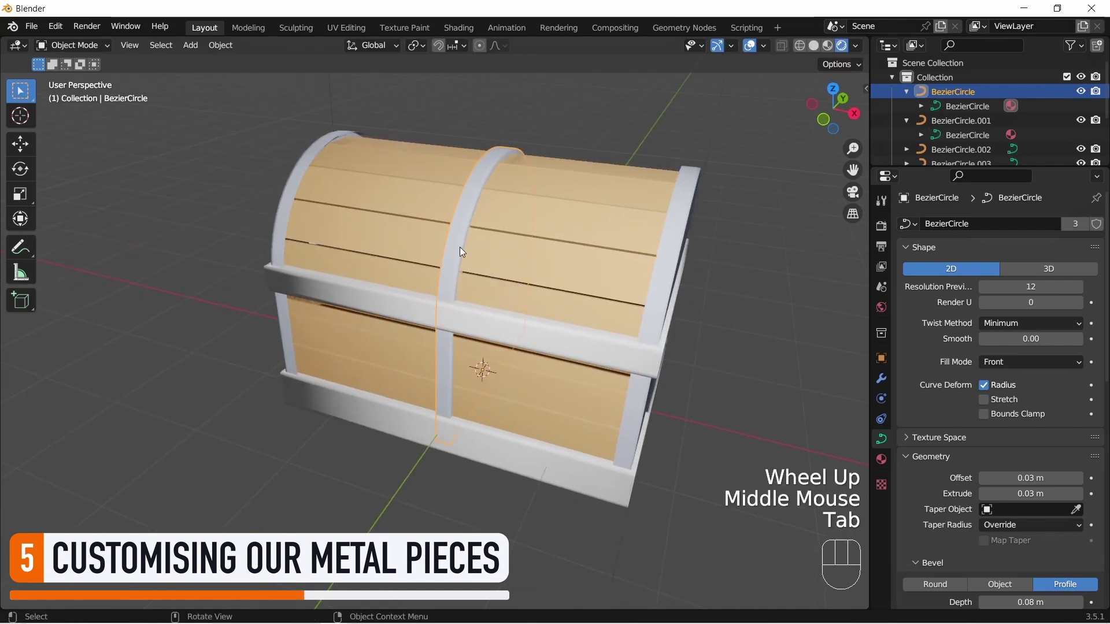
# Step: Make the centre arch band single-user and move its points out of the way to remove it
pyautogui.scroll(3)
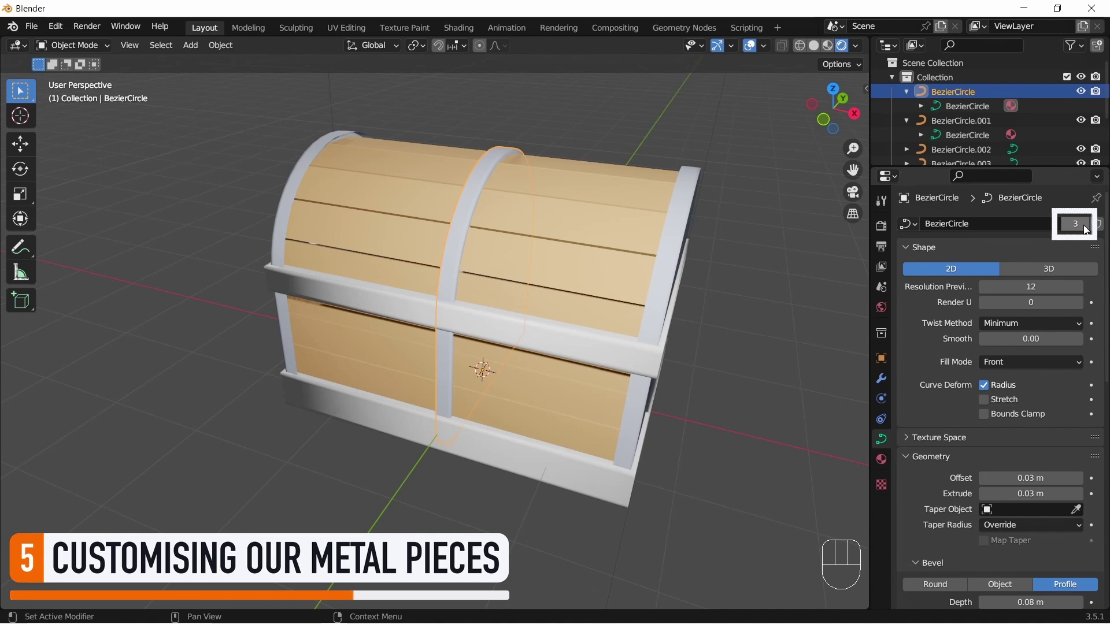
pyautogui.click(1086, 229)
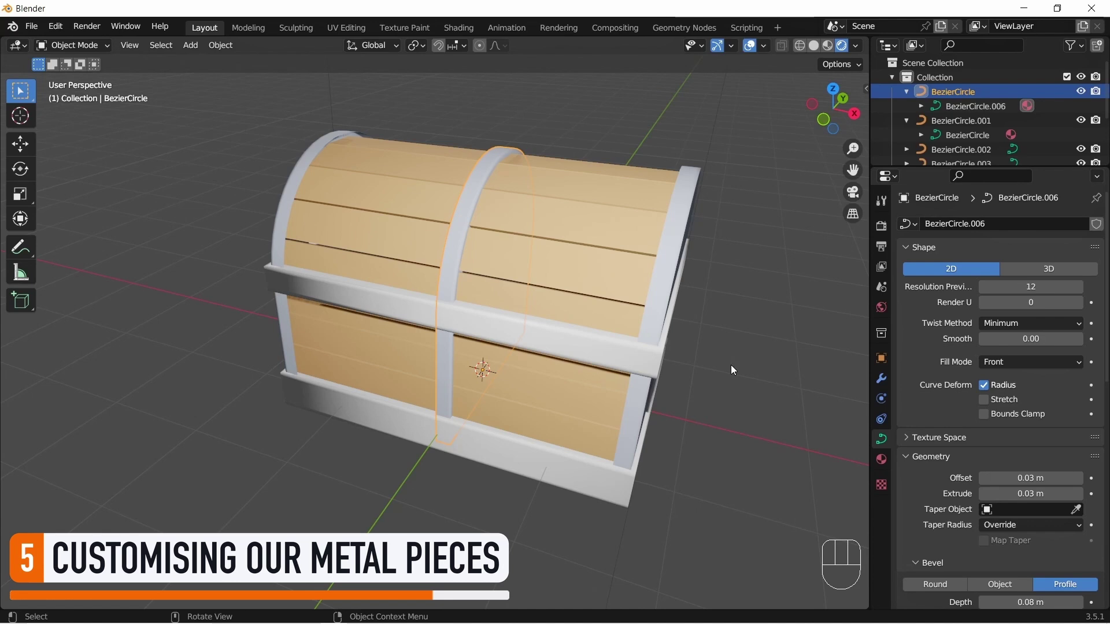
pyautogui.press('Tab')
pyautogui.press('g')
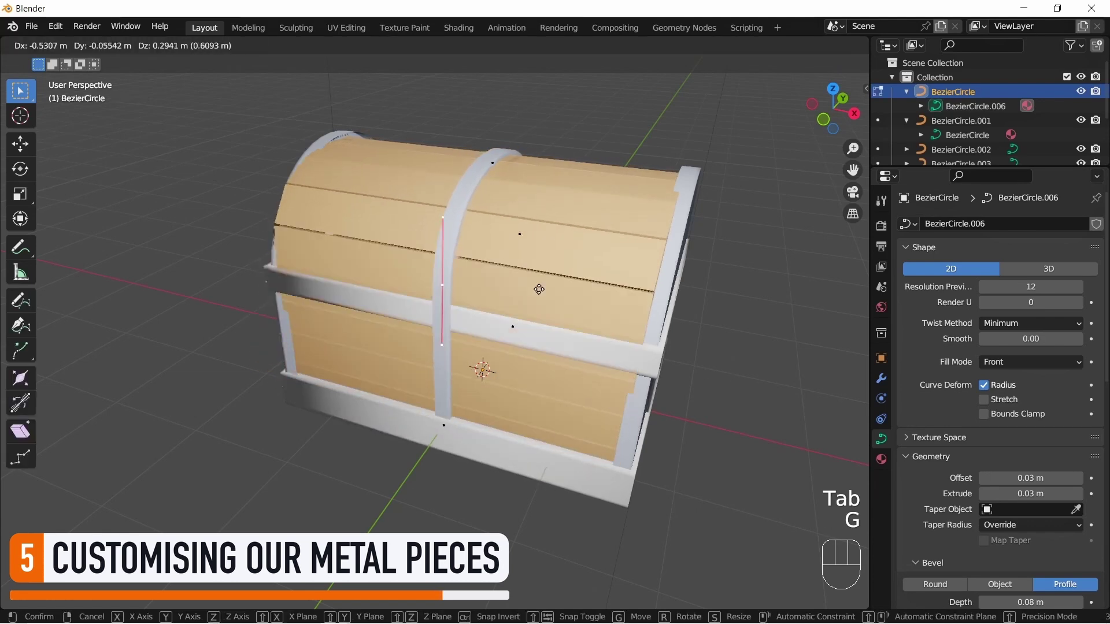
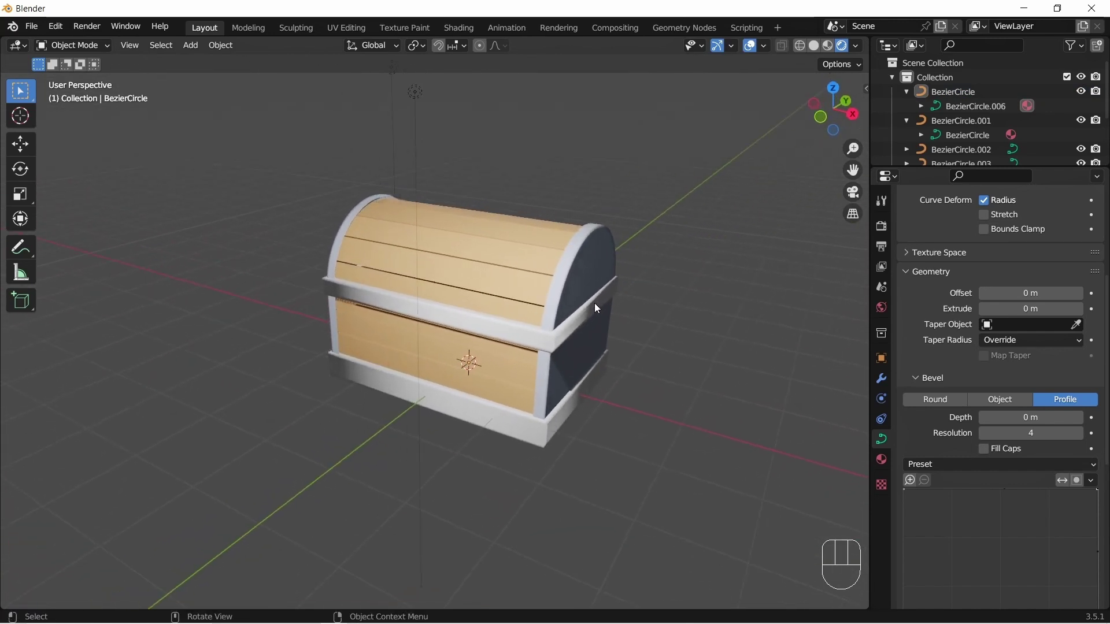
# Step: Add a Metal.Dark material slot to the lock and assign it to the keyhole faces, then leave Edit Mode
pyautogui.scroll(3)
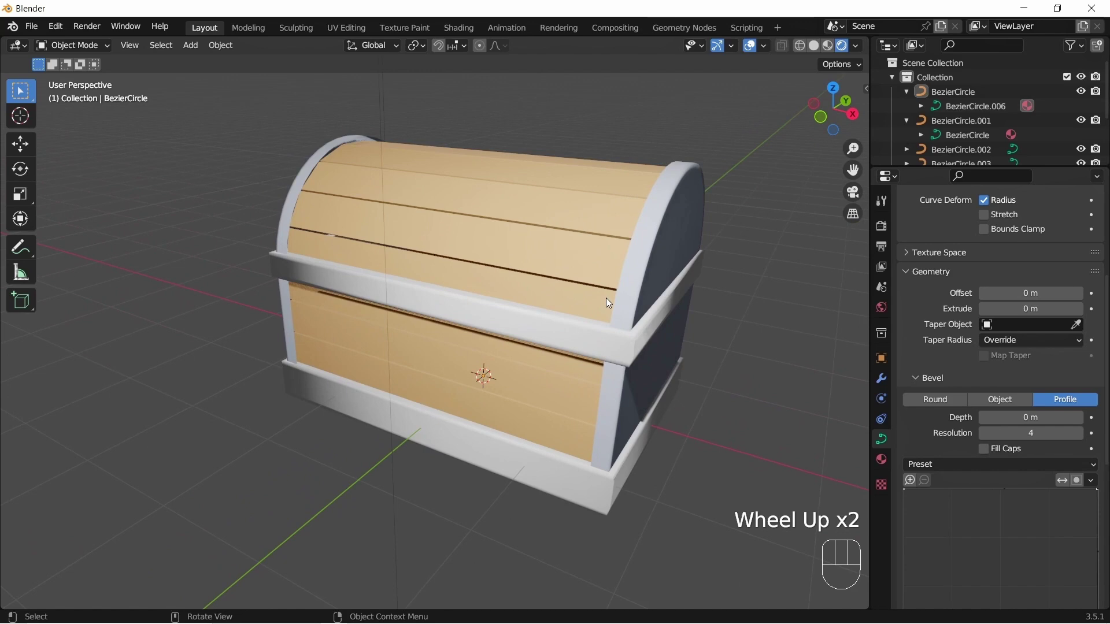
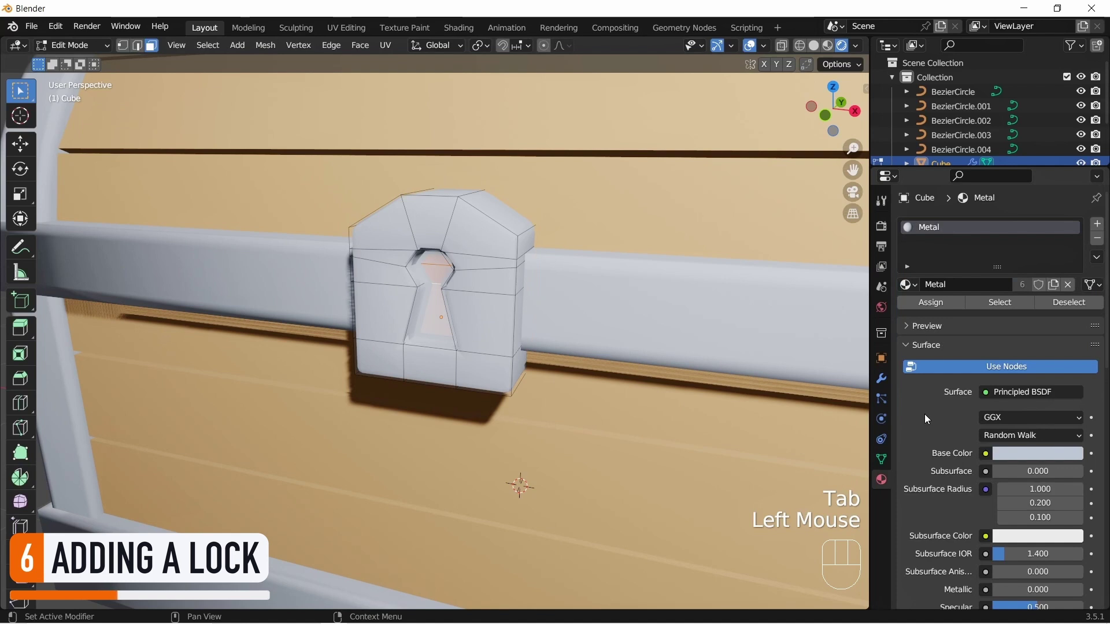
pyautogui.moveTo(1102, 228); pyautogui.dragTo(922, 358)
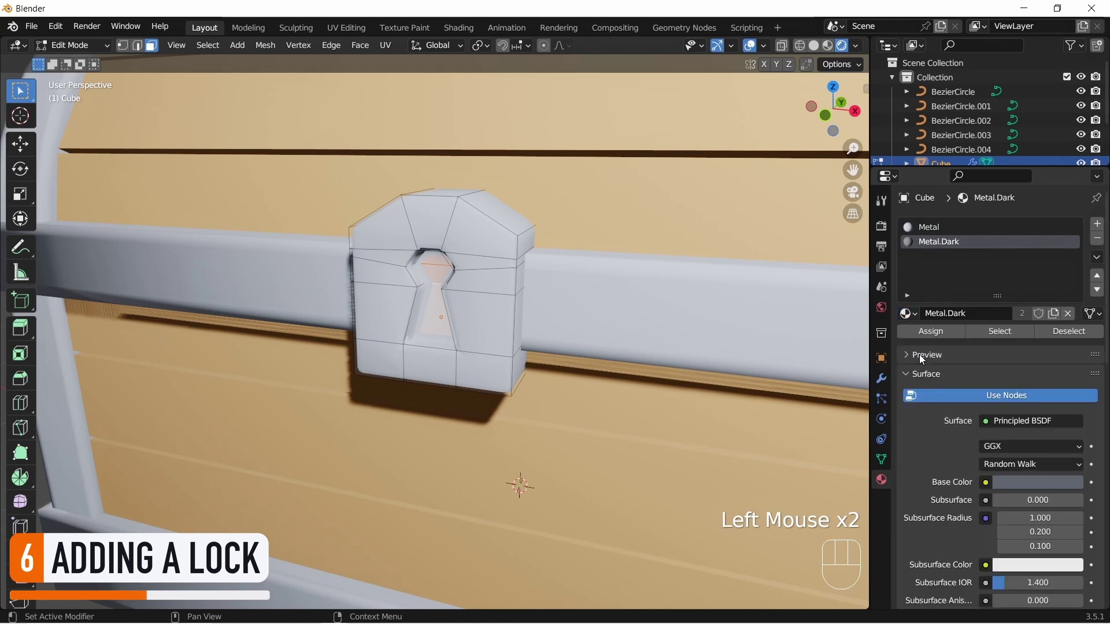
pyautogui.click(946, 333)
pyautogui.click(1018, 482)
pyautogui.press('a')
pyautogui.press('a')
pyautogui.press('Tab')
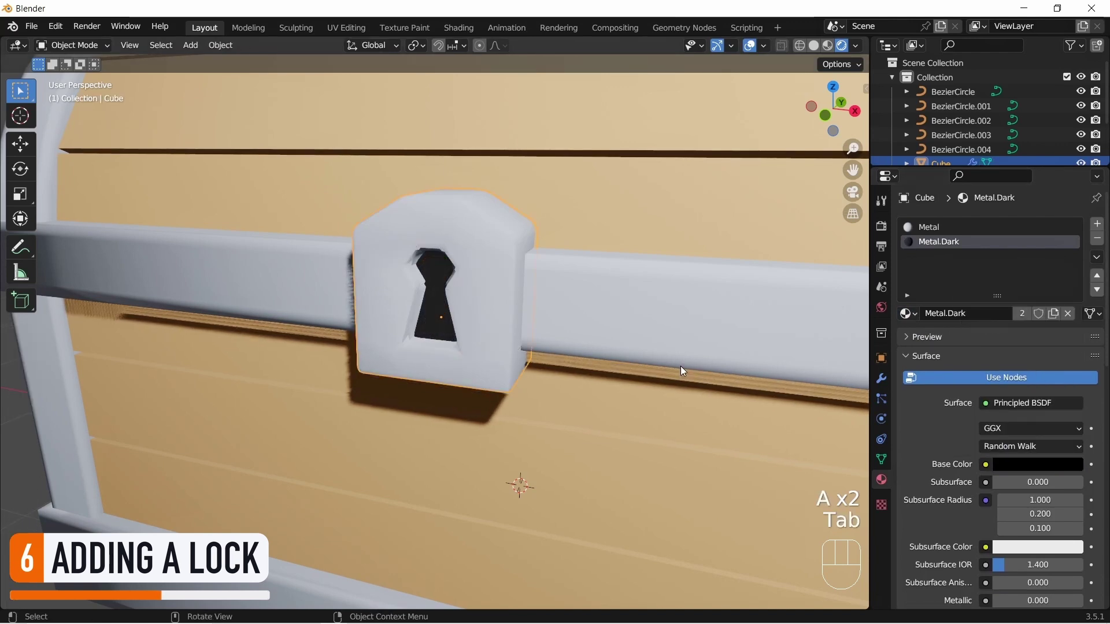
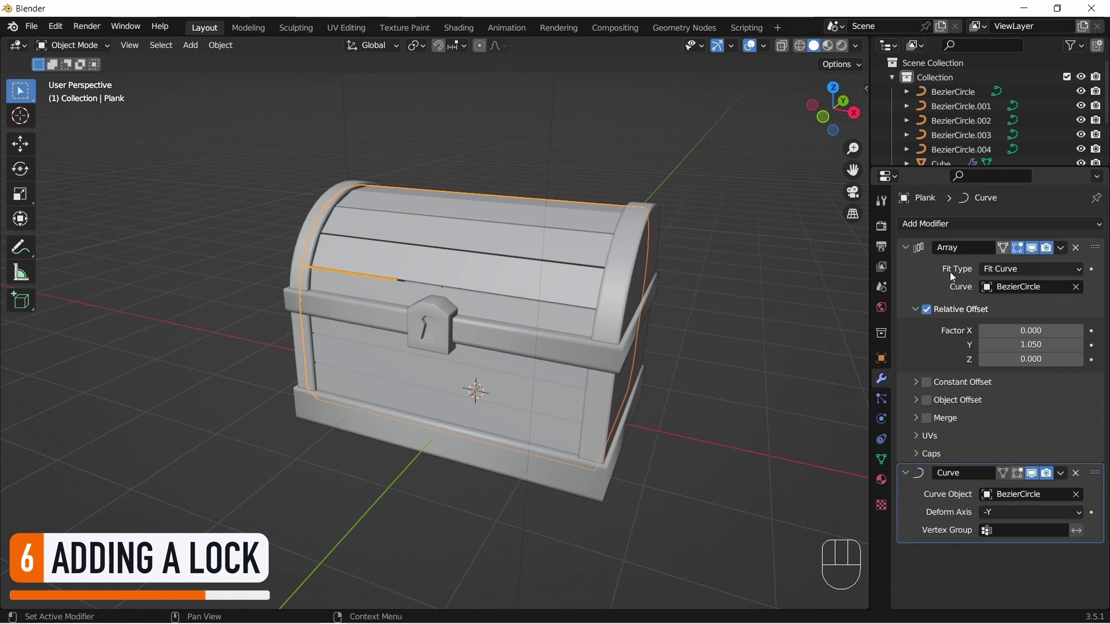
# Step: Apply the plank array and curve modifiers, then delete the front band's lower points so it ends at the lock
pyautogui.press('ctrl+a')
pyautogui.press('ctrl+a')
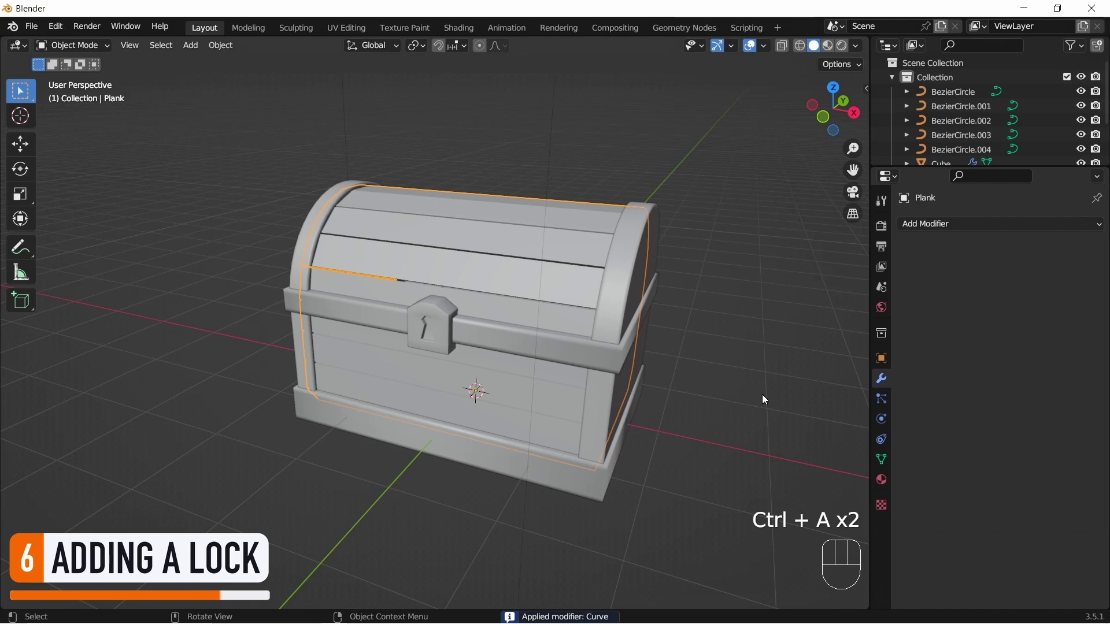
pyautogui.click(766, 398)
pyautogui.press('z')
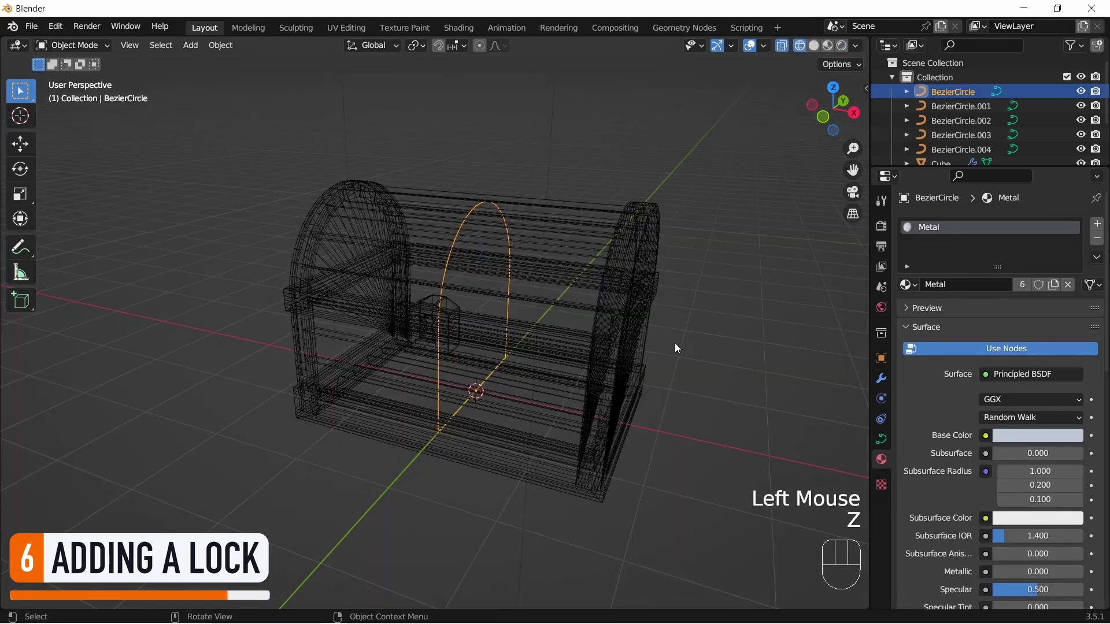
pyautogui.click(448, 279)
pyautogui.press('Tab')
pyautogui.press('p')
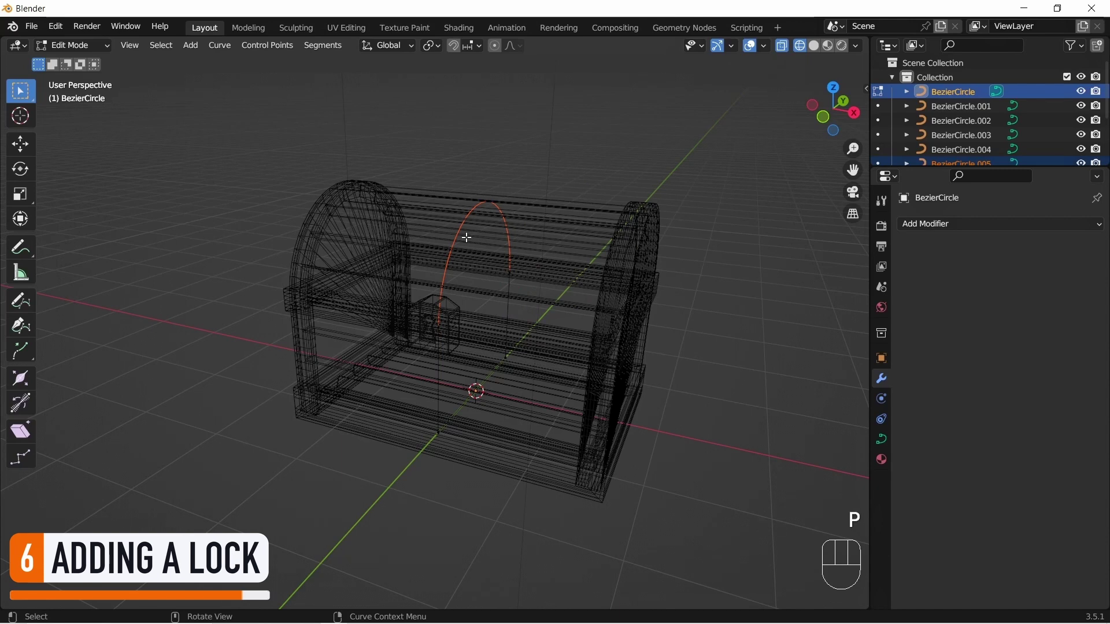
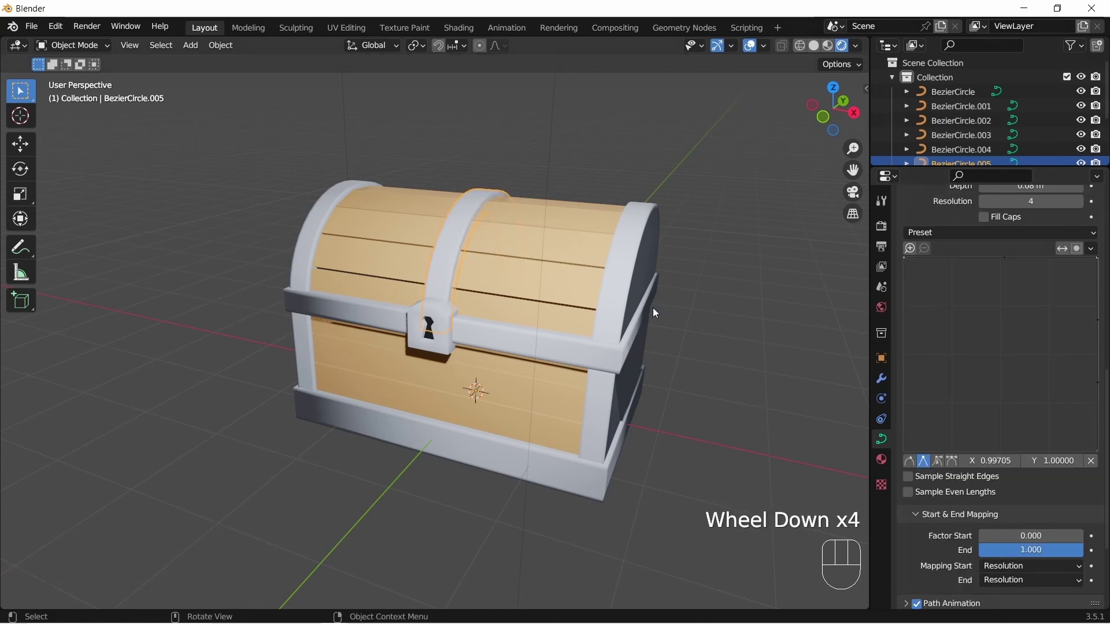
# Step: Orbit to the side and delete the near side panel BezierCircle.002
pyautogui.moveTo(689, 305); pyautogui.dragTo(669, 323)
pyautogui.click(691, 180)
pyautogui.moveTo(694, 317); pyautogui.dragTo(264, 259)
pyautogui.moveTo(262, 274); pyautogui.dragTo(440, 265)
pyautogui.click(396, 281)
pyautogui.press('x')
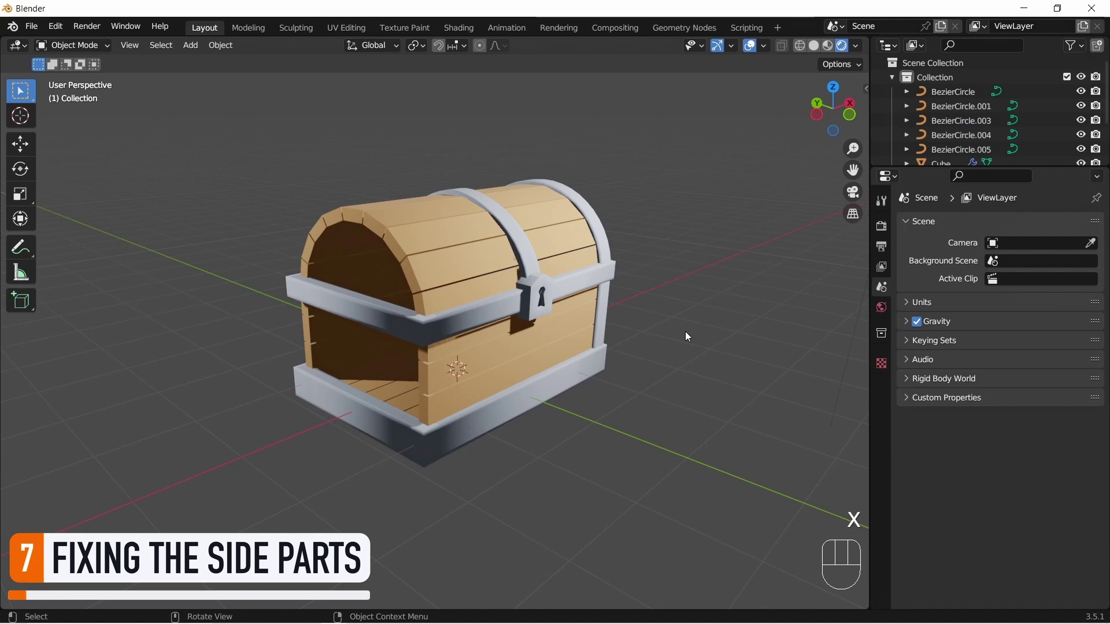
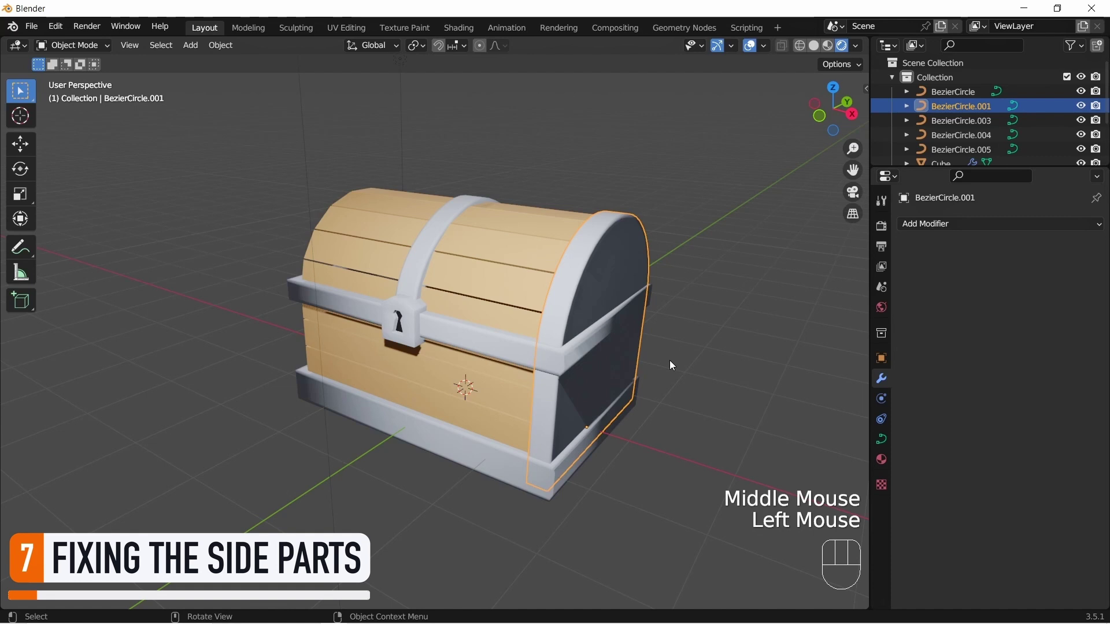
# Step: Select the remaining side panel BezierCircle.001, convert it to a mesh and return to Object Mode
pyautogui.middleClick(639, 258)
pyautogui.scroll(3)
pyautogui.scroll(-3)
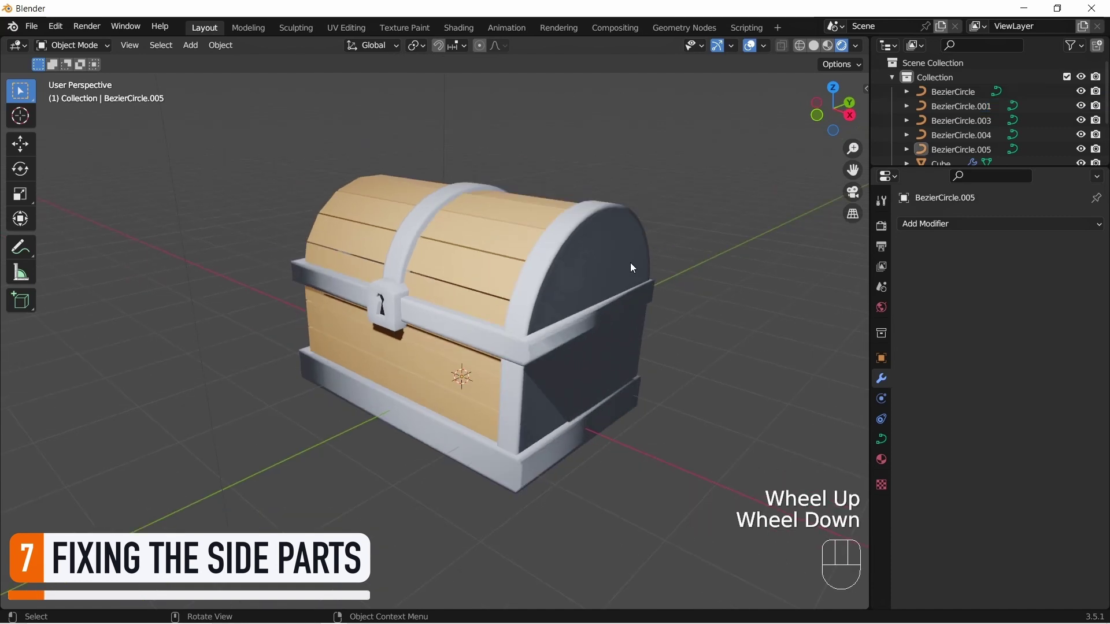
pyautogui.middleClick(632, 268)
pyautogui.click(625, 272)
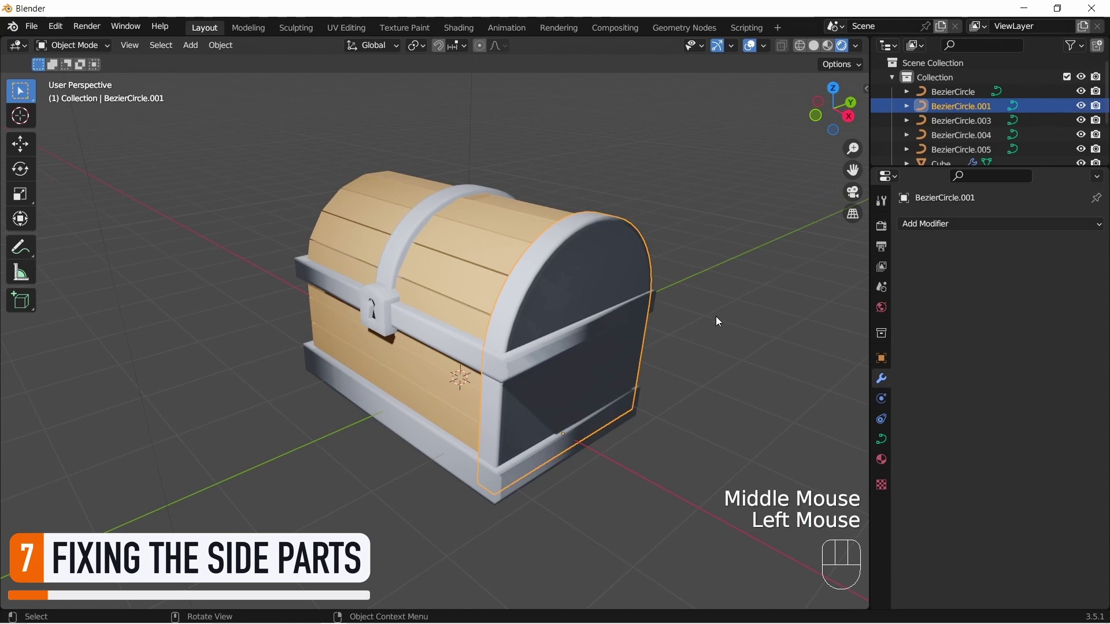
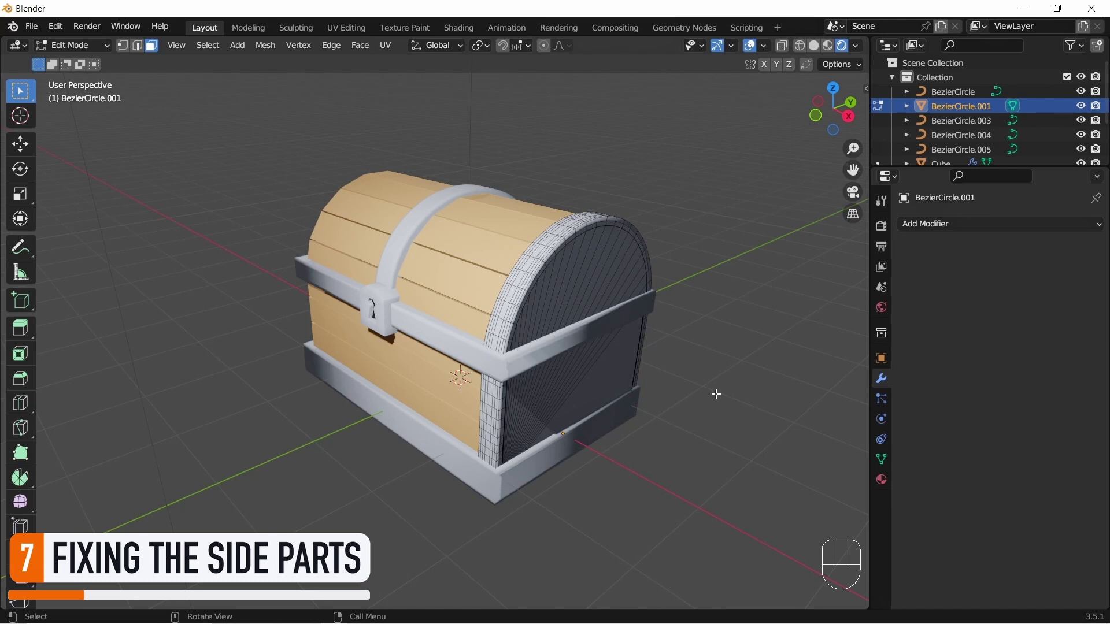
pyautogui.press('Tab')
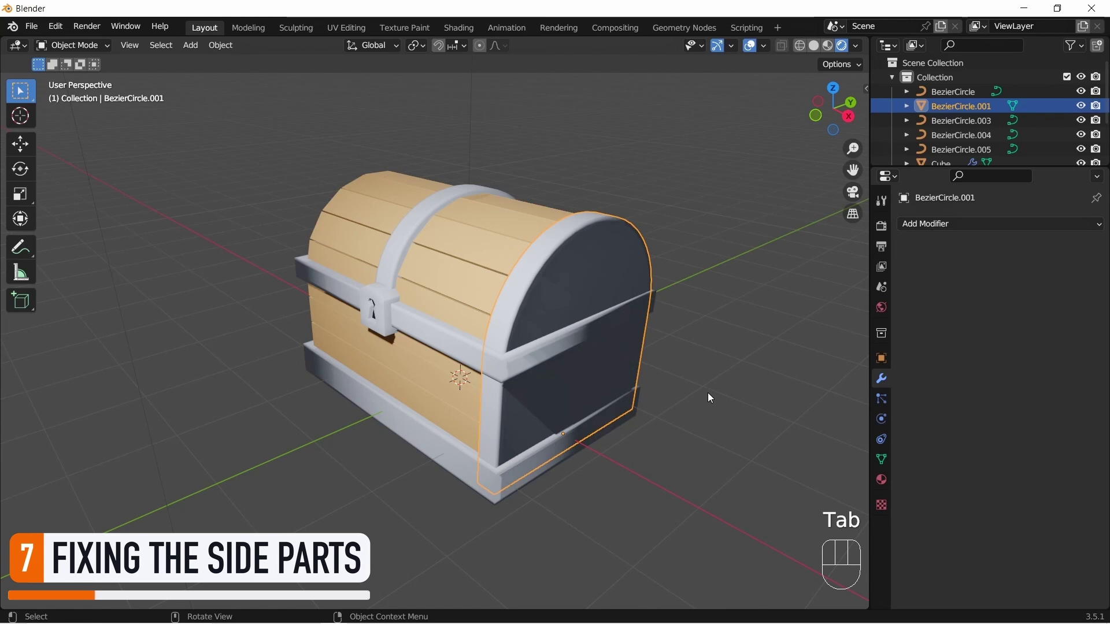
# Step: Set the panel's origin to the 3D cursor and add a Mirror modifier on the Z axis instead of X
pyautogui.moveTo(699, 411); pyautogui.dragTo(699, 457)
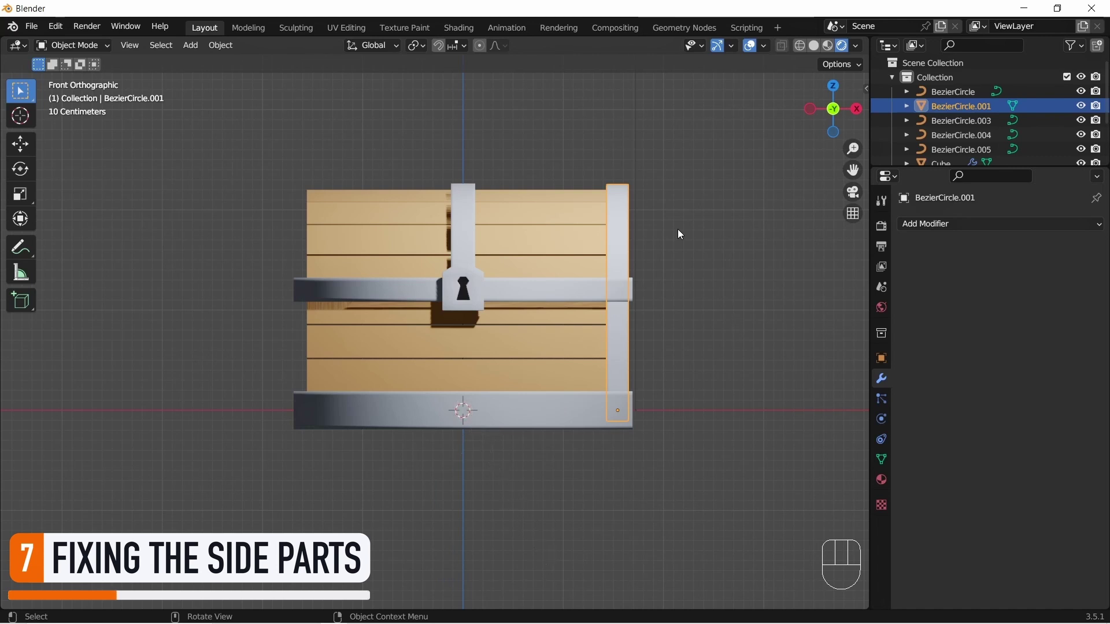
pyautogui.moveTo(224, 50); pyautogui.dragTo(466, 108)
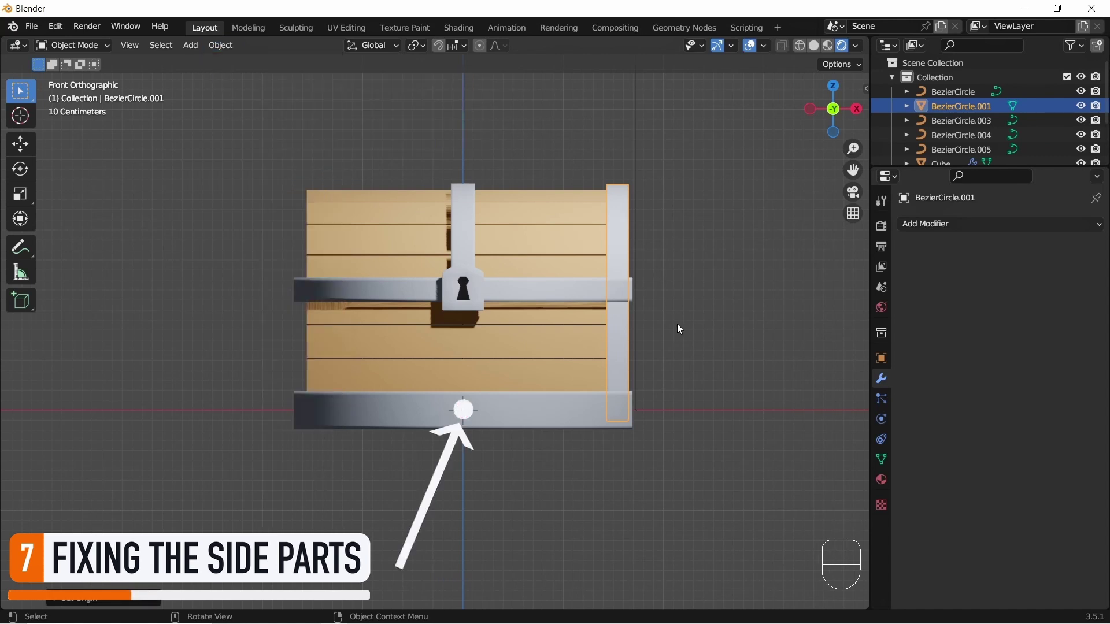
pyautogui.moveTo(942, 228); pyautogui.dragTo(848, 390)
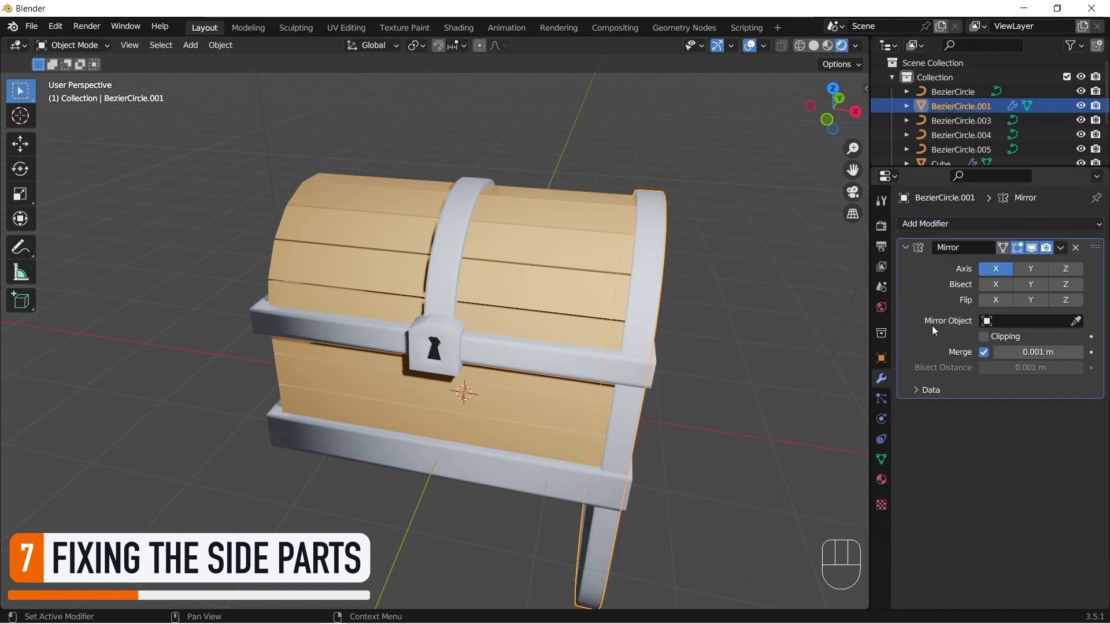
pyautogui.click(1007, 272)
pyautogui.click(1060, 271)
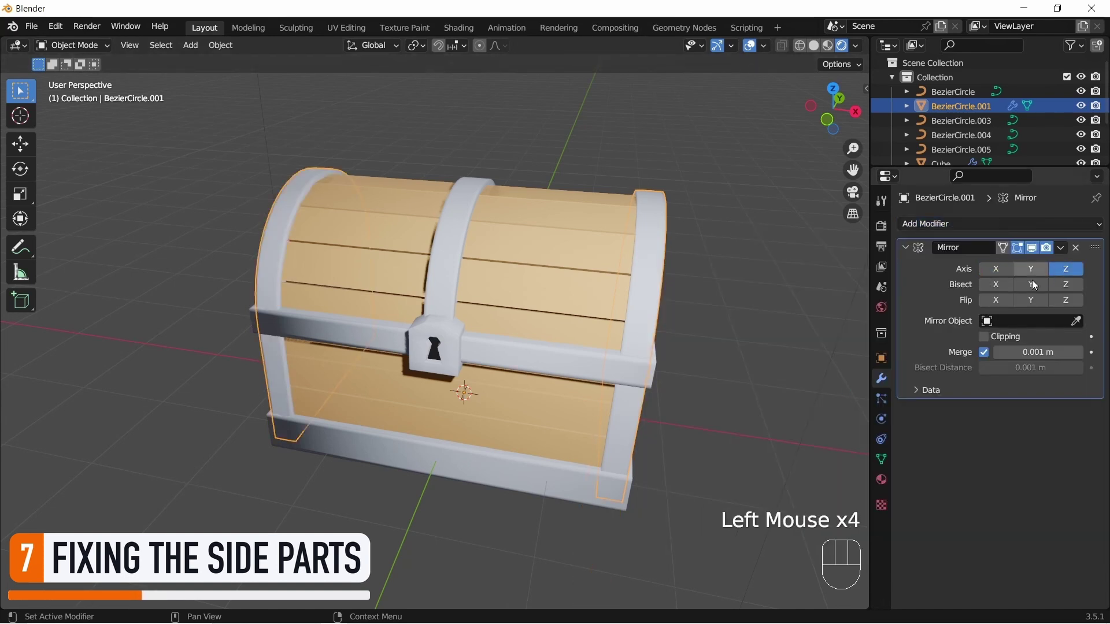
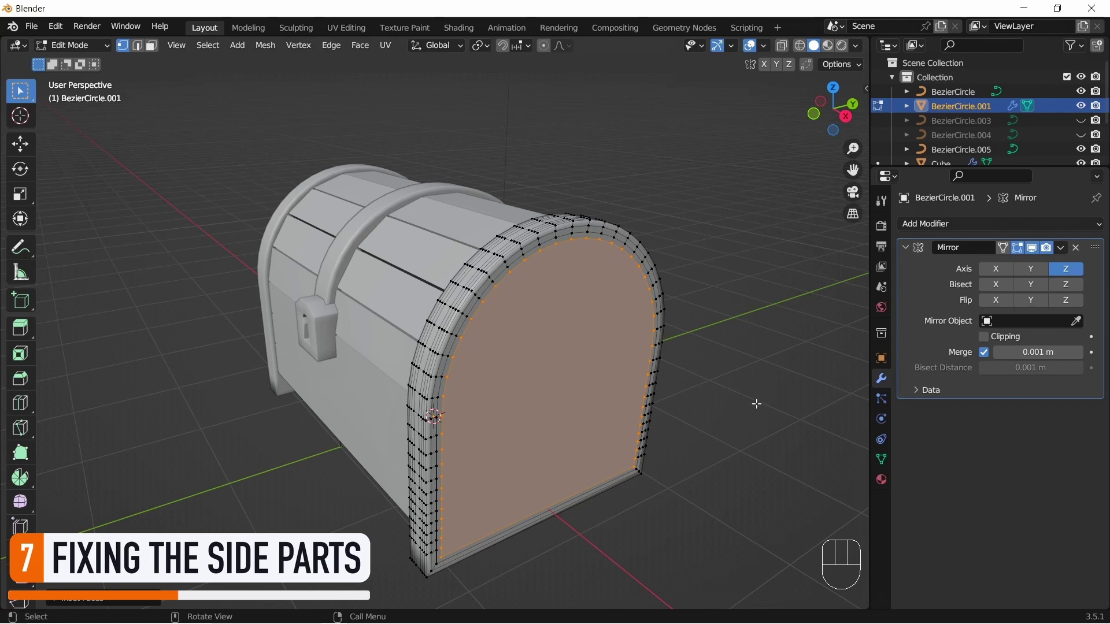
# Step: Inset and extrude the panel's flat face inward to leave a rim, Shade Smooth, and show materials
pyautogui.press('e')
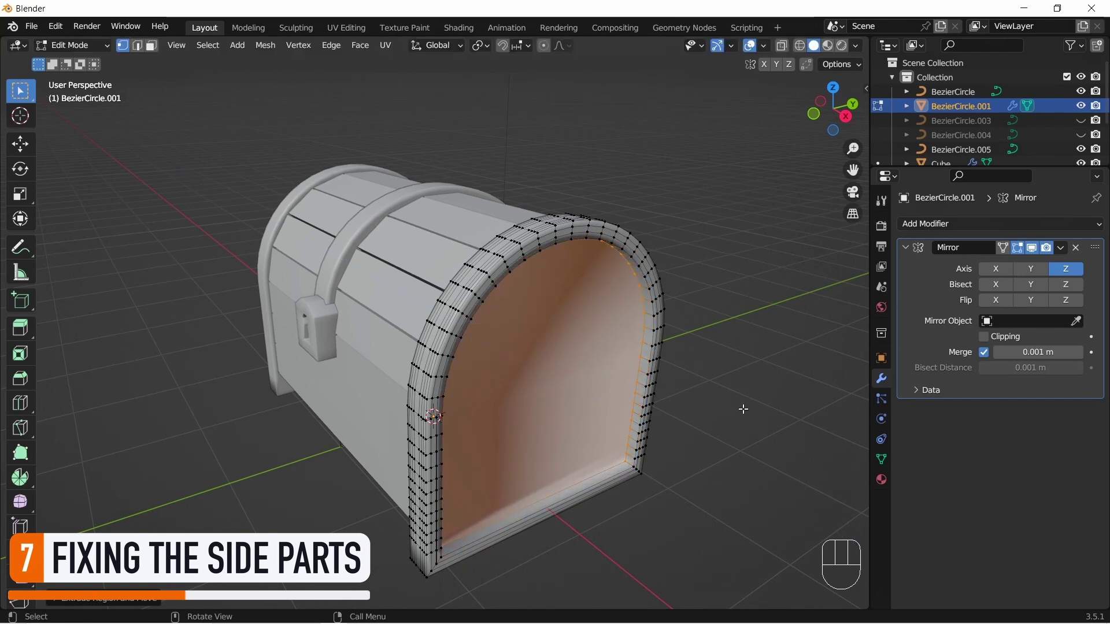
pyautogui.press('Tab')
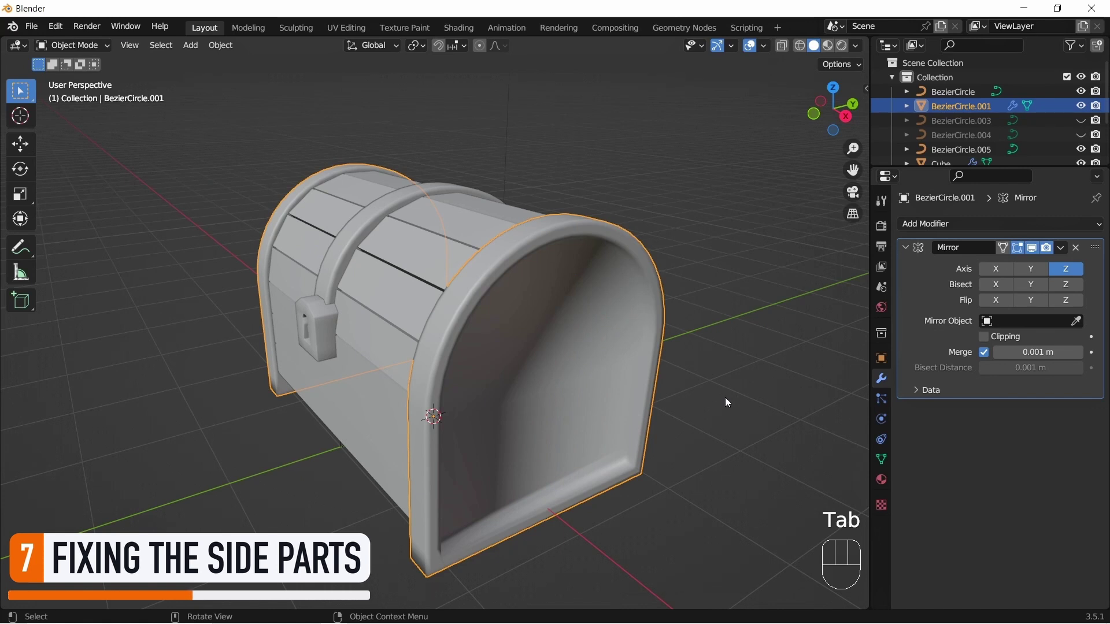
pyautogui.press('F3')
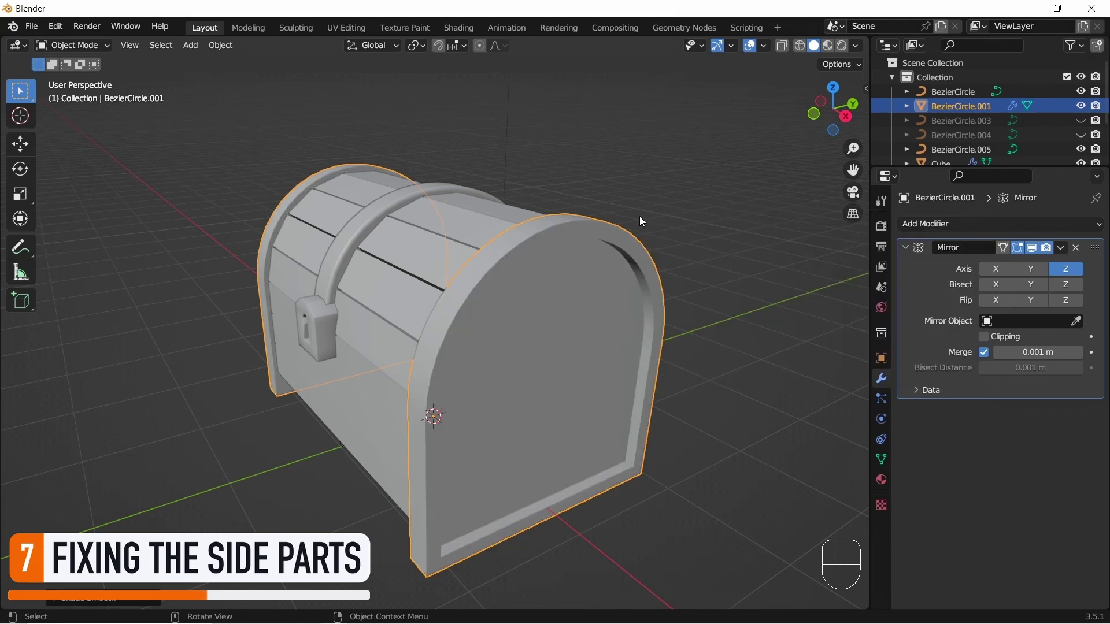
pyautogui.click(718, 286)
# Step: Select one whole lid plank, duplicate it and separate the copy from the lid
pyautogui.press('z')
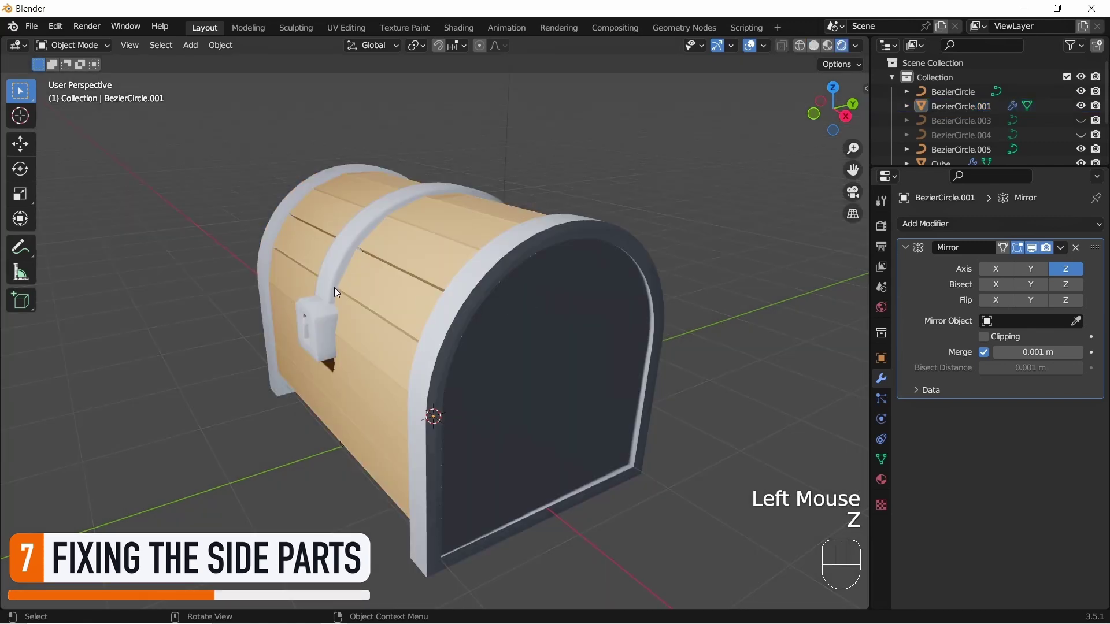
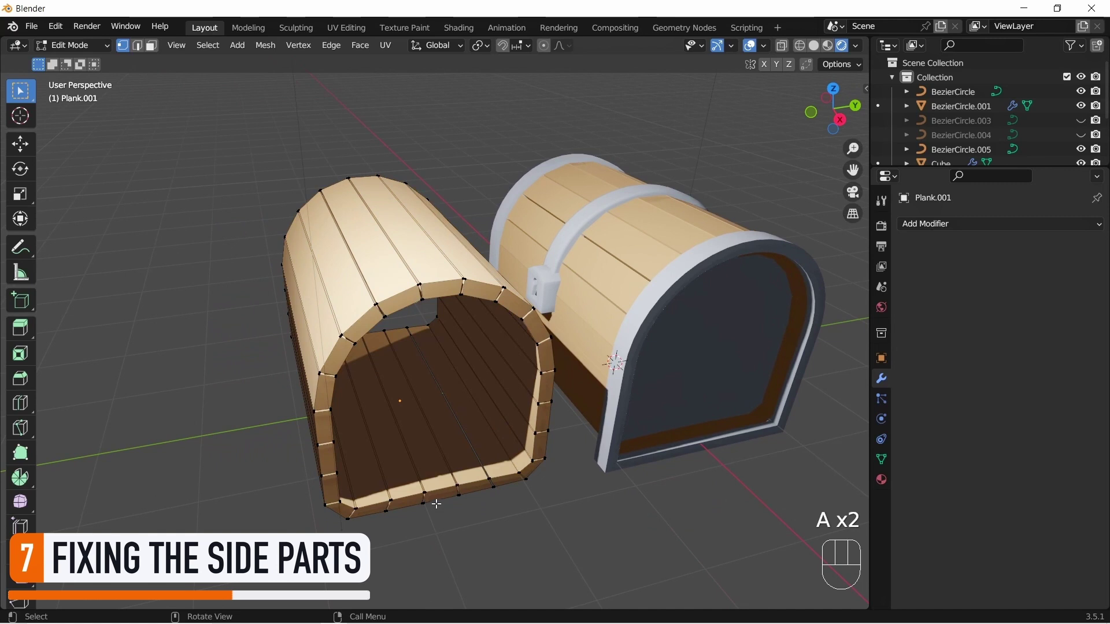
pyautogui.press('3')
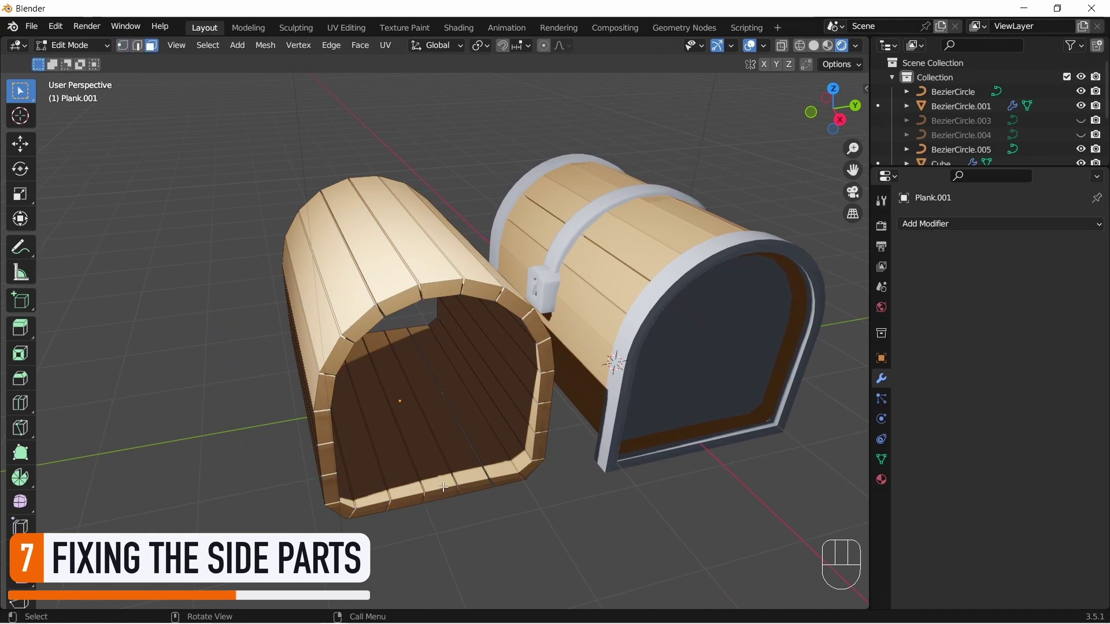
pyautogui.press('l')
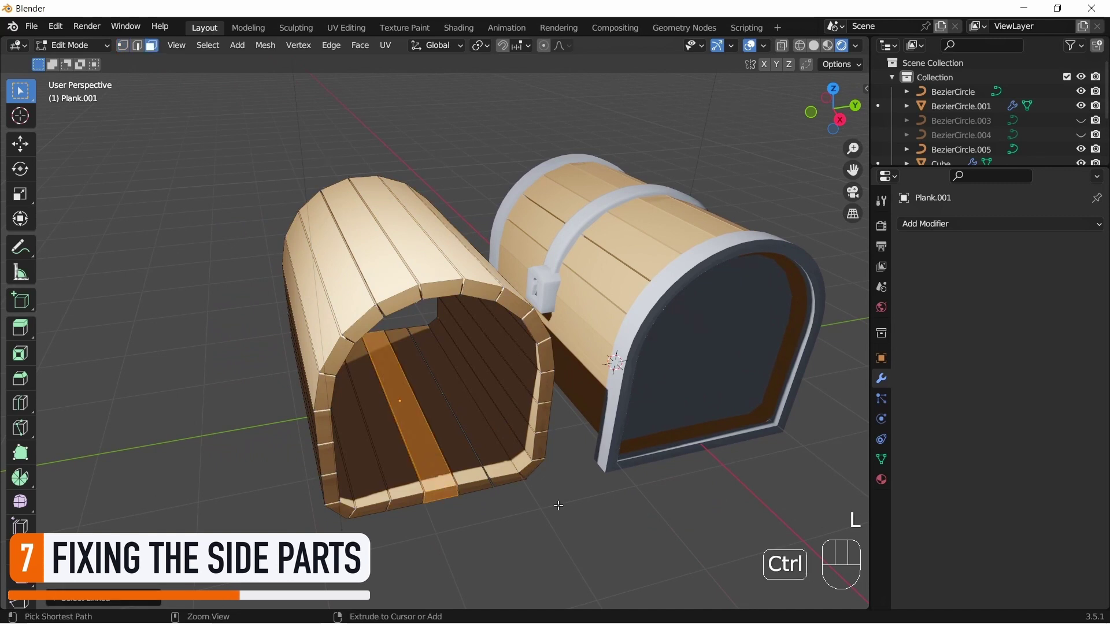
pyautogui.press('ctrl+i')
pyautogui.press('x')
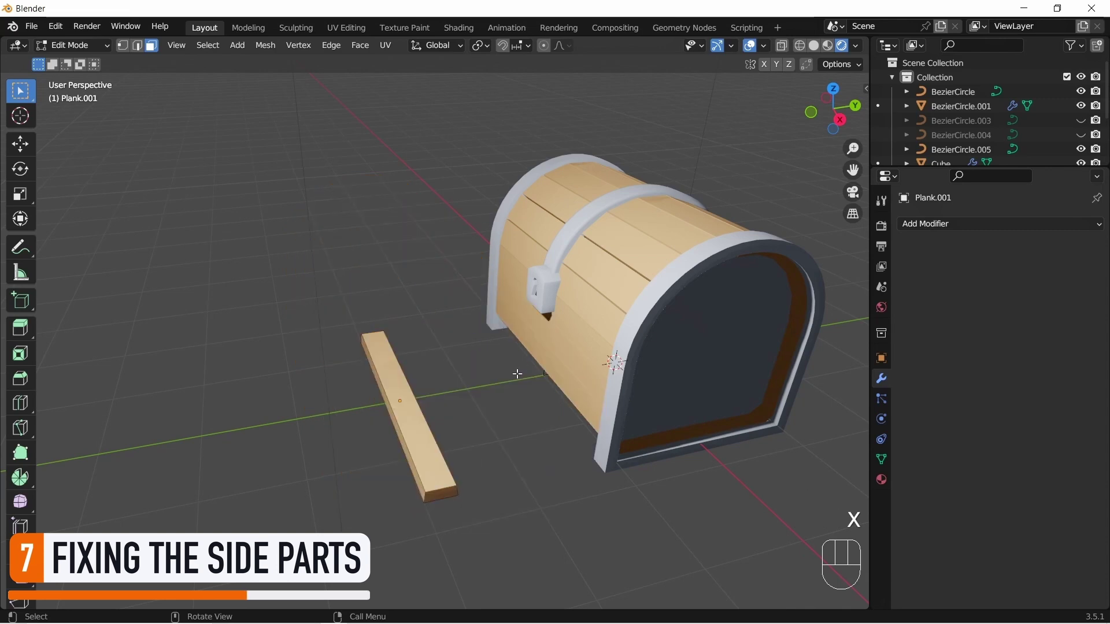
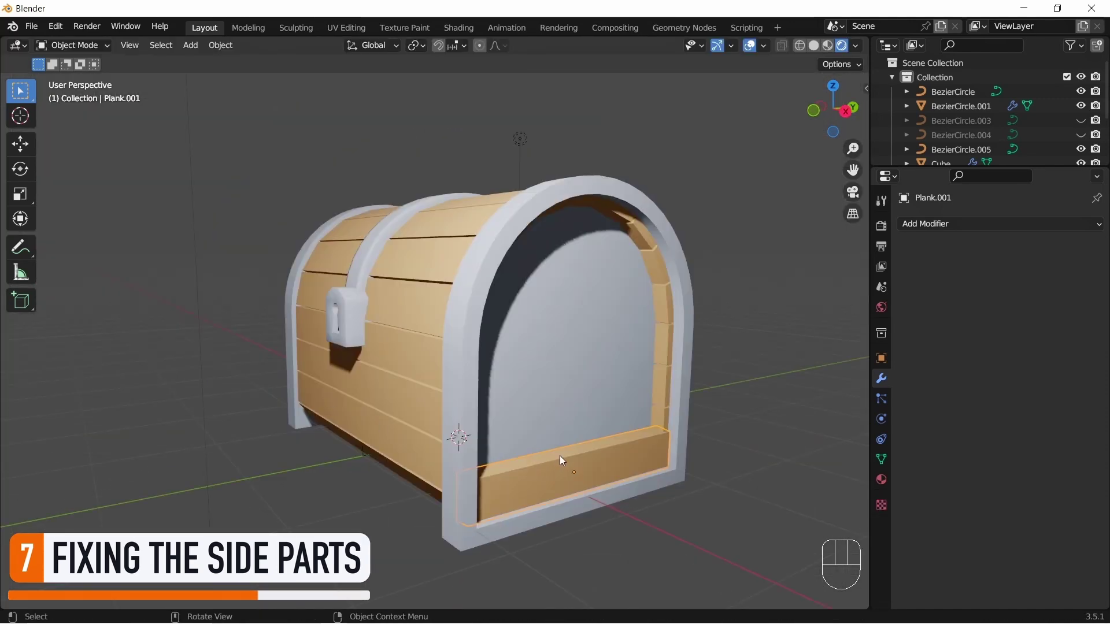
# Step: Join the copied plank into the recessed side panel and turn to the other end
pyautogui.click(470, 389)
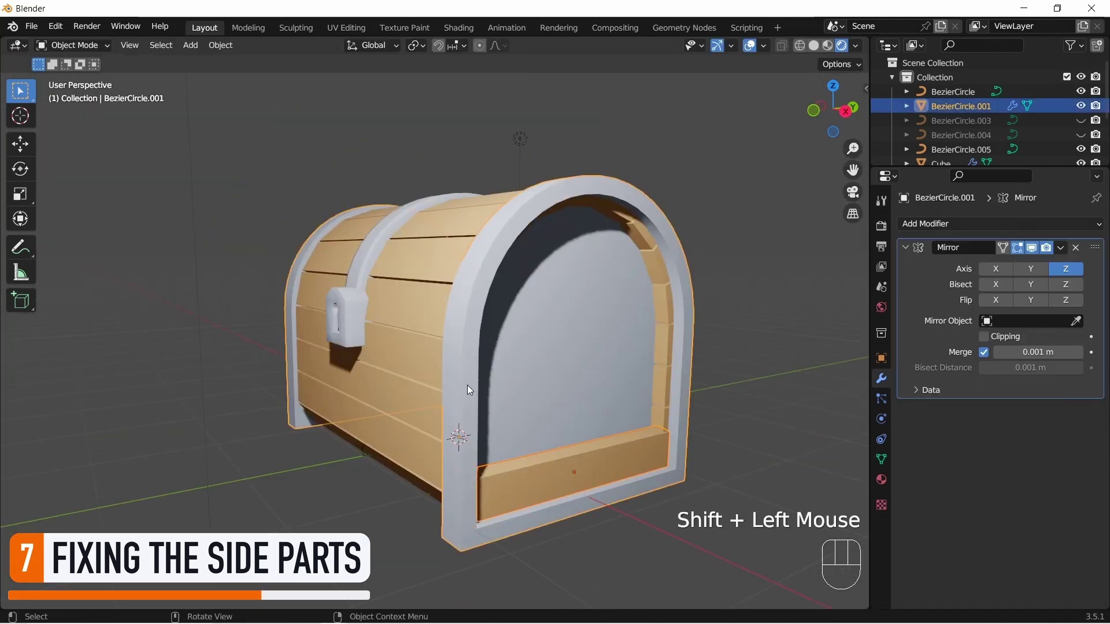
pyautogui.press('ctrl+j')
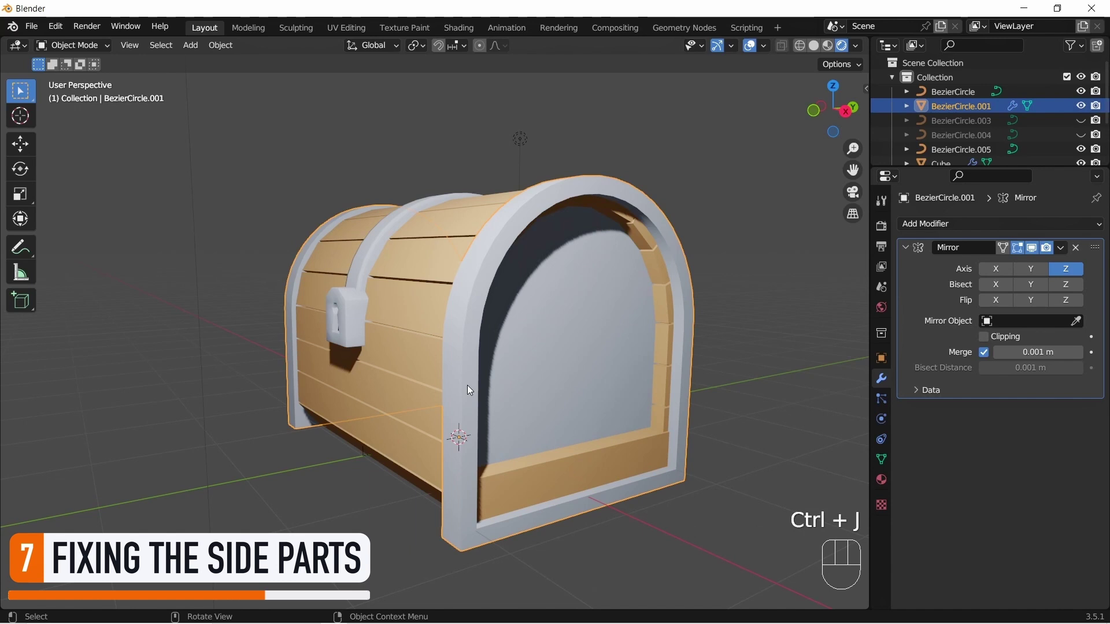
pyautogui.moveTo(293, 378); pyautogui.dragTo(480, 385)
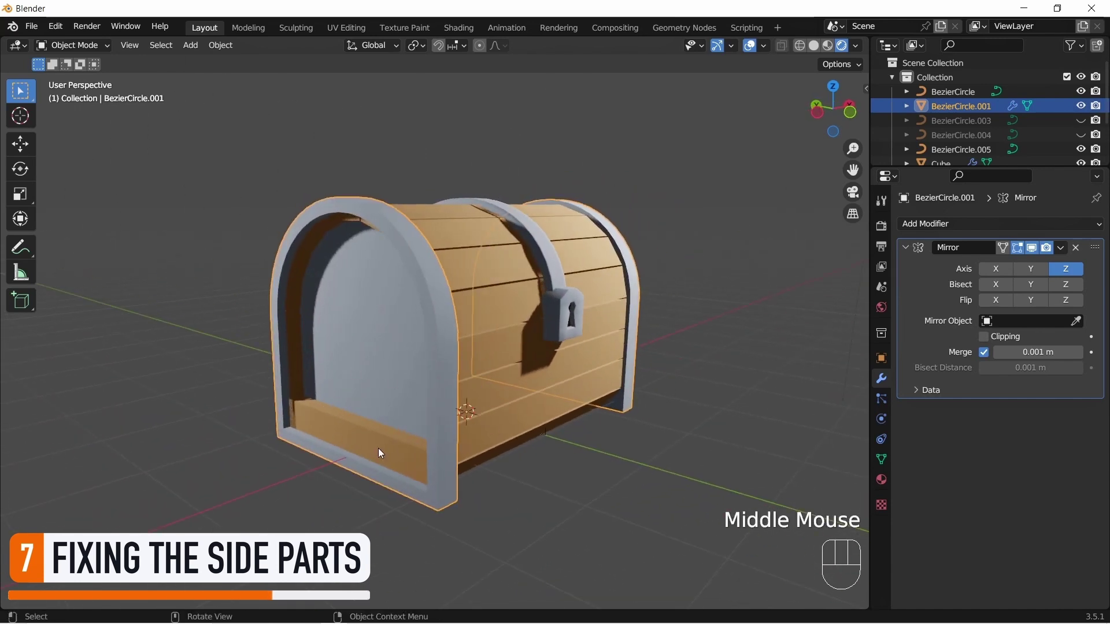
pyautogui.click(741, 402)
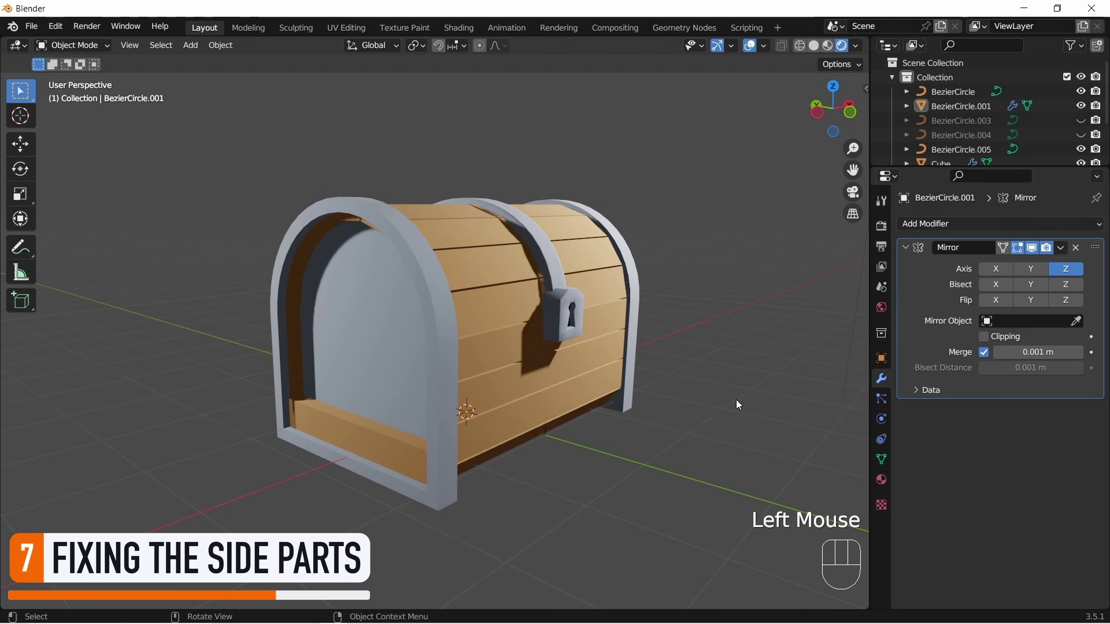
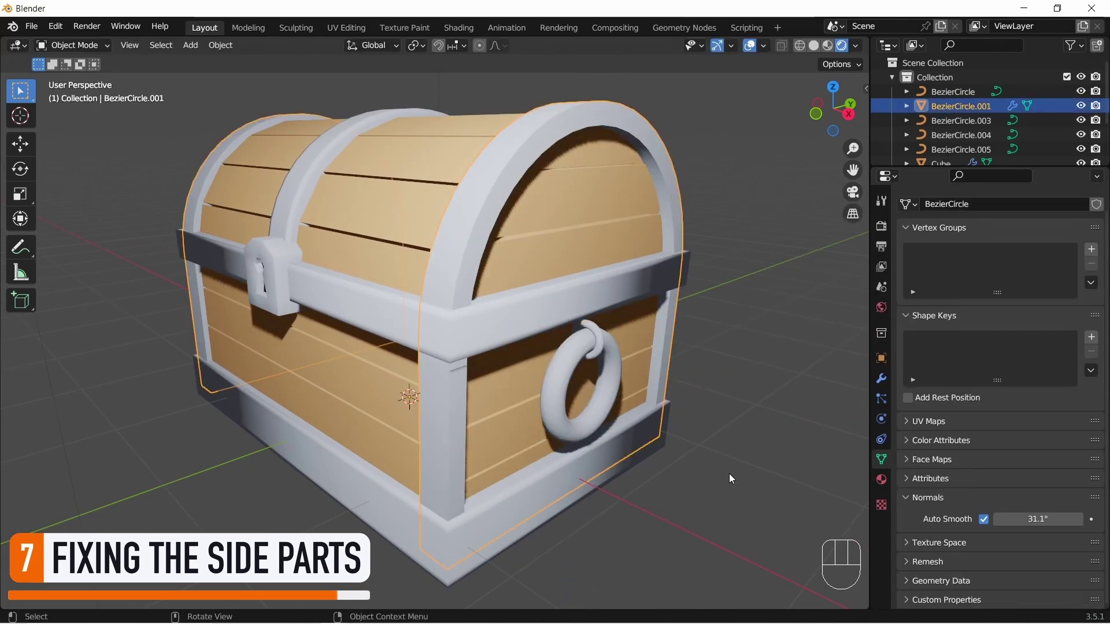
# Step: Reveal the ring handles and view the plank's Metal and Wood materials in Material Properties
pyautogui.click(739, 421)
pyautogui.scroll(-3)
pyautogui.moveTo(360, 440); pyautogui.dragTo(339, 434)
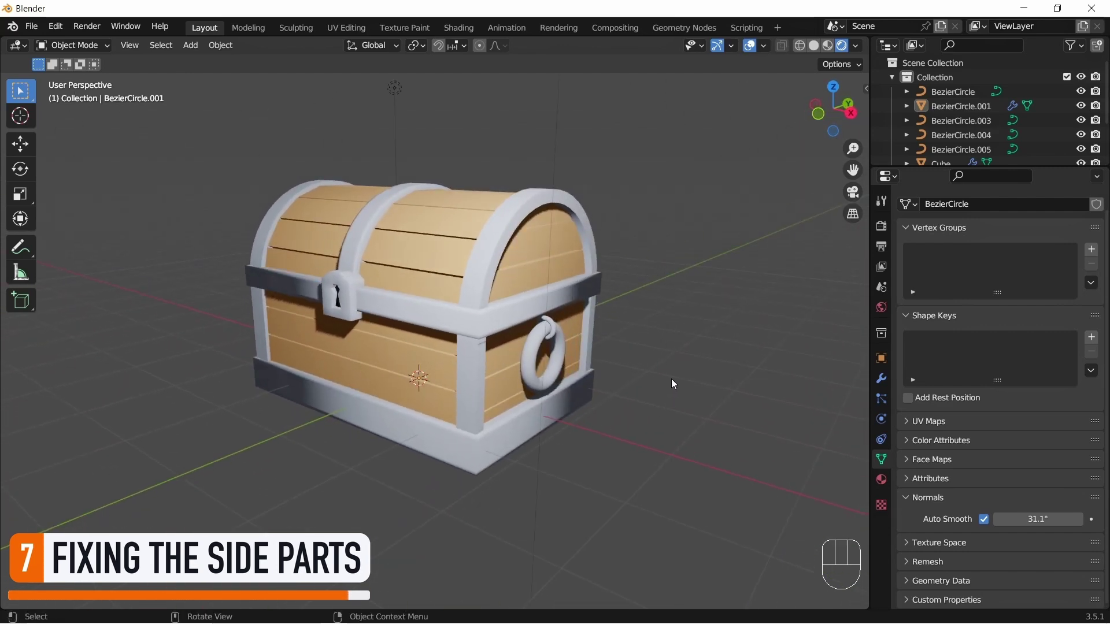